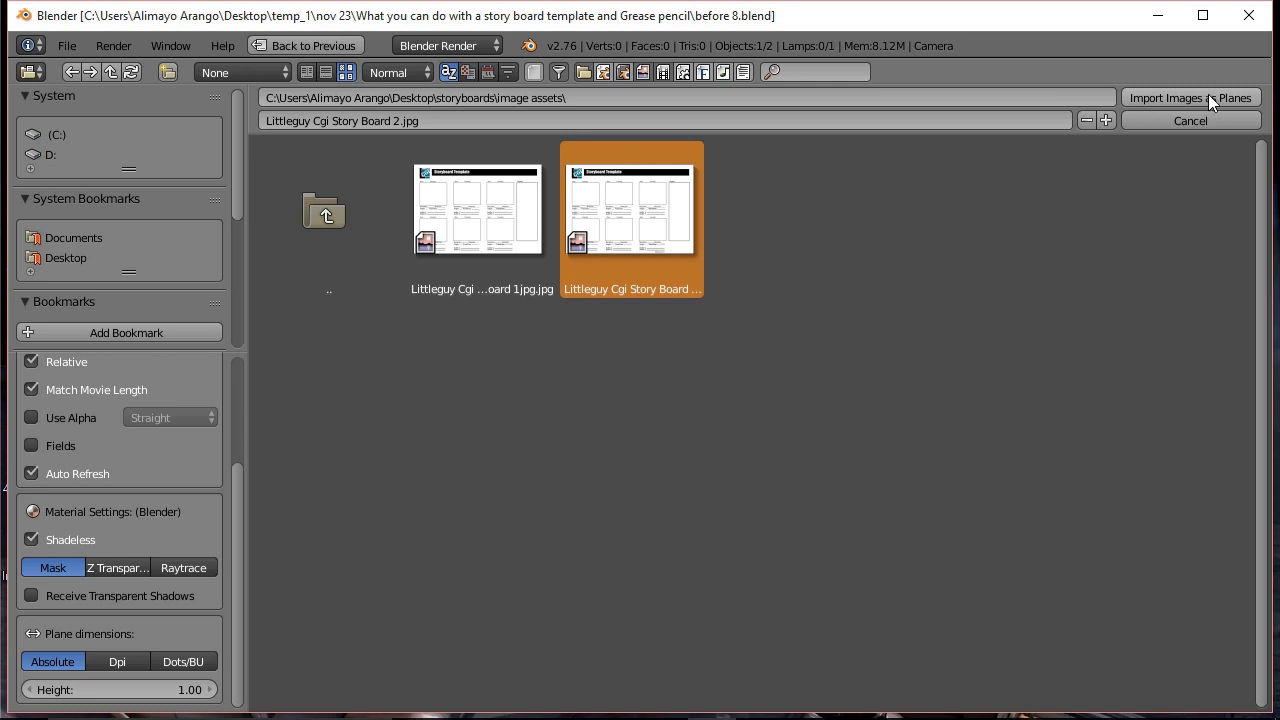
Import Littleguy Cgi Story Board 2.jpg into the scene as an image plane.
{"action": "left_click", "coordinate": [837, 26]}
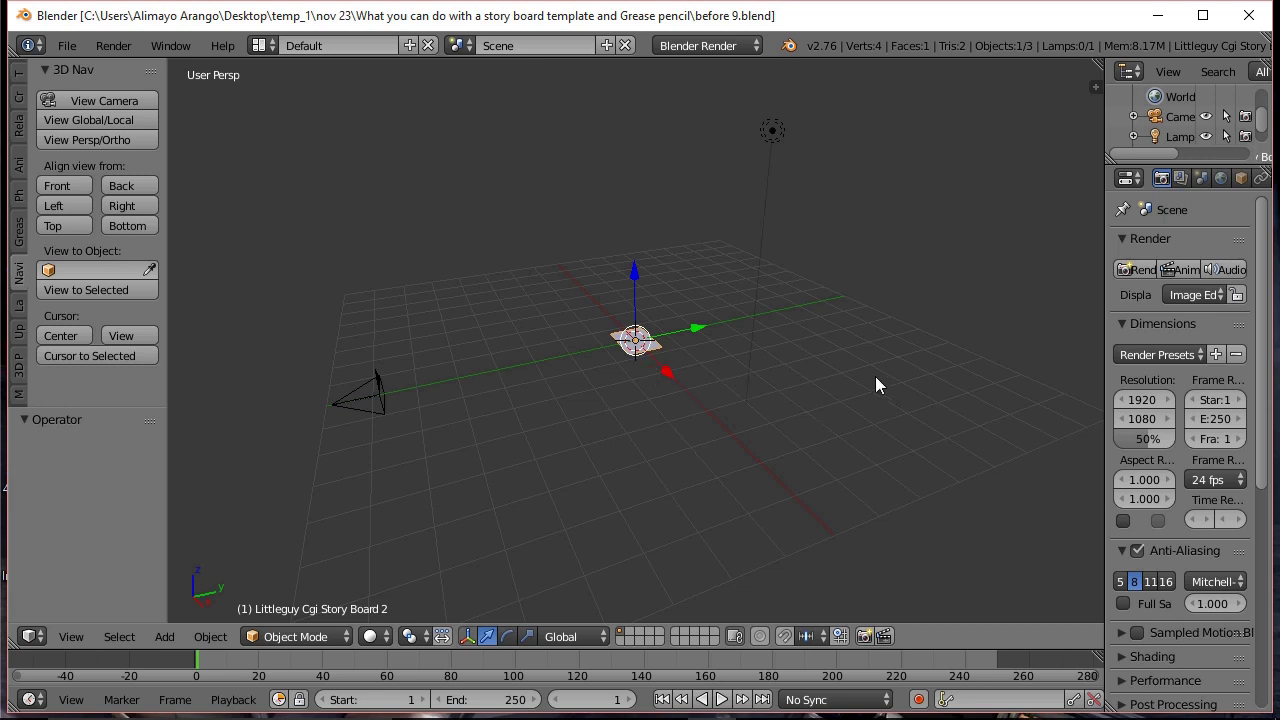
Rotate the storyboard plane 90 degrees about the X axis so it stands upright.
{"action": "key", "text": "r"}
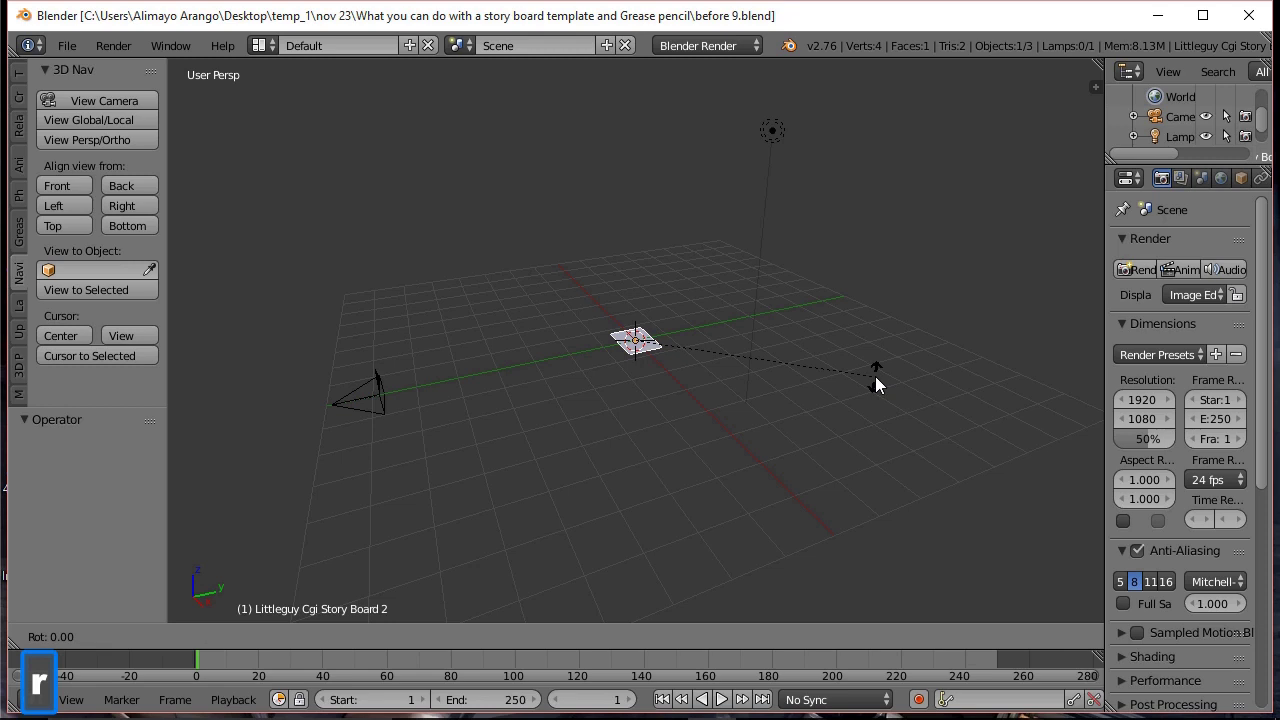
{"action": "key", "text": "x"}
{"action": "type", "text": "90"}
{"action": "left_click", "coordinate": [881, 385]}
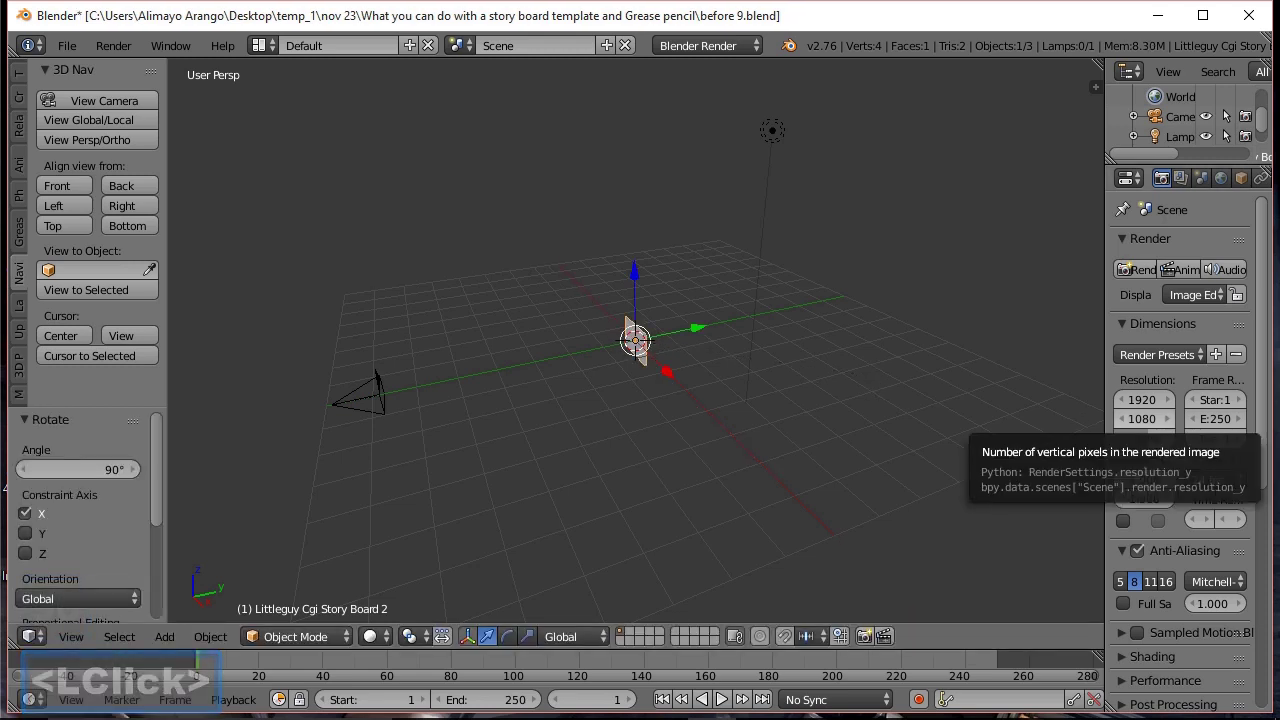
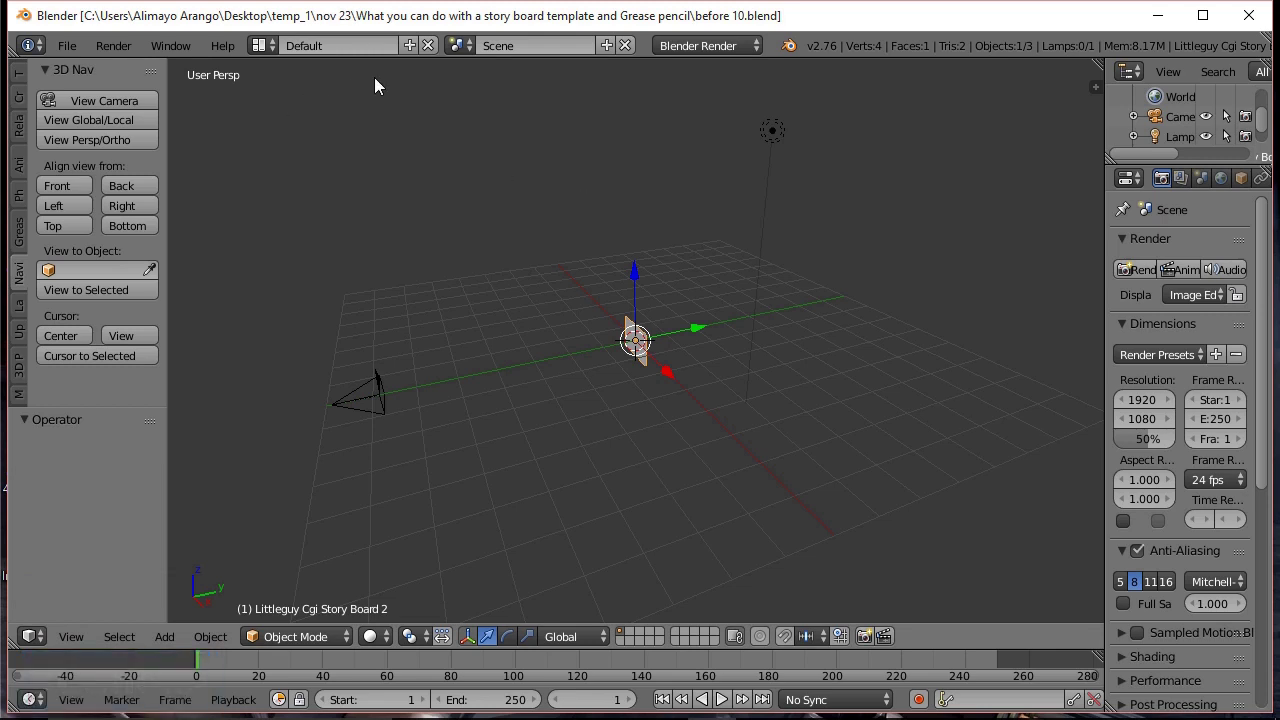
Switch the screen layout to Animation and save the file as a new version.
{"action": "left_click", "coordinate": [278, 58]}
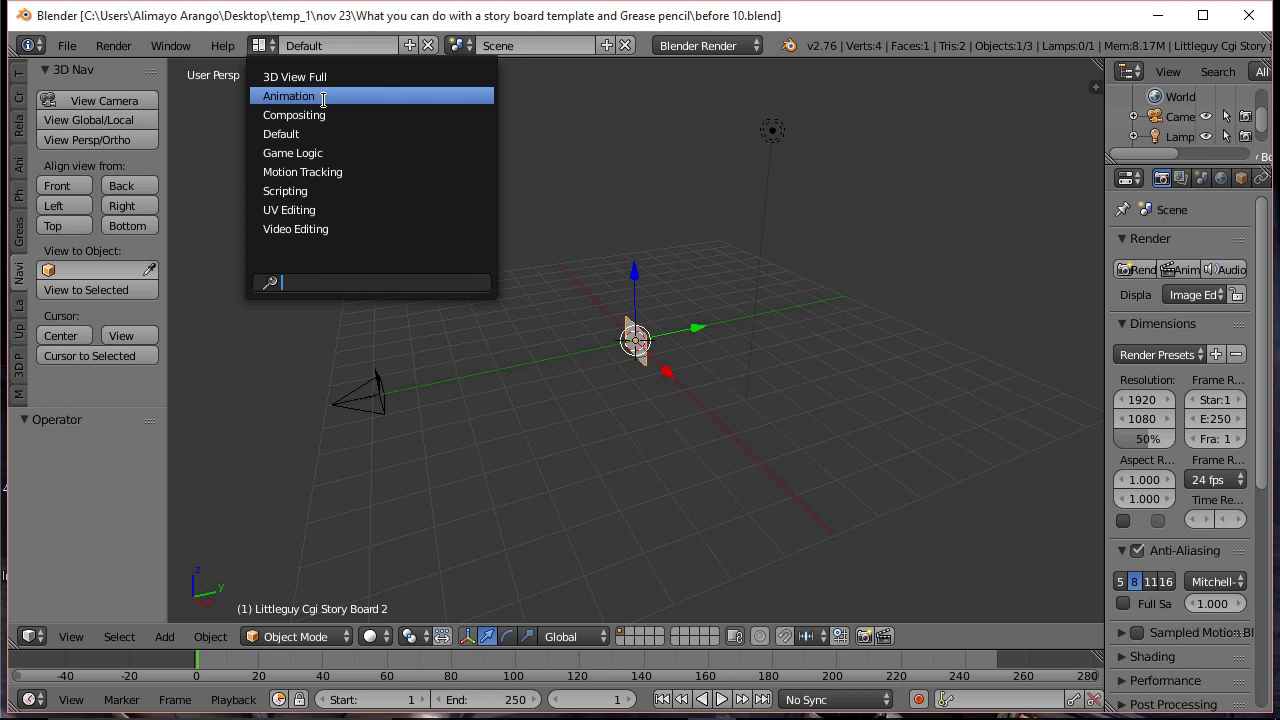
{"action": "left_click", "coordinate": [632, 343]}
{"action": "left_click", "coordinate": [986, 26]}
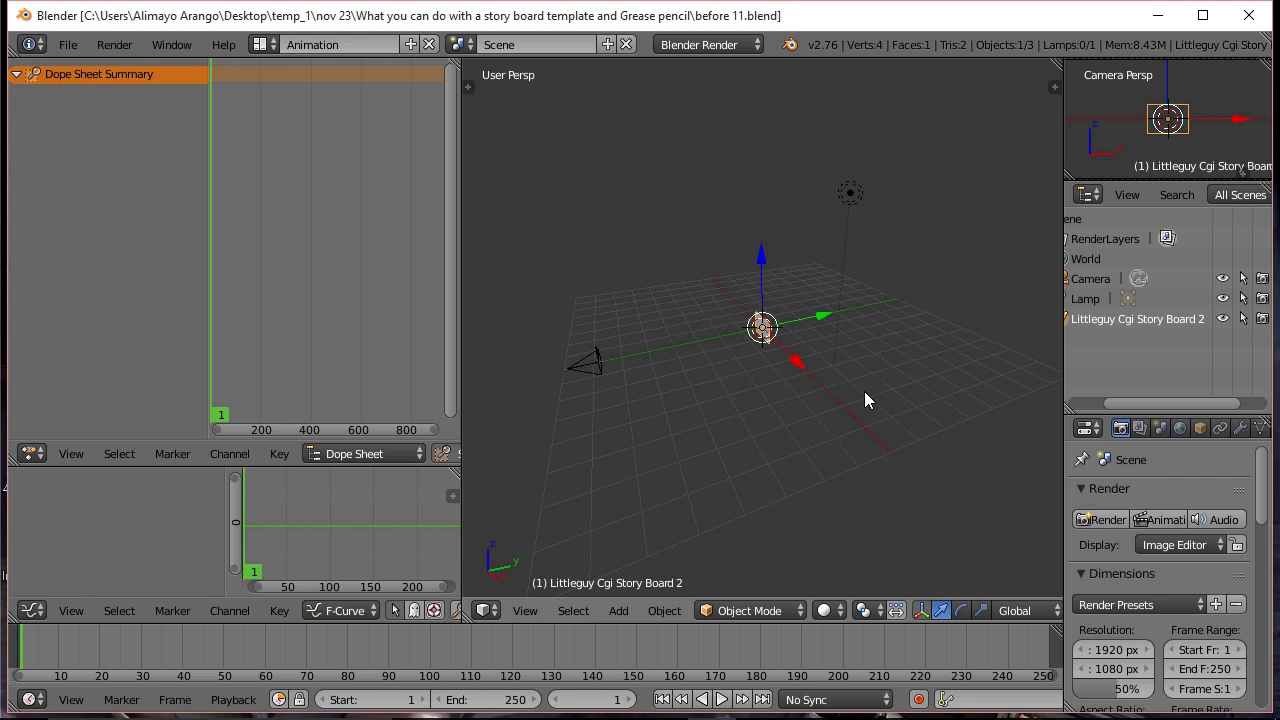
Show the N properties panel with the plane's transform and Grease Pencil settings.
{"action": "key", "text": "n"}
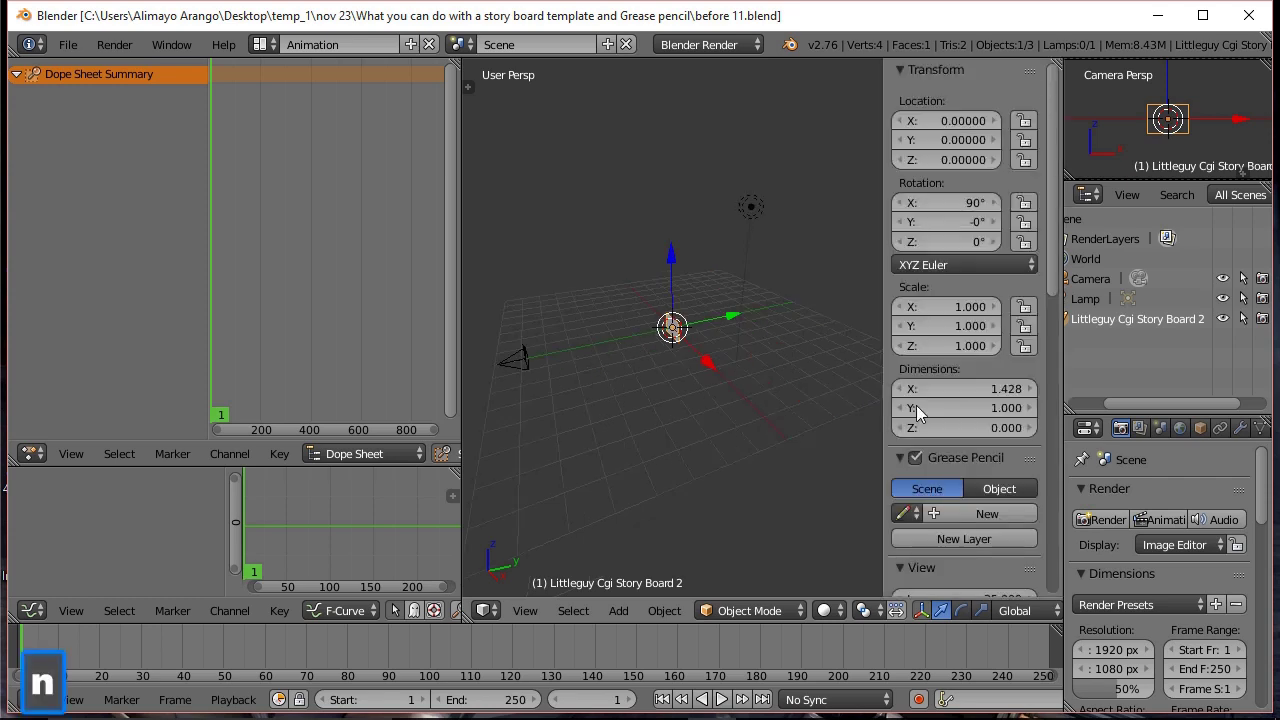
{"action": "left_click", "coordinate": [1059, 253]}
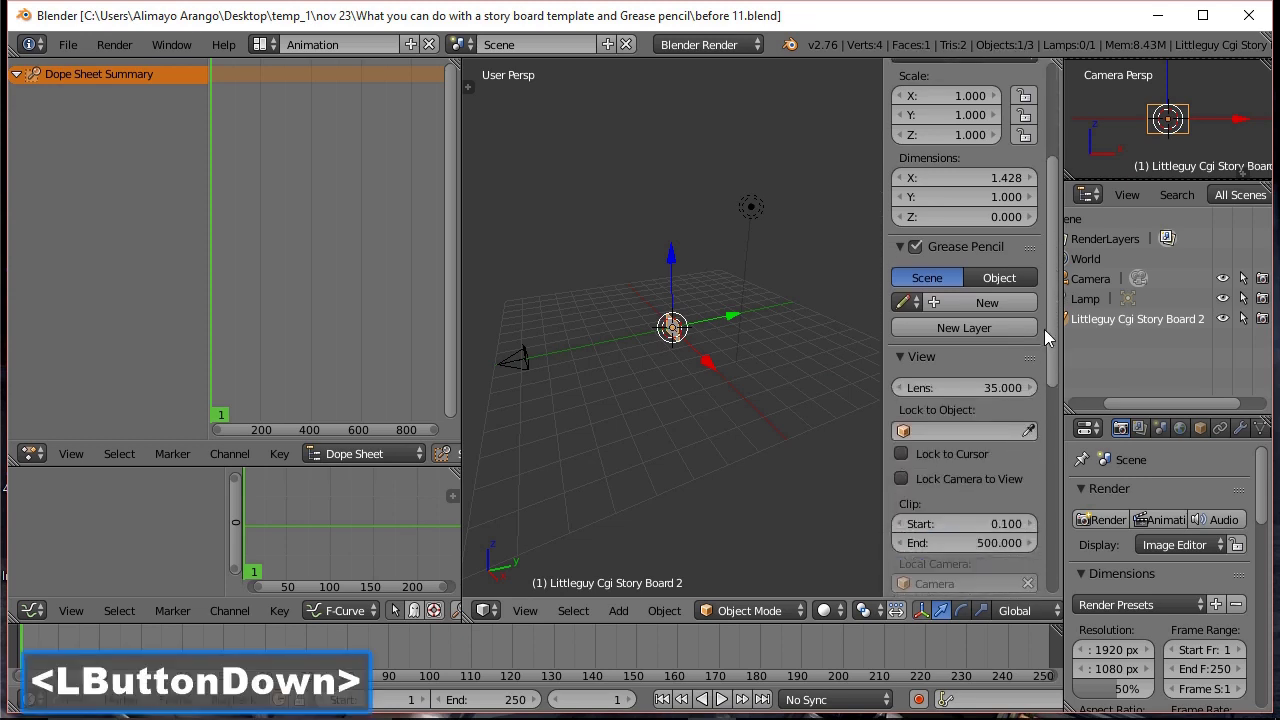
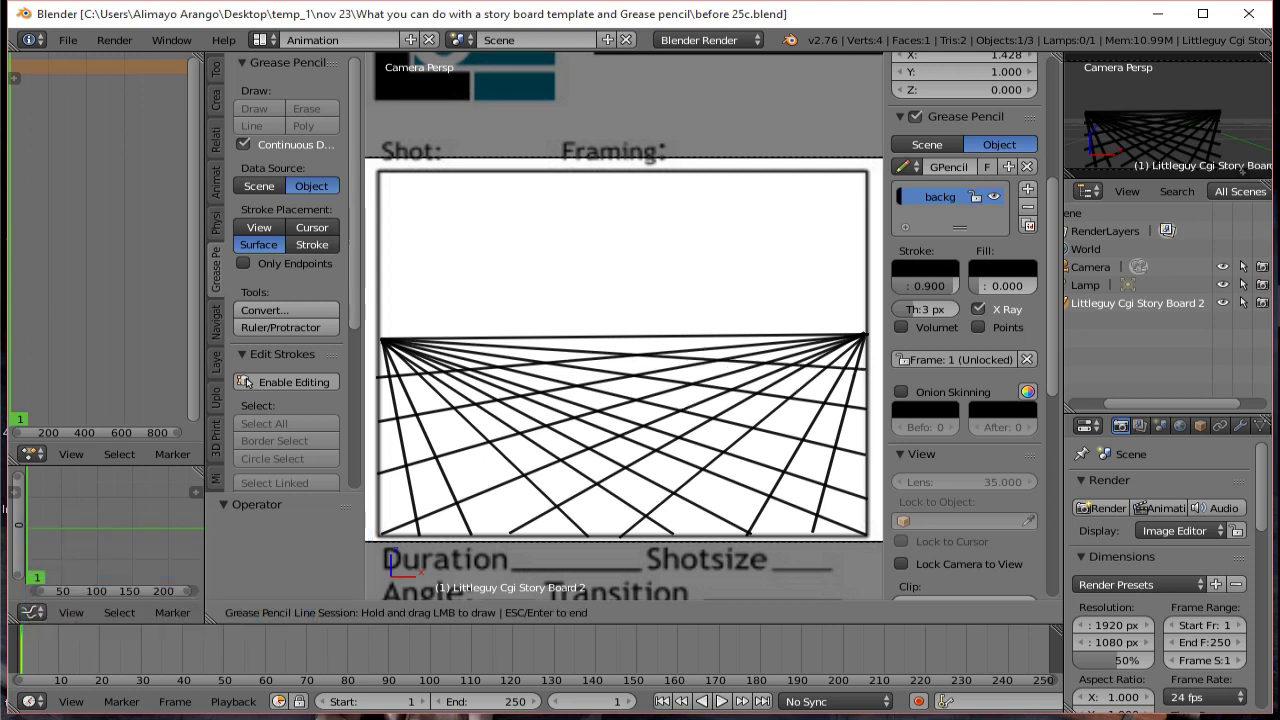
Finish the grid strokes, lower their Stroke opacity to about 0.256, and save.
{"action": "key", "text": "Return"}
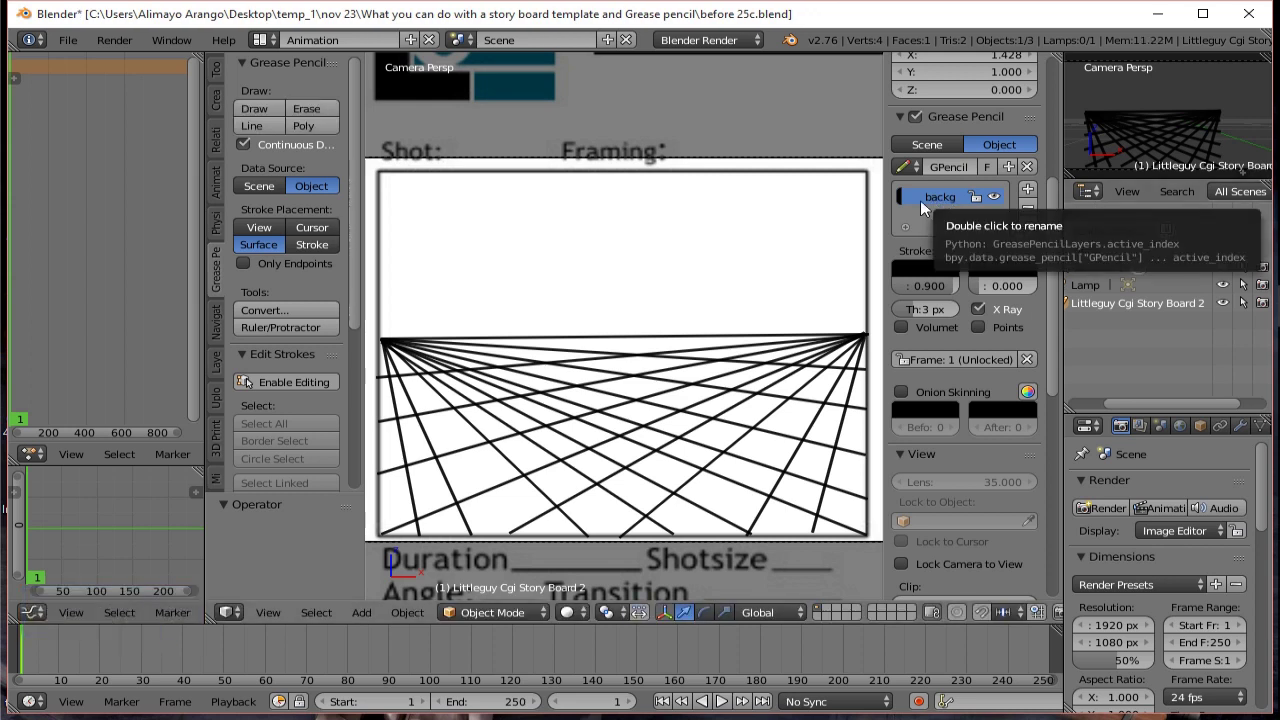
{"action": "left_click", "coordinate": [956, 296]}
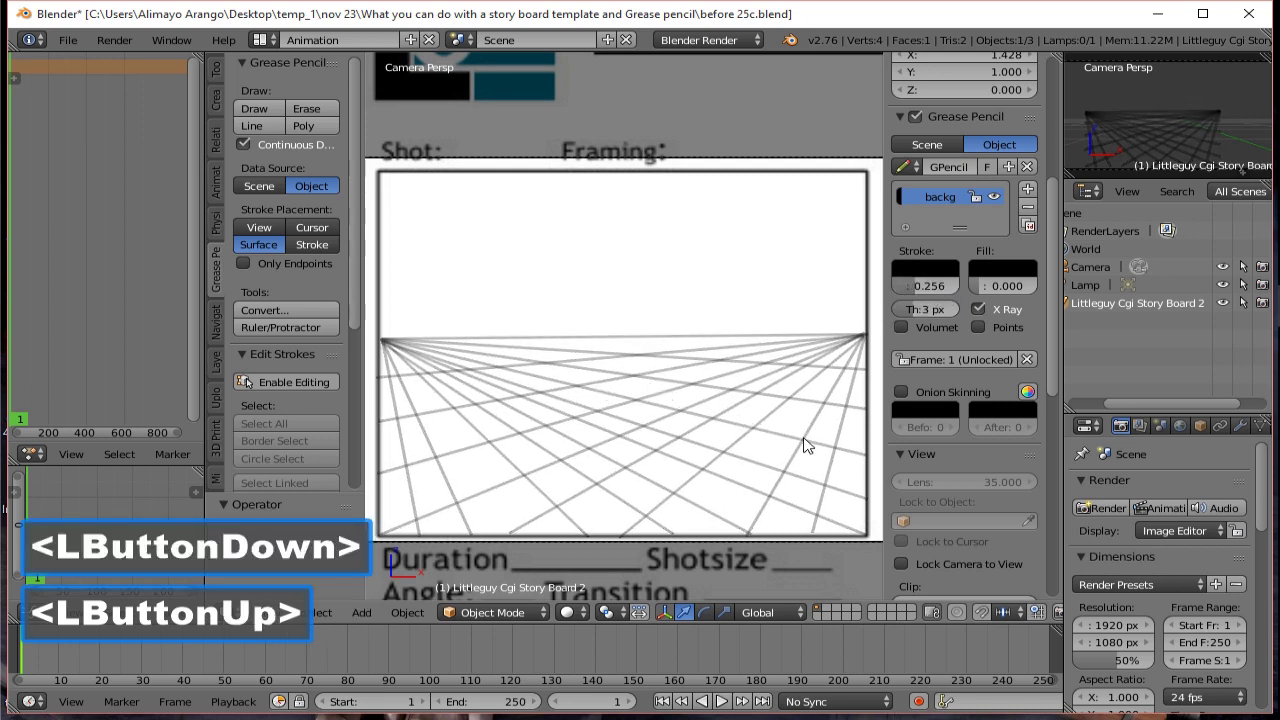
{"action": "left_click", "coordinate": [906, 24]}
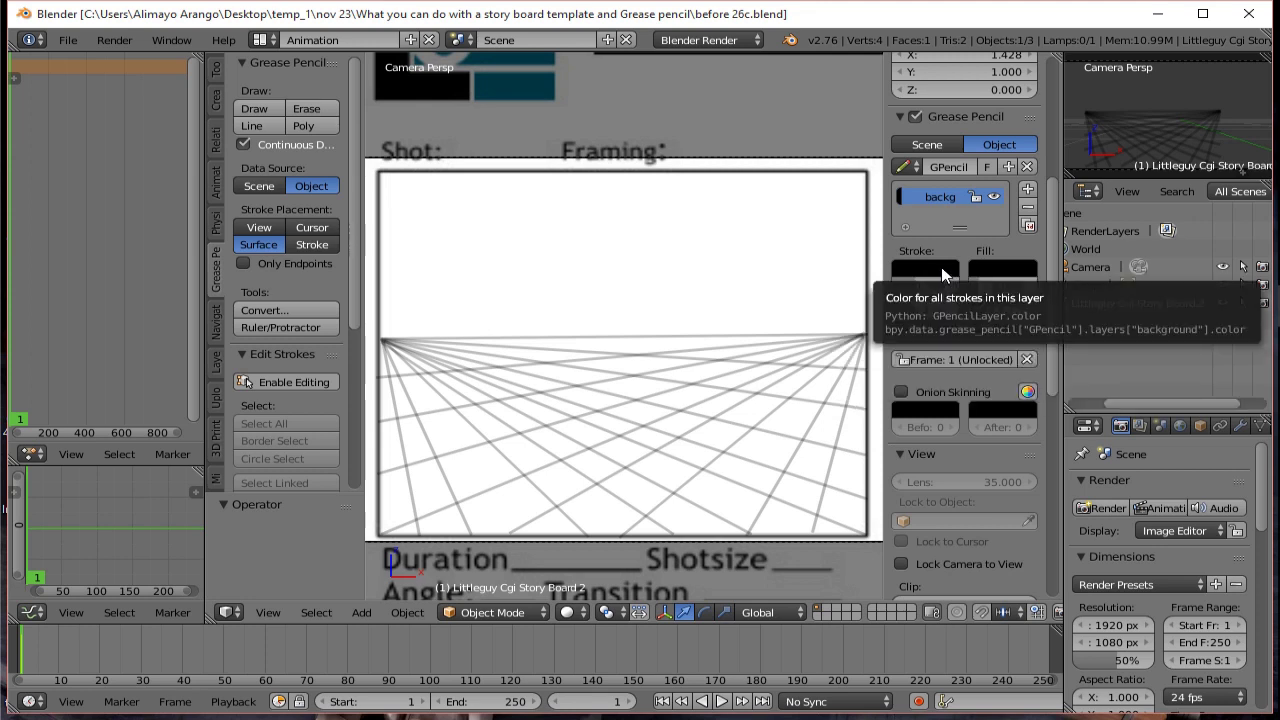
Add a new Grease Pencil layer and rename it 'buildings'.
{"action": "left_click", "coordinate": [1038, 194]}
{"action": "double_click", "coordinate": [951, 225]}
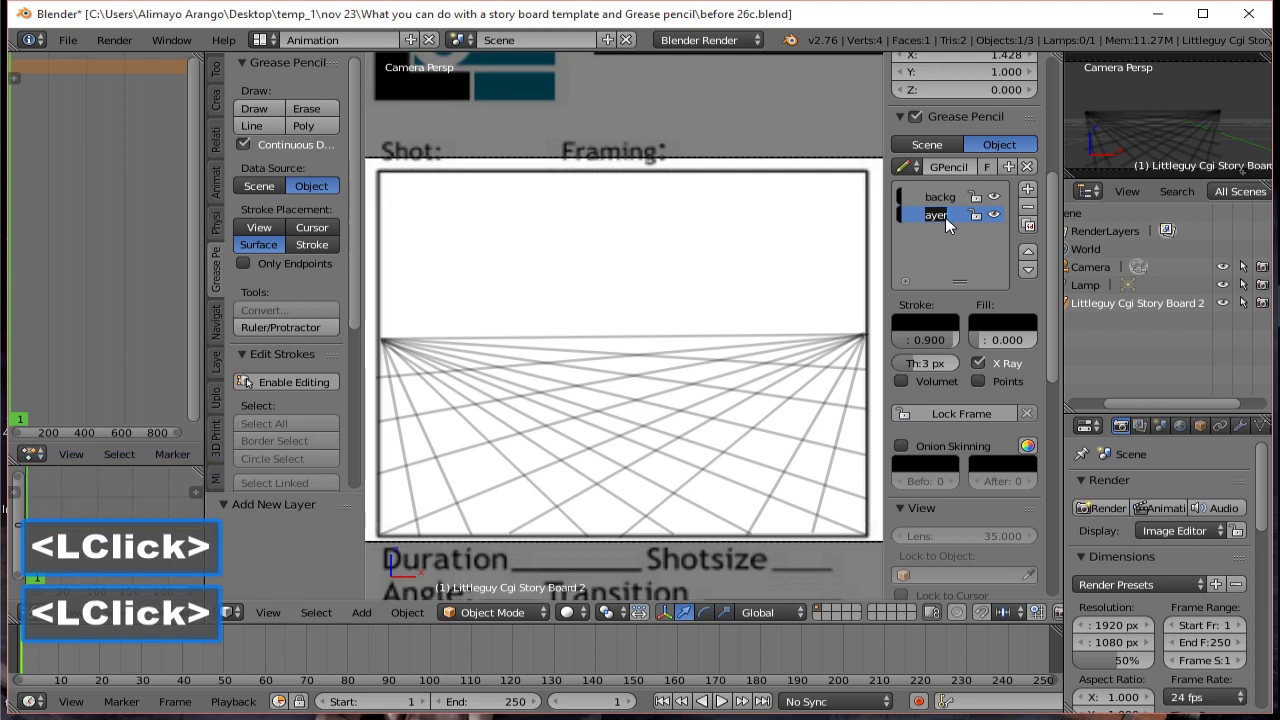
{"action": "type", "text": "buildings"}
{"action": "key", "text": "Return"}
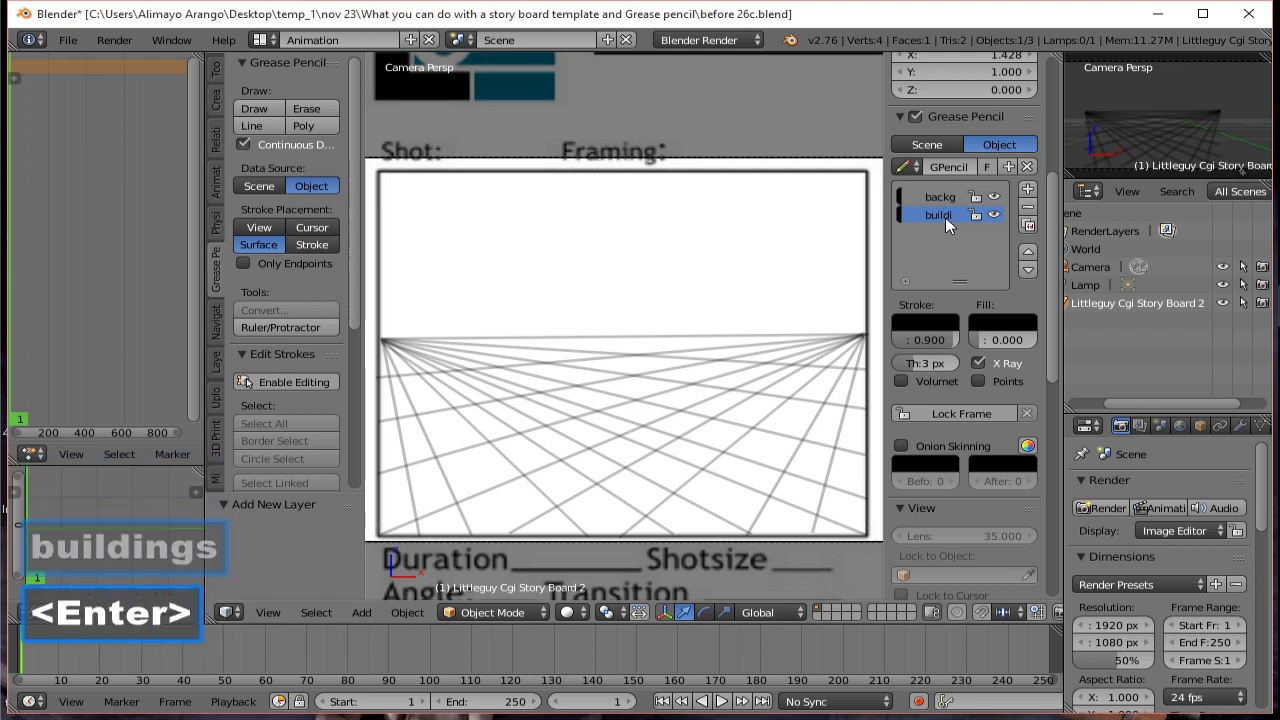
{"action": "left_click", "coordinate": [934, 322]}
Set the buildings layer's stroke colour to blue and begin a Poly stroke on it.
{"action": "left_click", "coordinate": [1070, 114]}
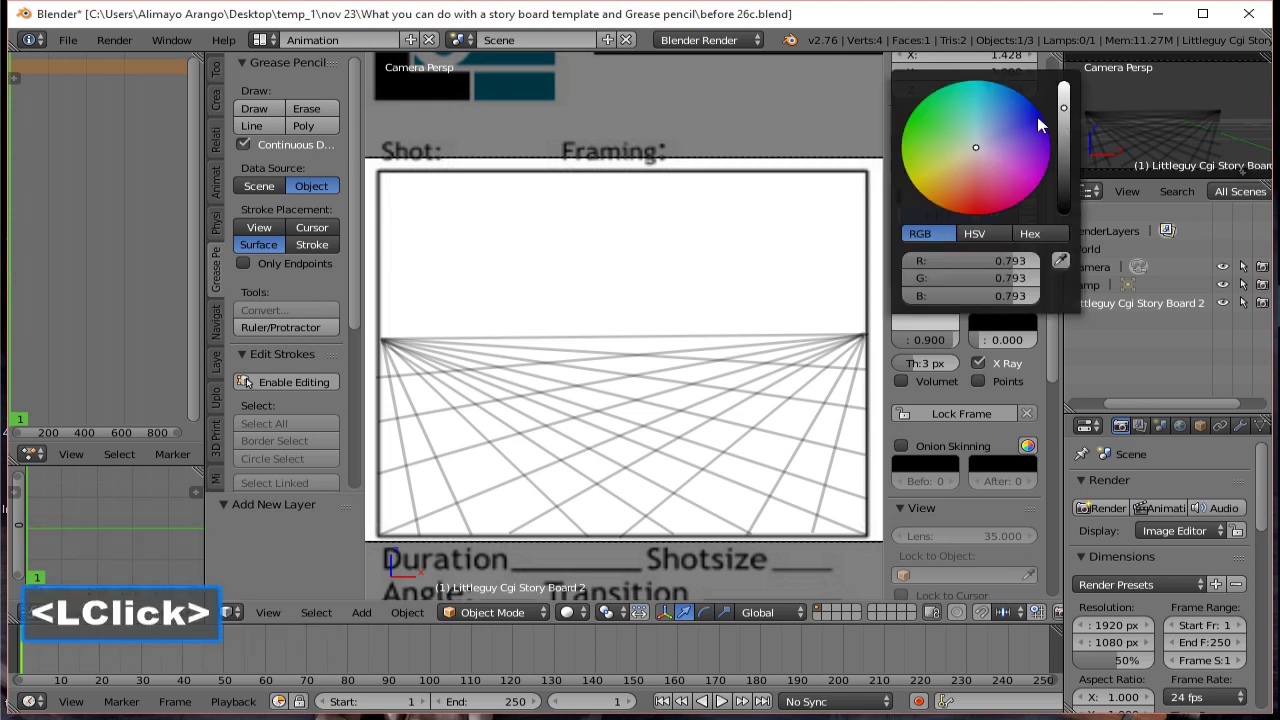
{"action": "left_click", "coordinate": [1021, 138]}
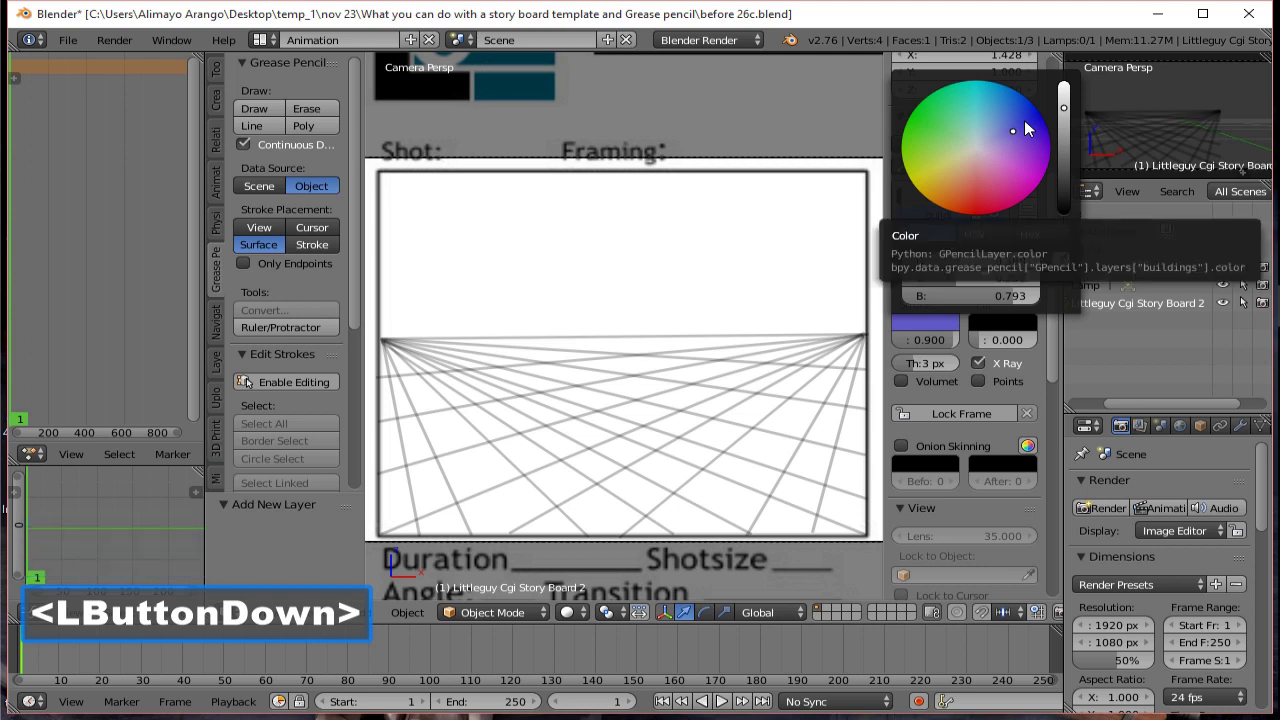
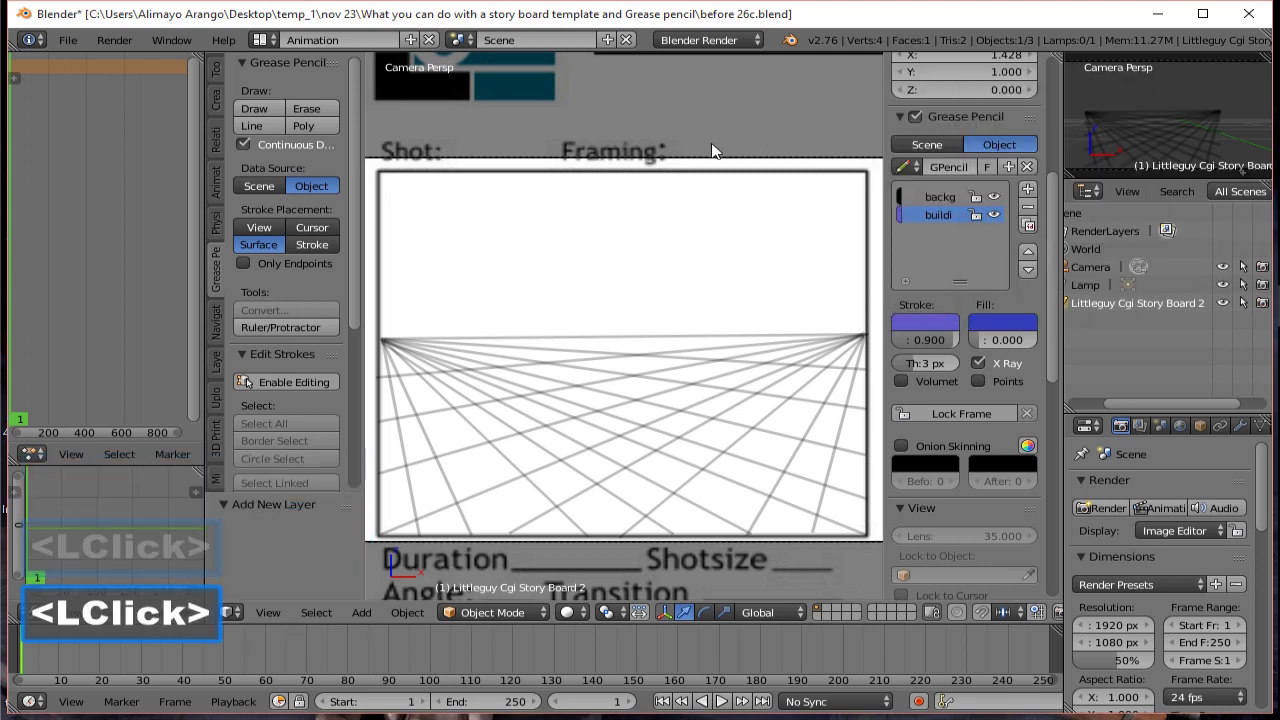
{"action": "left_click", "coordinate": [313, 135]}
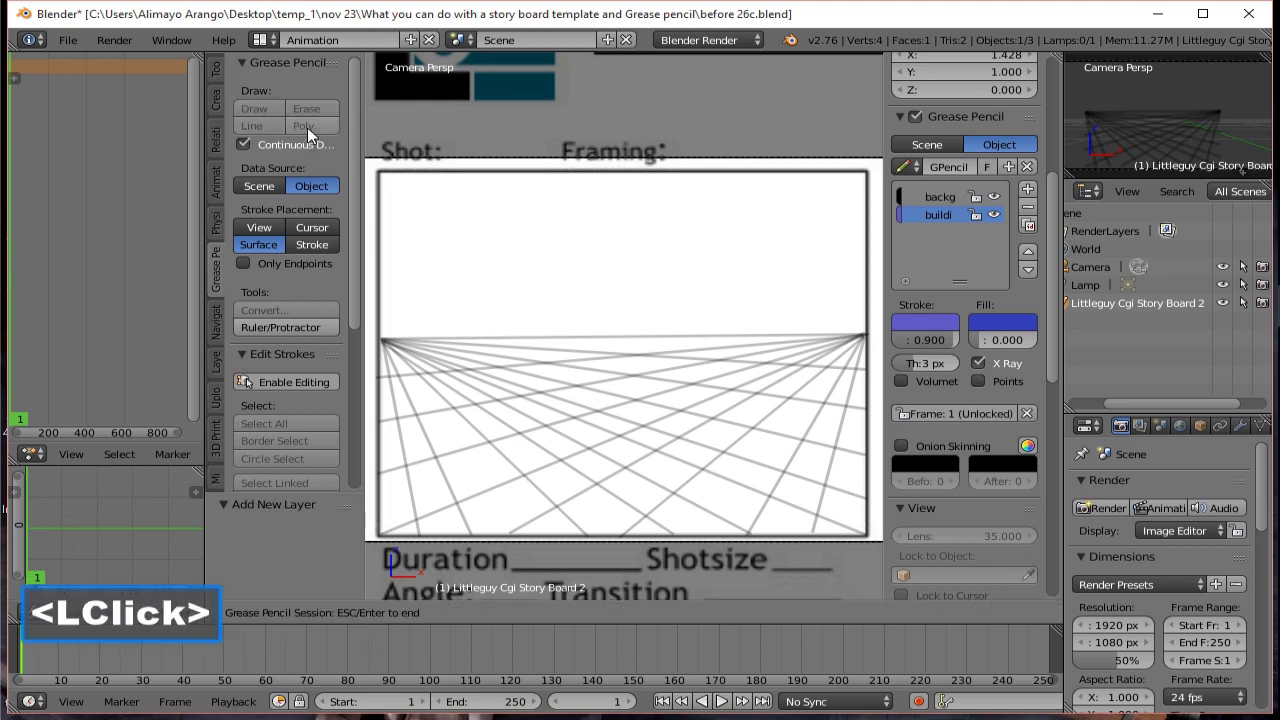
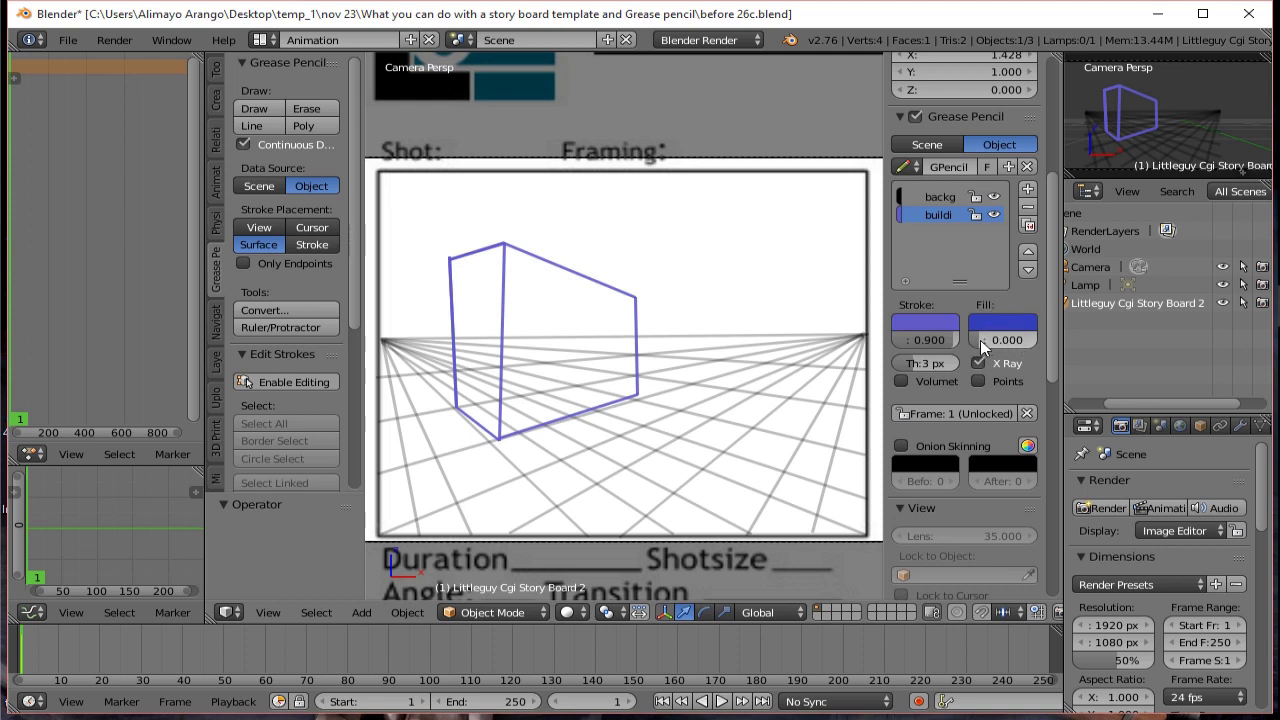
Make the building's fill semi-transparent and save the file as a new numbered version.
{"action": "left_click", "coordinate": [986, 347]}
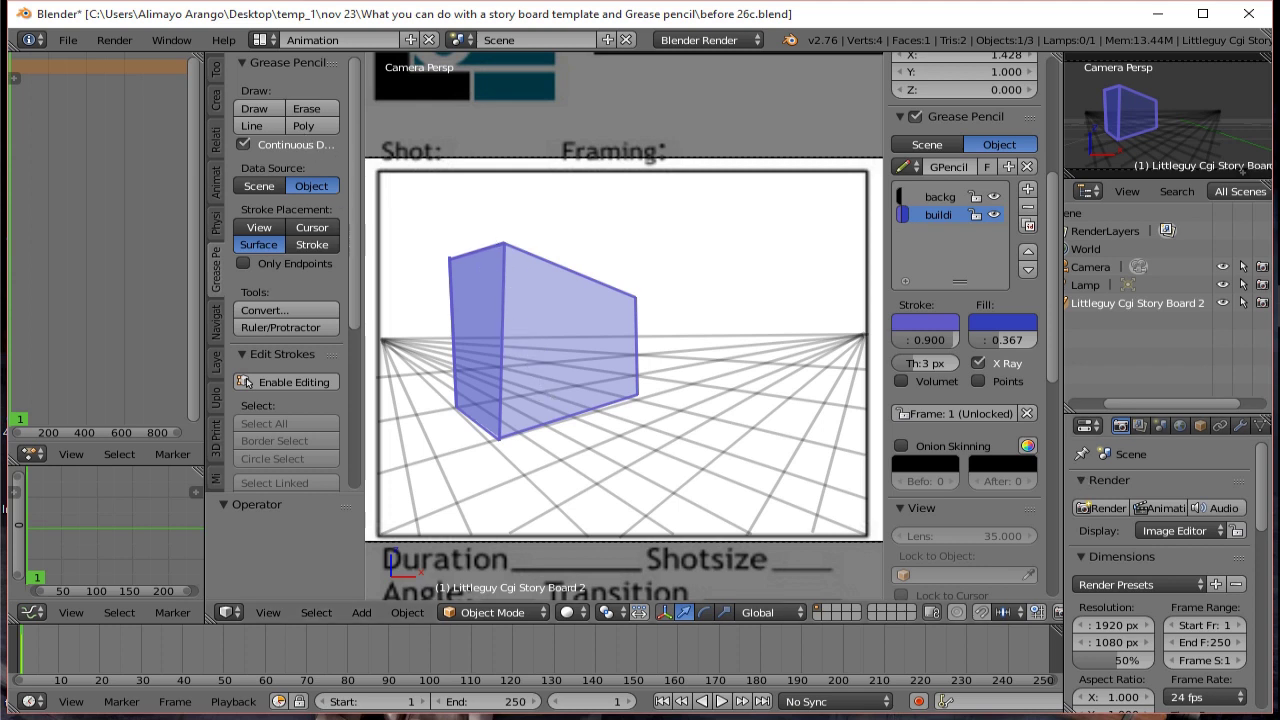
{"action": "left_click", "coordinate": [1082, 27]}
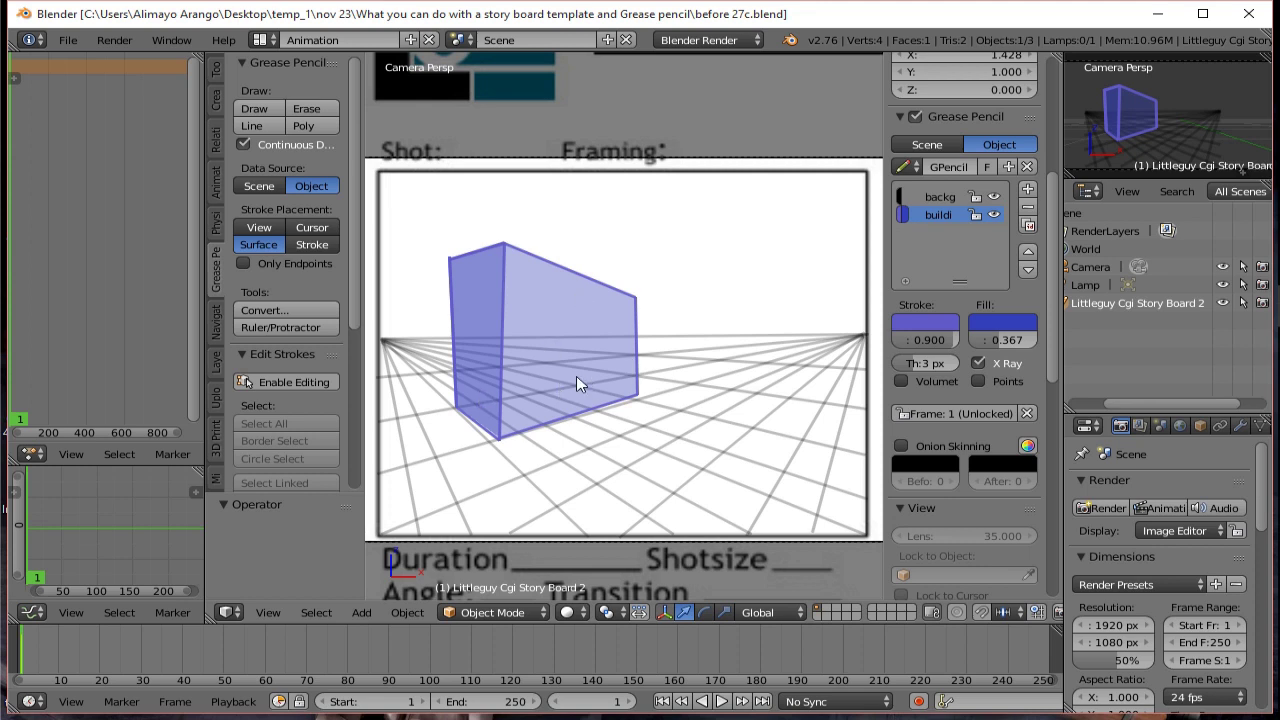
Enter stroke editing and nudge the building's top corner point into place on the grid.
{"action": "left_click", "coordinate": [306, 391]}
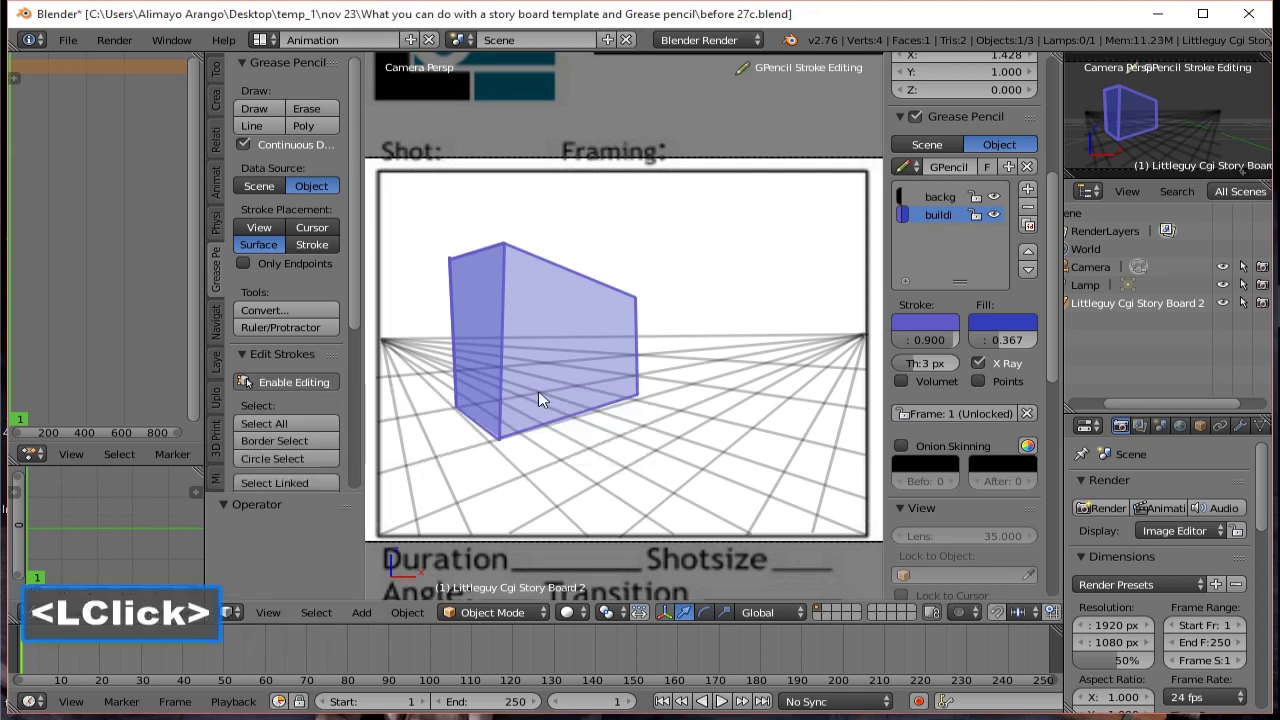
{"action": "left_click", "coordinate": [514, 256]}
{"action": "left_click", "coordinate": [513, 255]}
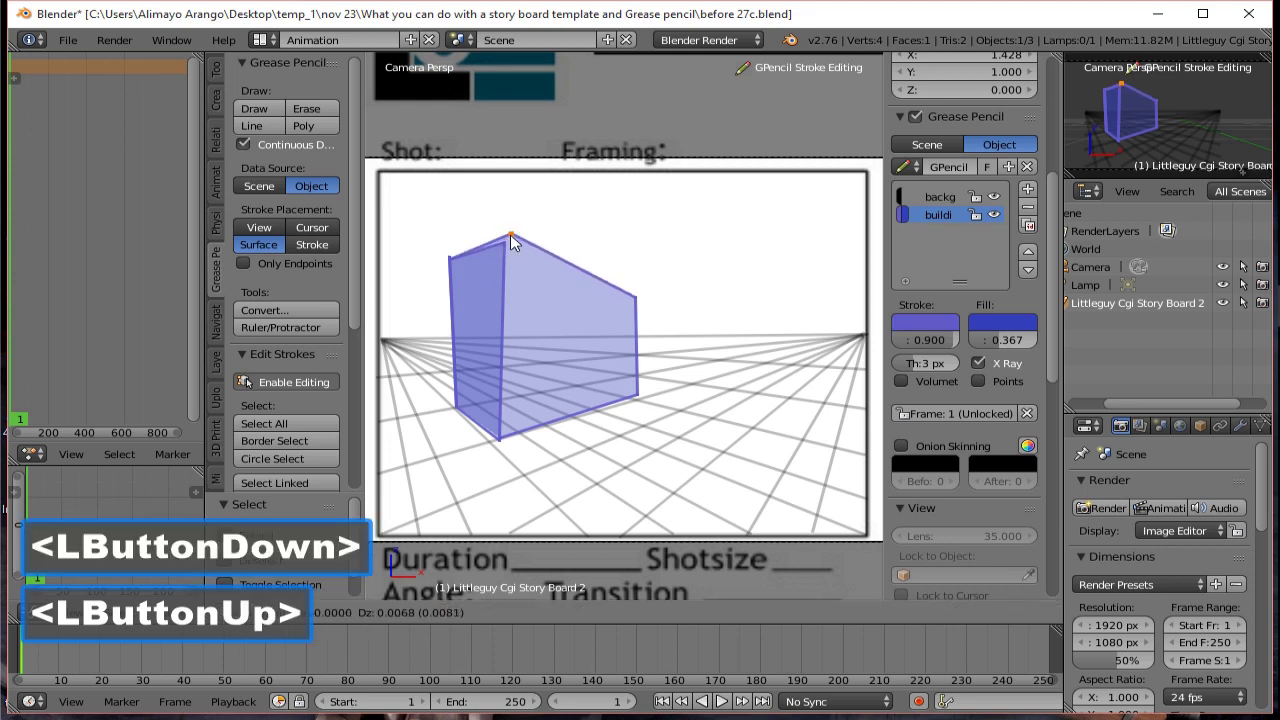
{"action": "left_click", "coordinate": [518, 237]}
{"action": "left_click", "coordinate": [507, 250]}
{"action": "left_click", "coordinate": [510, 250]}
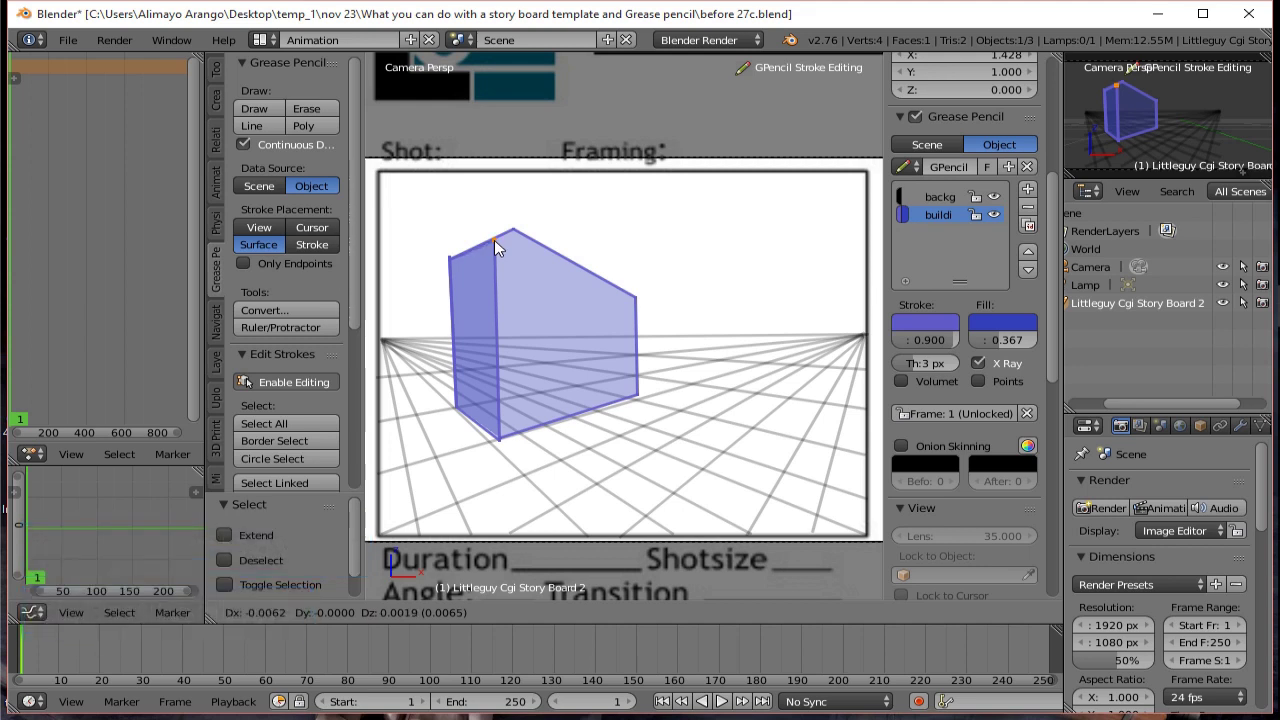
{"action": "left_click", "coordinate": [500, 247]}
{"action": "left_click", "coordinate": [519, 236]}
{"action": "left_click", "coordinate": [519, 236]}
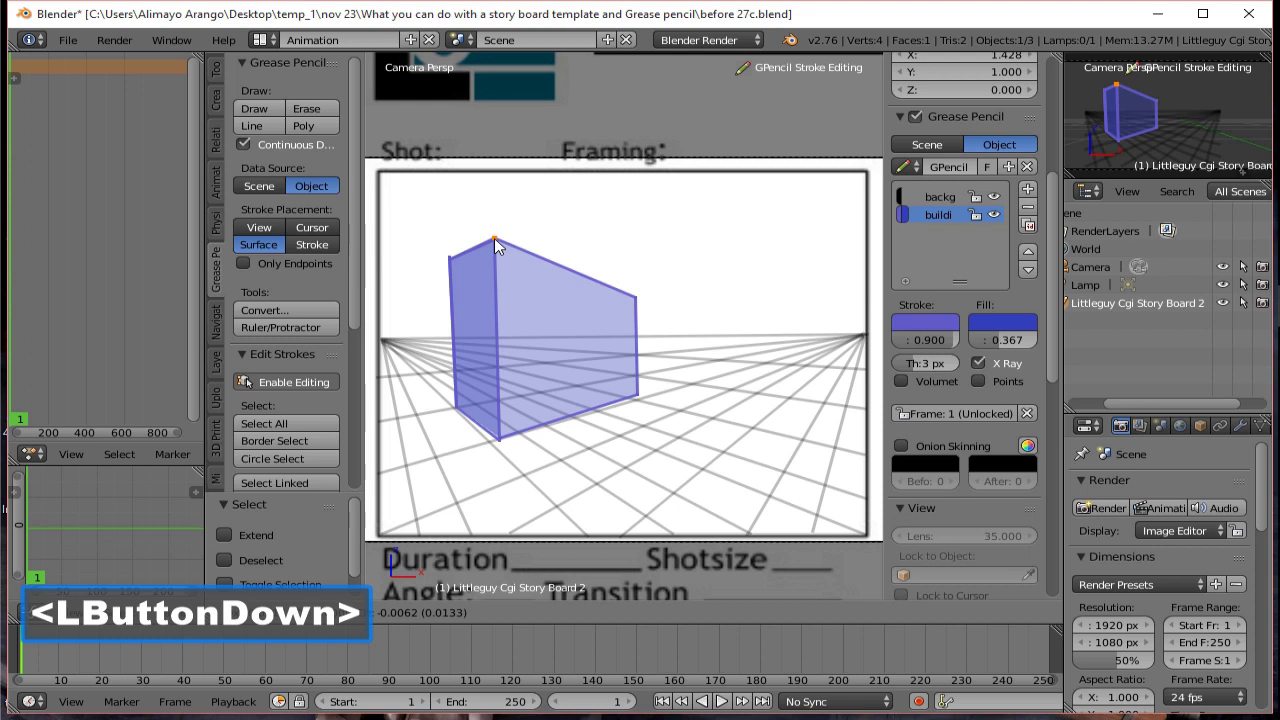
{"action": "left_click", "coordinate": [500, 245]}
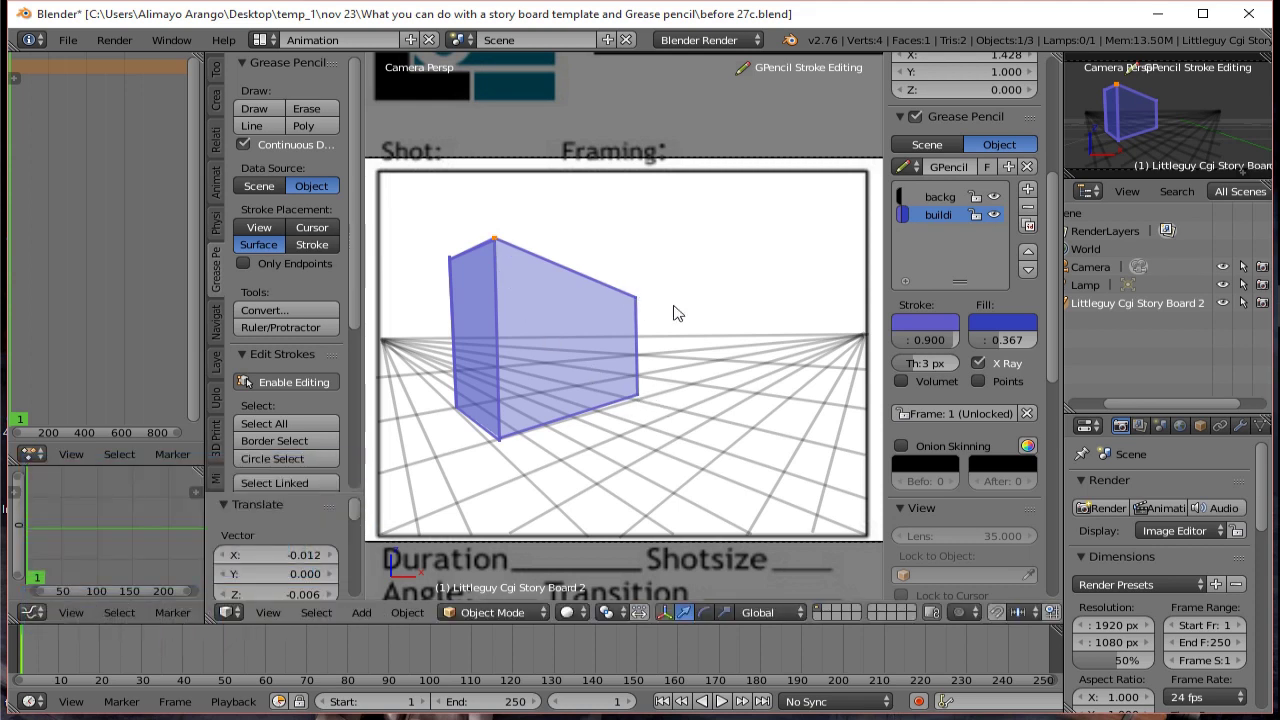
Reposition the building's upper right and lower right corners along the grid lines.
{"action": "left_click", "coordinate": [639, 299]}
{"action": "left_click", "coordinate": [640, 299]}
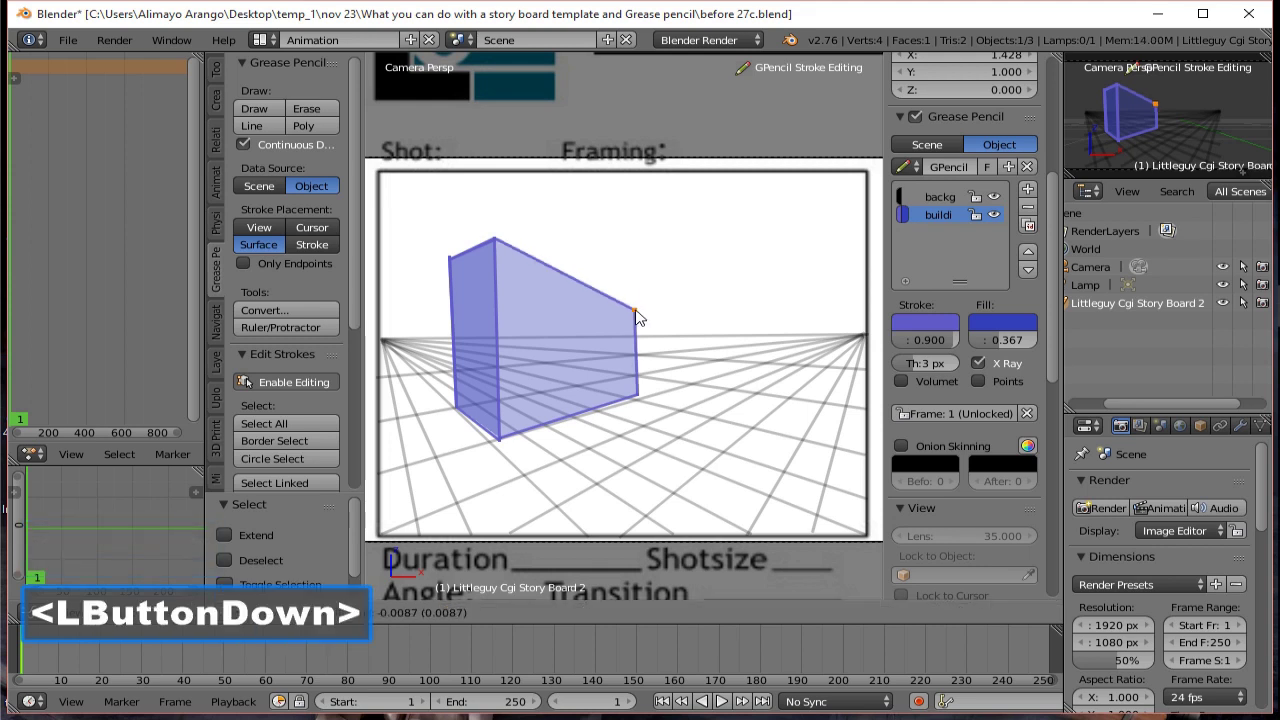
{"action": "left_click", "coordinate": [641, 308]}
{"action": "left_click", "coordinate": [642, 397]}
{"action": "left_click", "coordinate": [642, 397]}
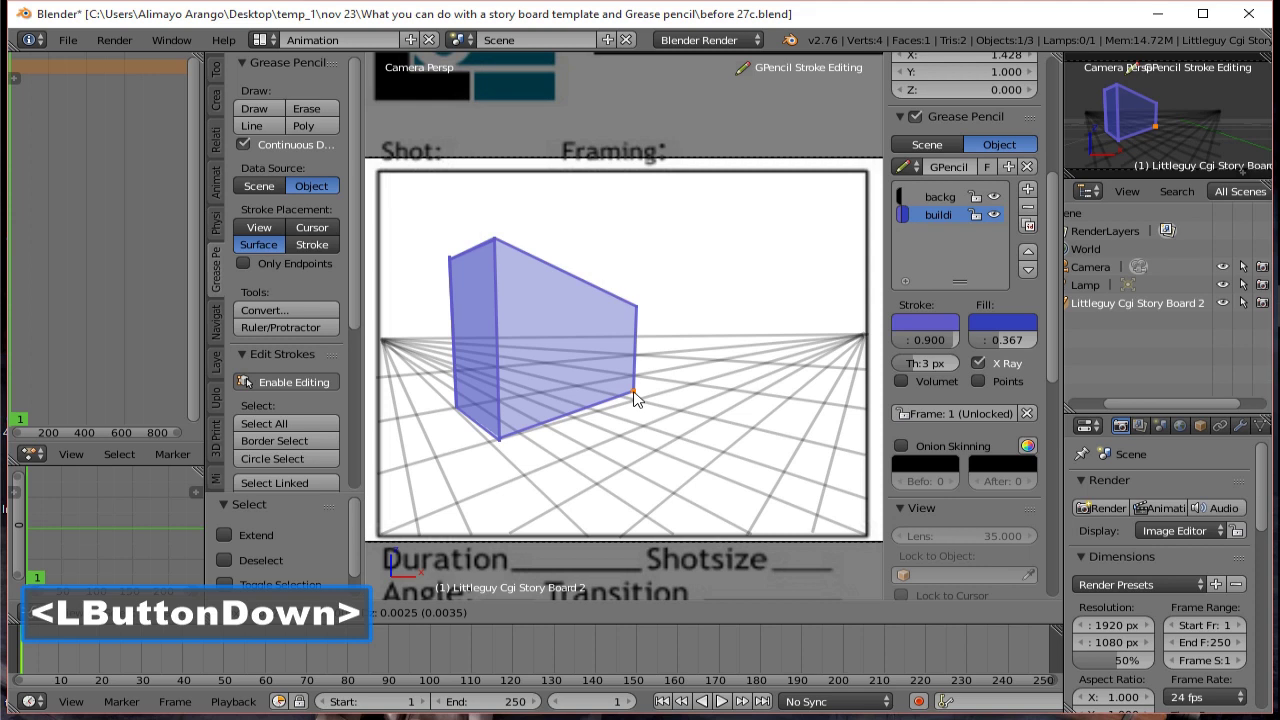
{"action": "left_click", "coordinate": [637, 394]}
{"action": "left_click", "coordinate": [505, 441]}
{"action": "left_click", "coordinate": [505, 441]}
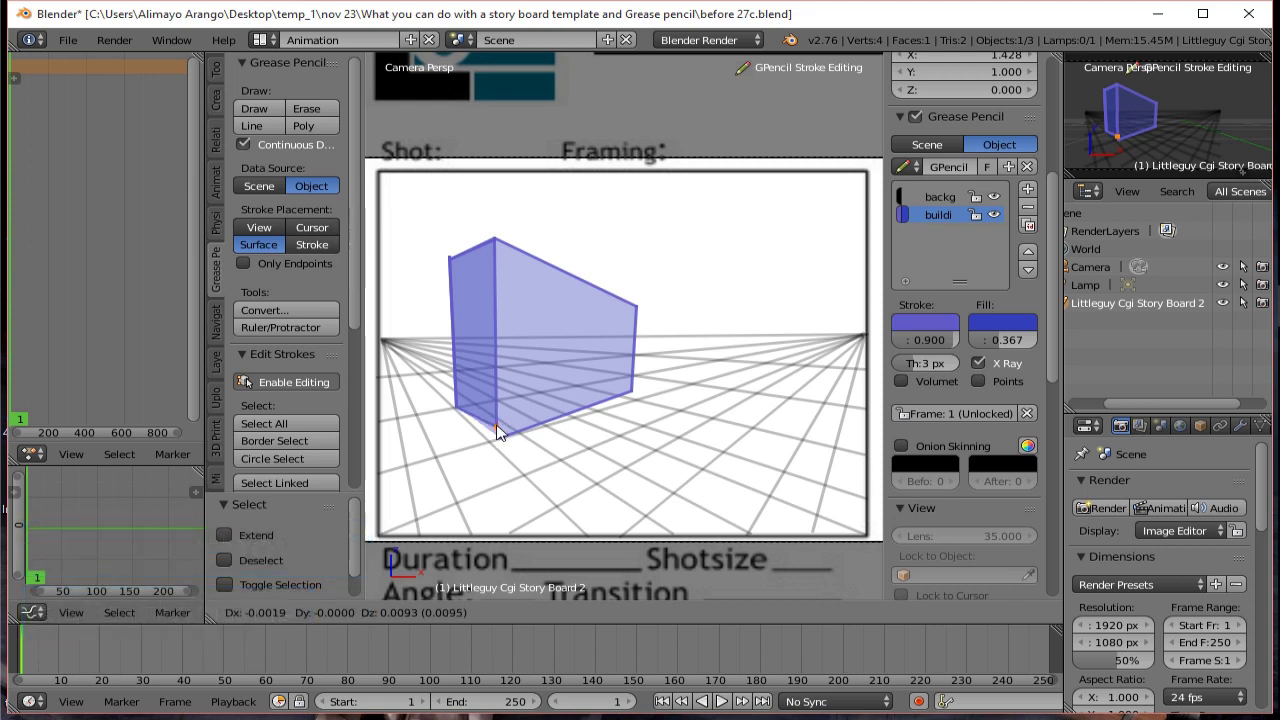
Adjust the building's bottom front and bottom left corners to sit on the grid.
{"action": "left_click", "coordinate": [502, 436]}
{"action": "left_click", "coordinate": [507, 441]}
{"action": "left_click", "coordinate": [507, 441]}
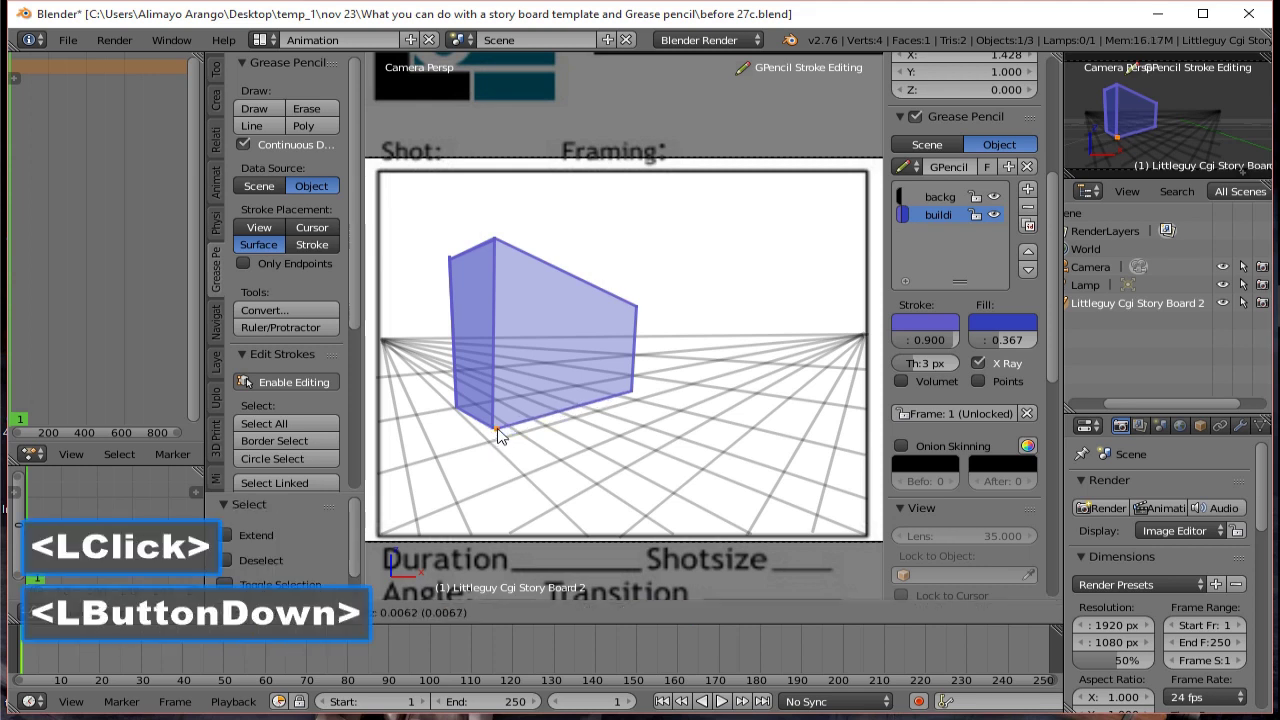
{"action": "left_click", "coordinate": [499, 430]}
{"action": "left_click", "coordinate": [462, 411]}
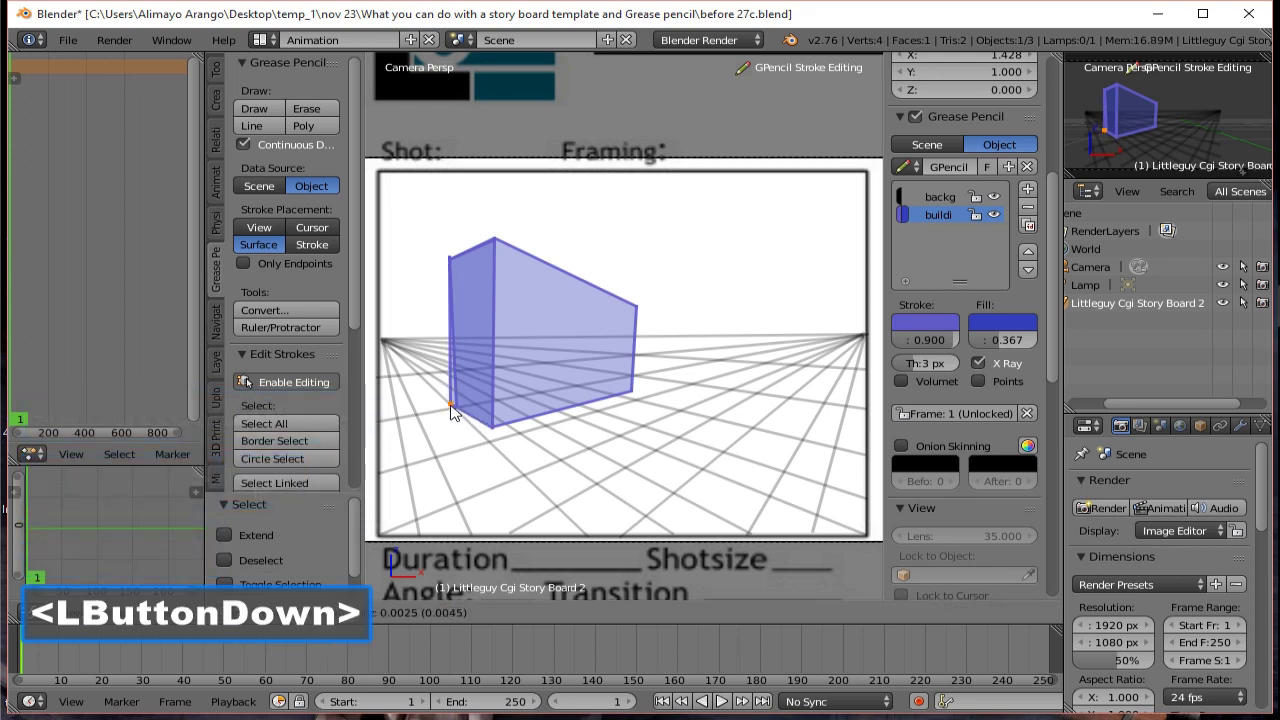
{"action": "left_click", "coordinate": [455, 407]}
{"action": "left_click", "coordinate": [463, 409]}
{"action": "left_click", "coordinate": [463, 409]}
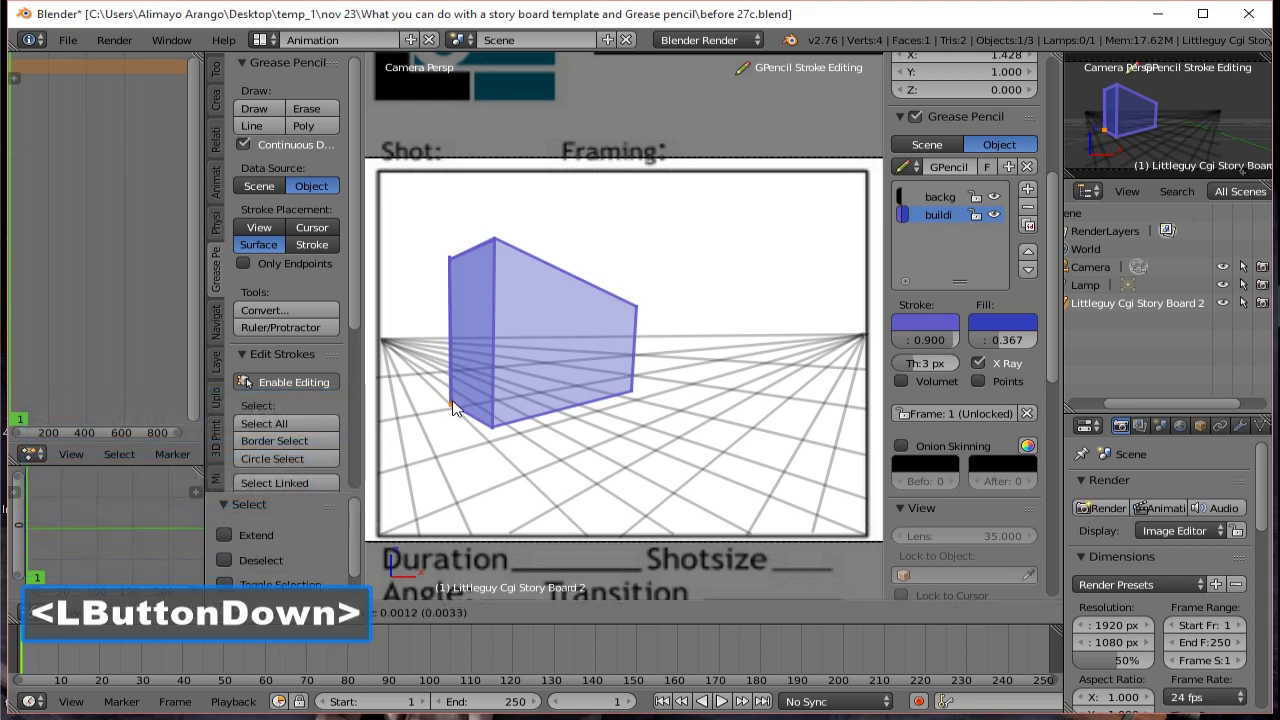
{"action": "left_click", "coordinate": [462, 411]}
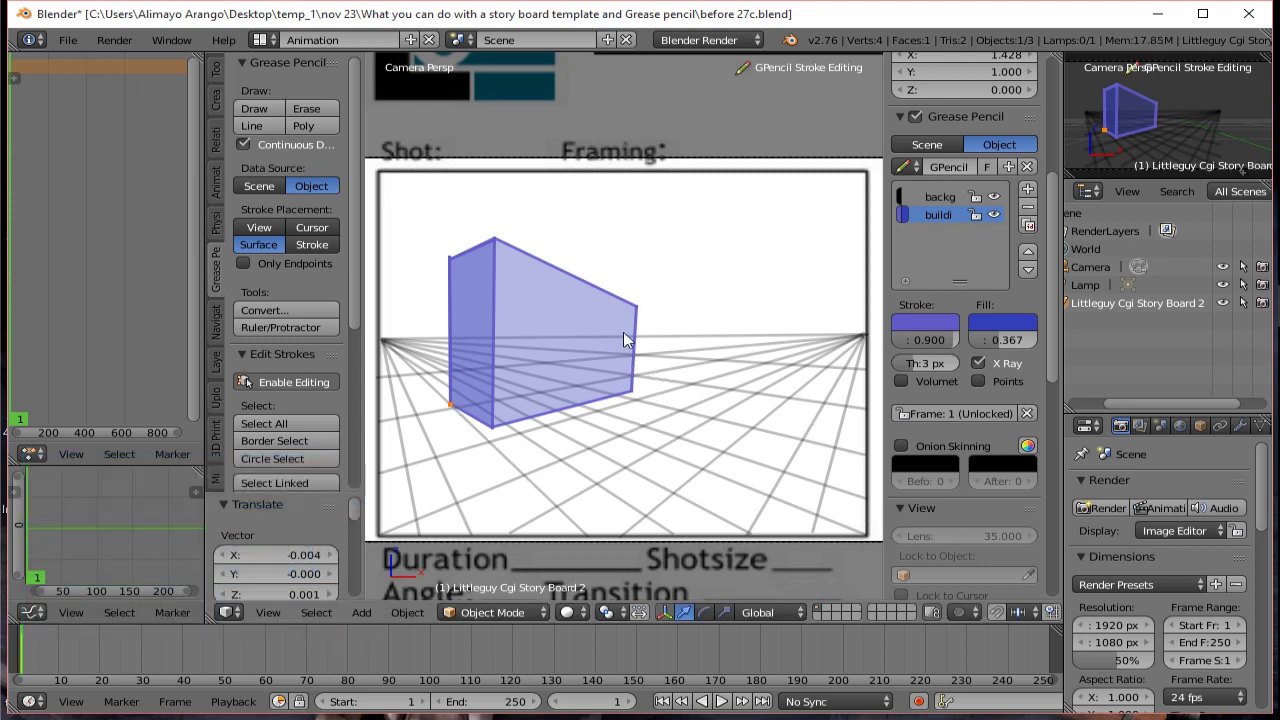
Fine-tune the upper right corner again and settle the top left corner.
{"action": "left_click", "coordinate": [645, 306]}
{"action": "left_click", "coordinate": [642, 308]}
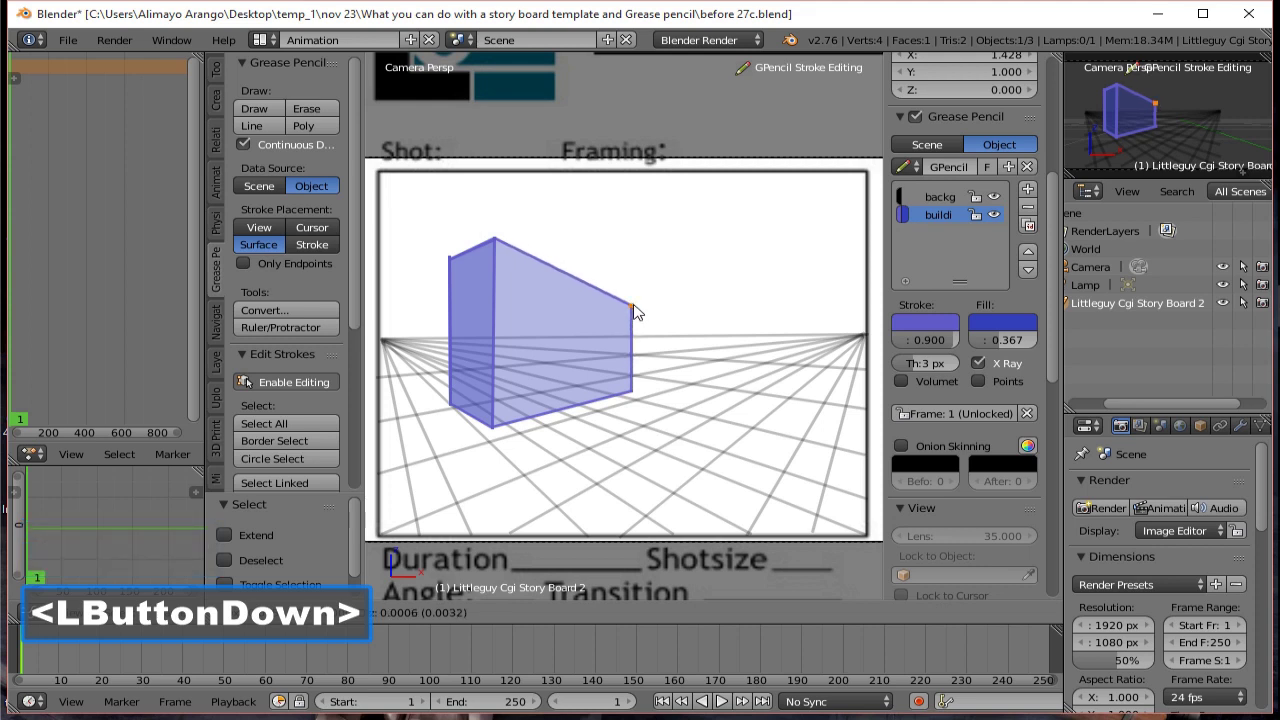
{"action": "left_click", "coordinate": [637, 302]}
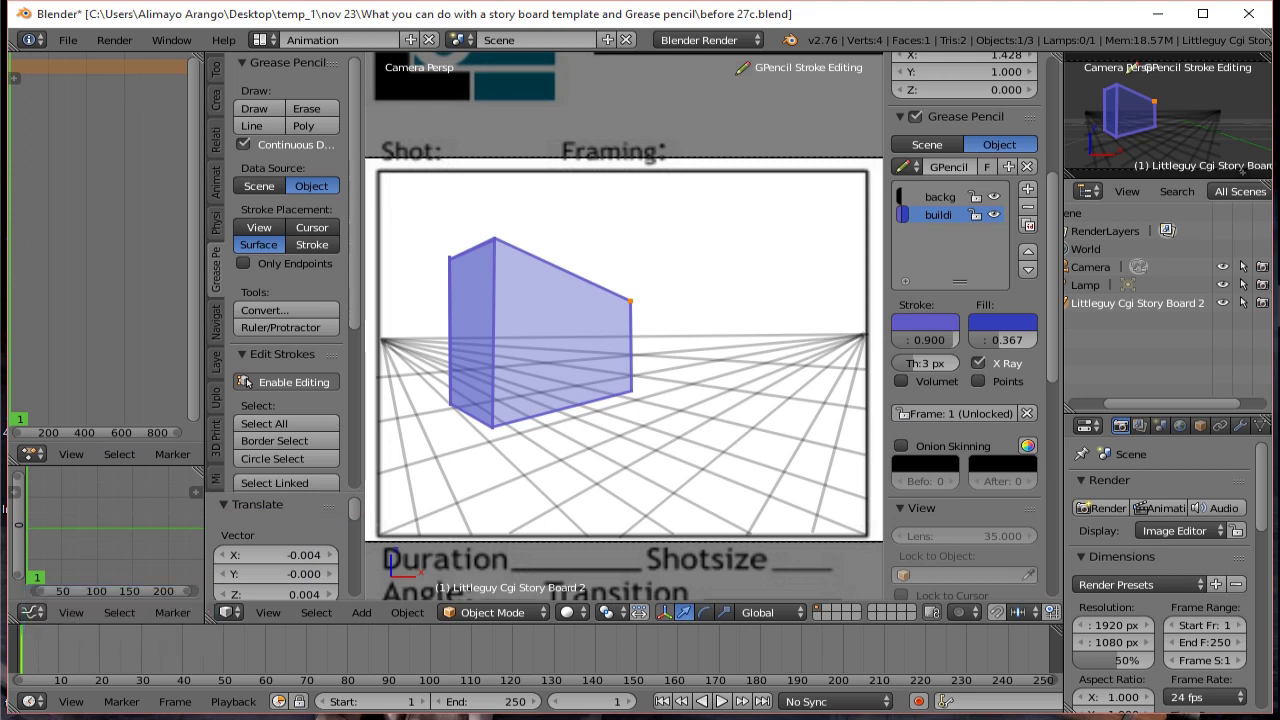
{"action": "left_click", "coordinate": [463, 269]}
{"action": "left_click", "coordinate": [457, 266]}
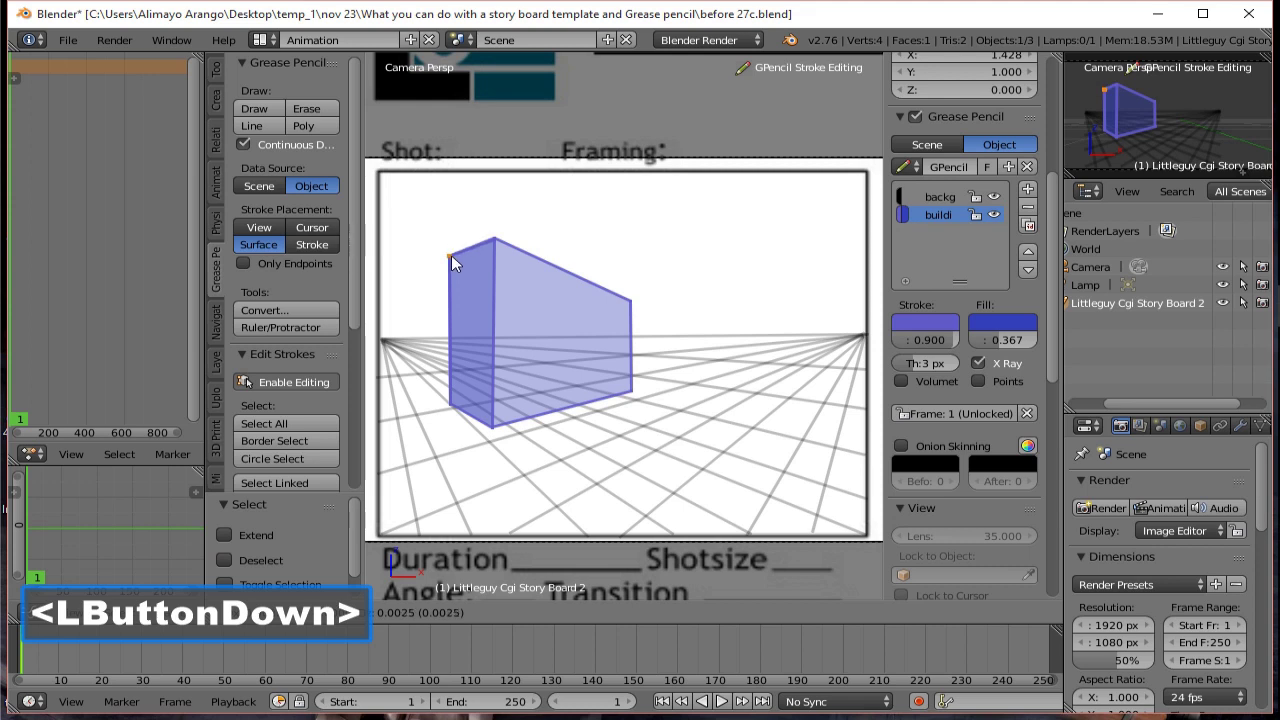
{"action": "left_click", "coordinate": [461, 266]}
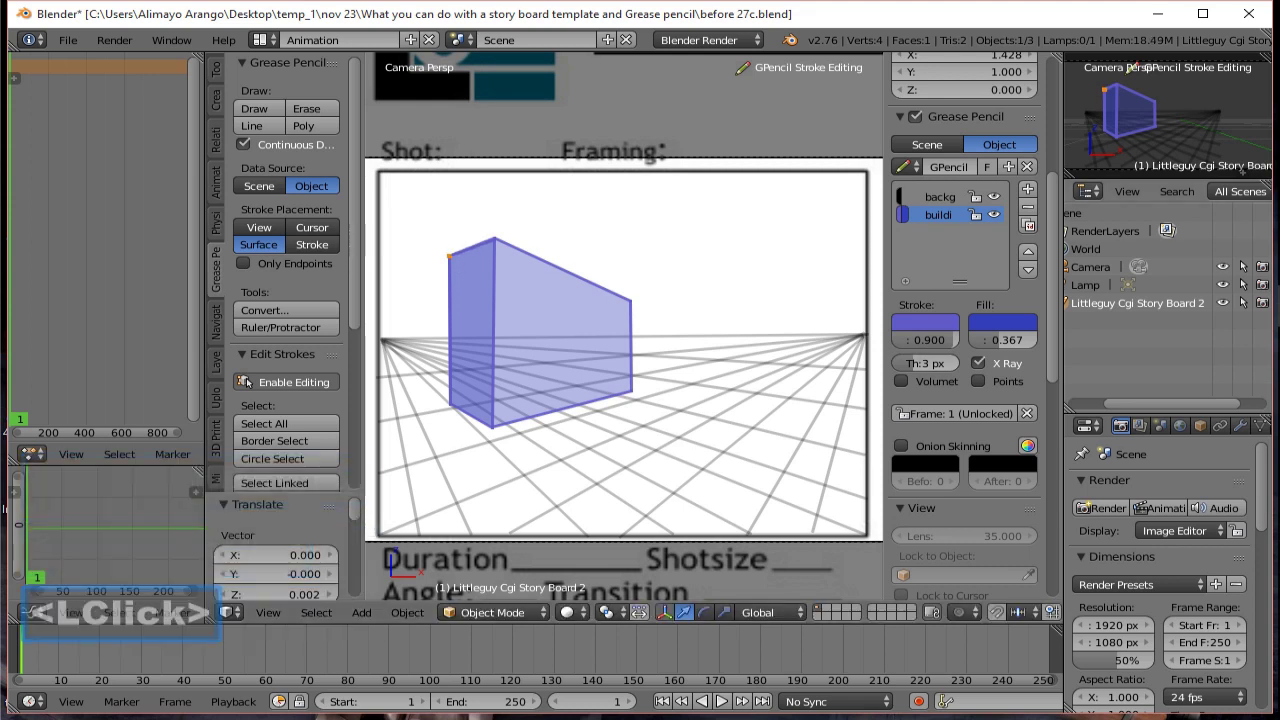
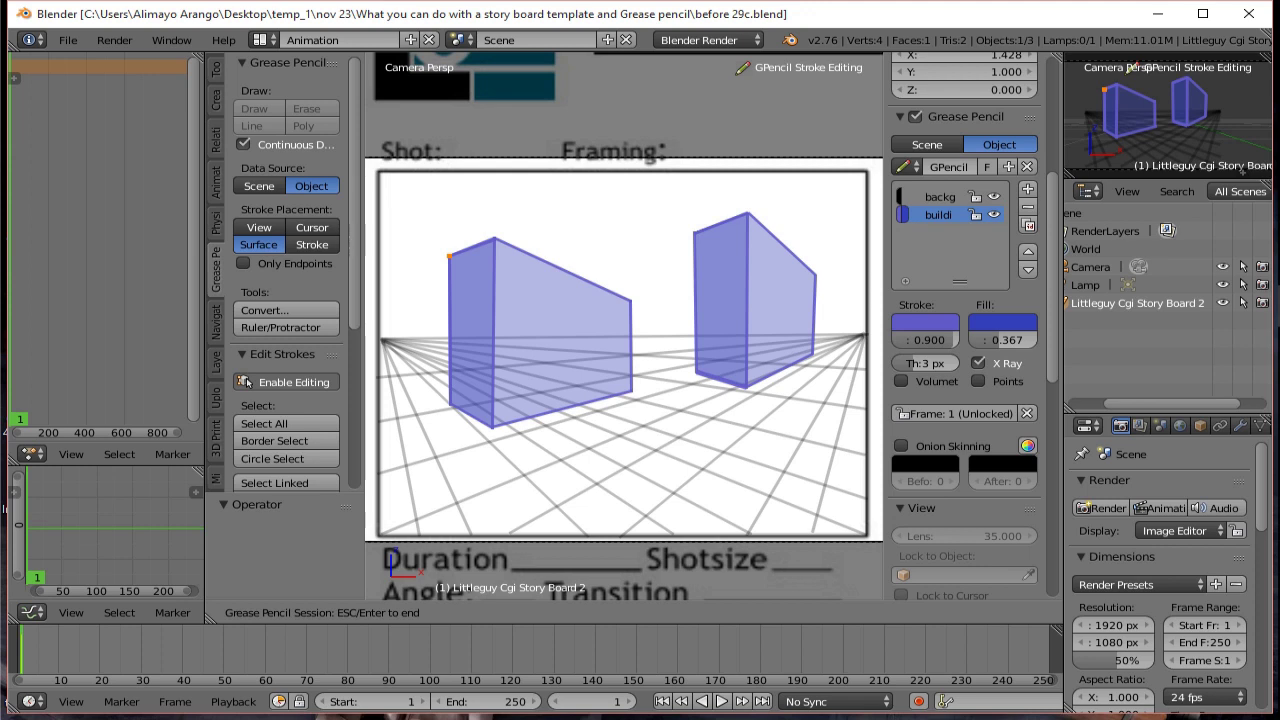
Save incremental copies of the file after drawing the second blue building.
{"action": "left_click", "coordinate": [893, 33]}
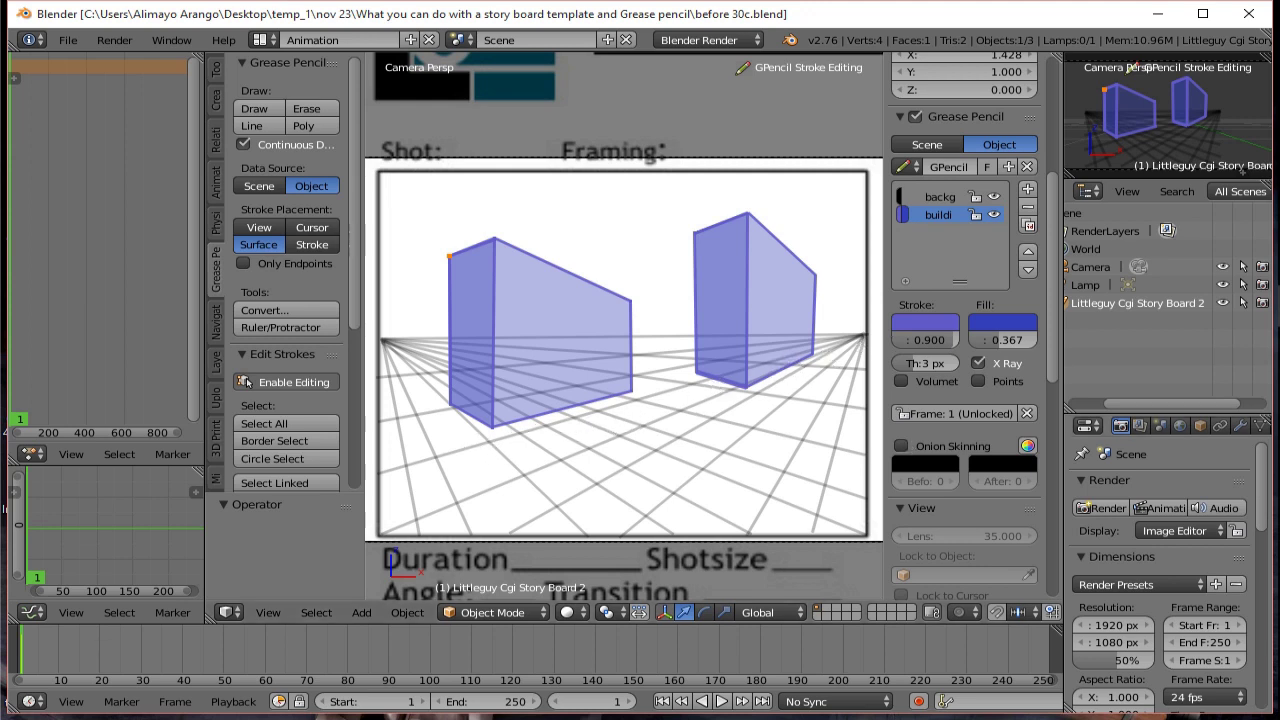
{"action": "left_click", "coordinate": [873, 20]}
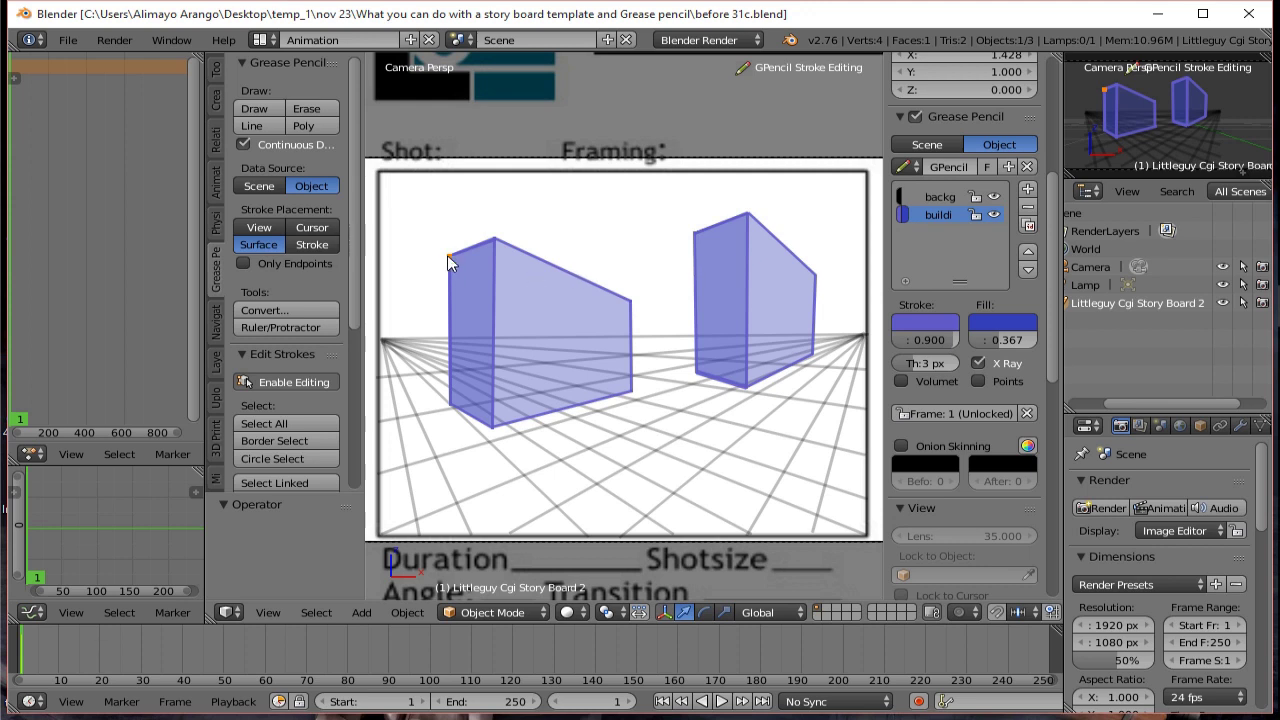
Select all points of the right building, move it up and leftward, then deselect.
{"action": "key", "text": "a"}
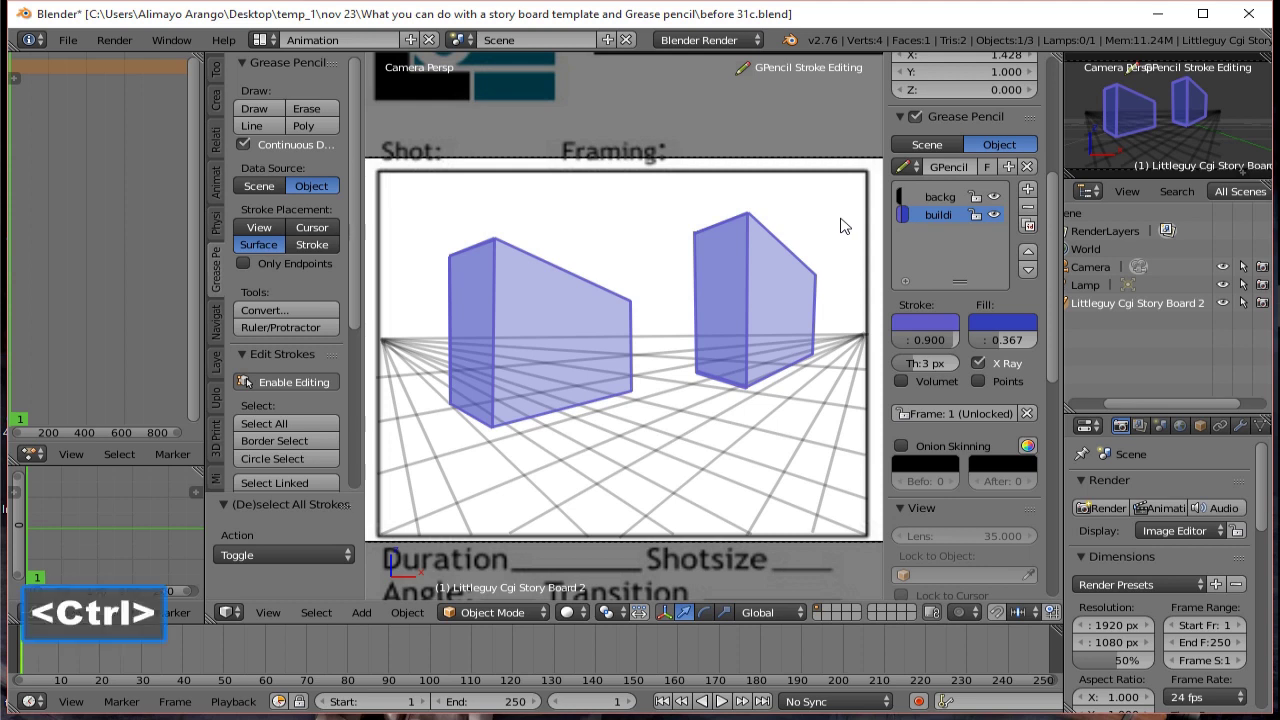
{"action": "right_click", "coordinate": [845, 220]}
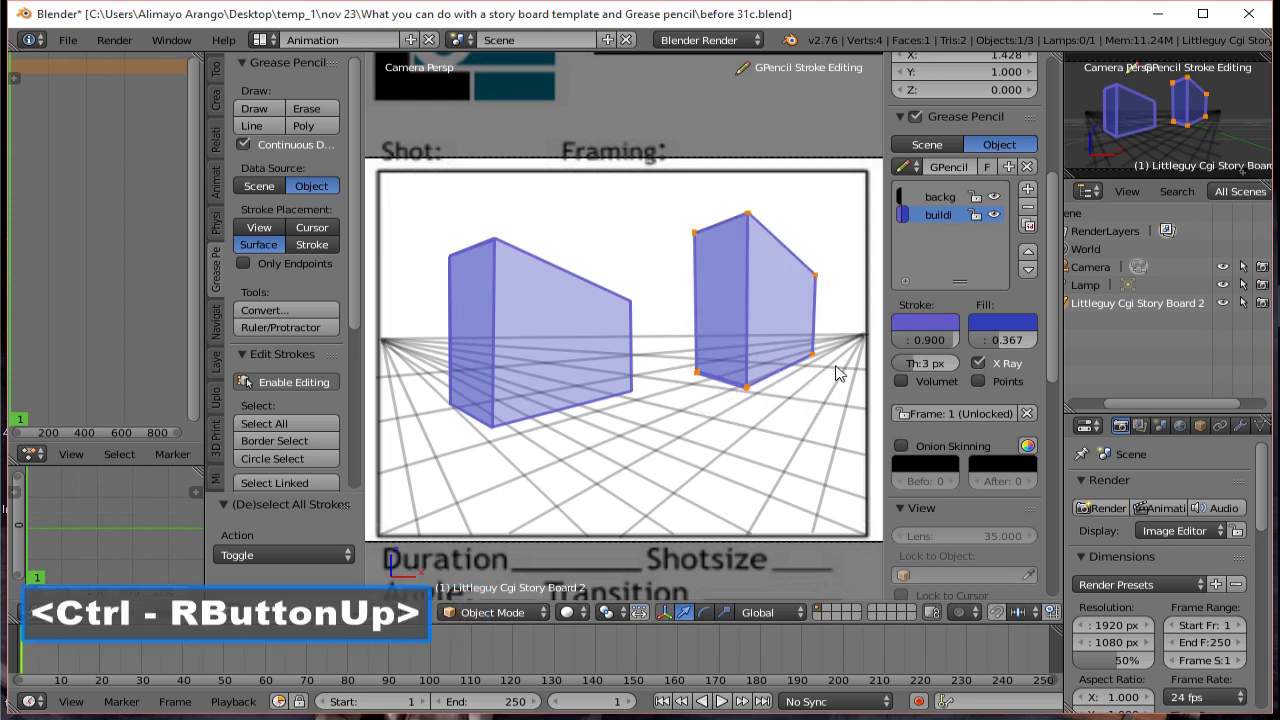
{"action": "key", "text": "g"}
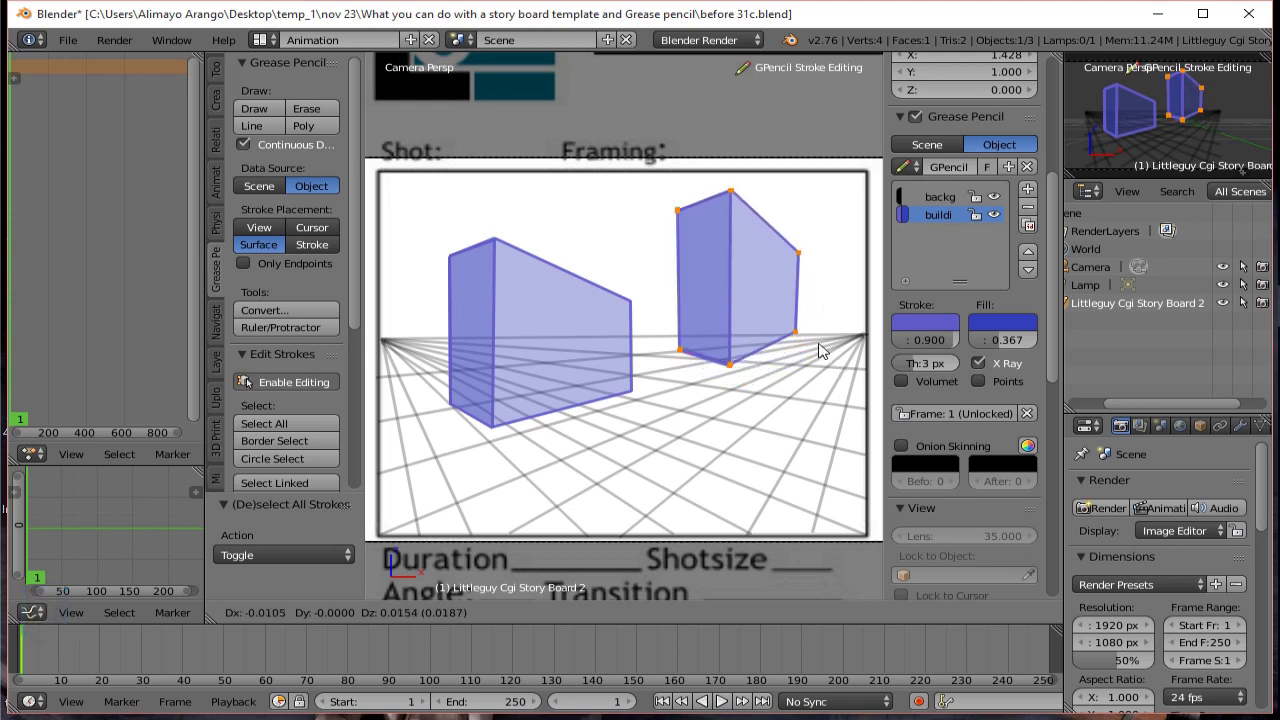
{"action": "left_click", "coordinate": [821, 347]}
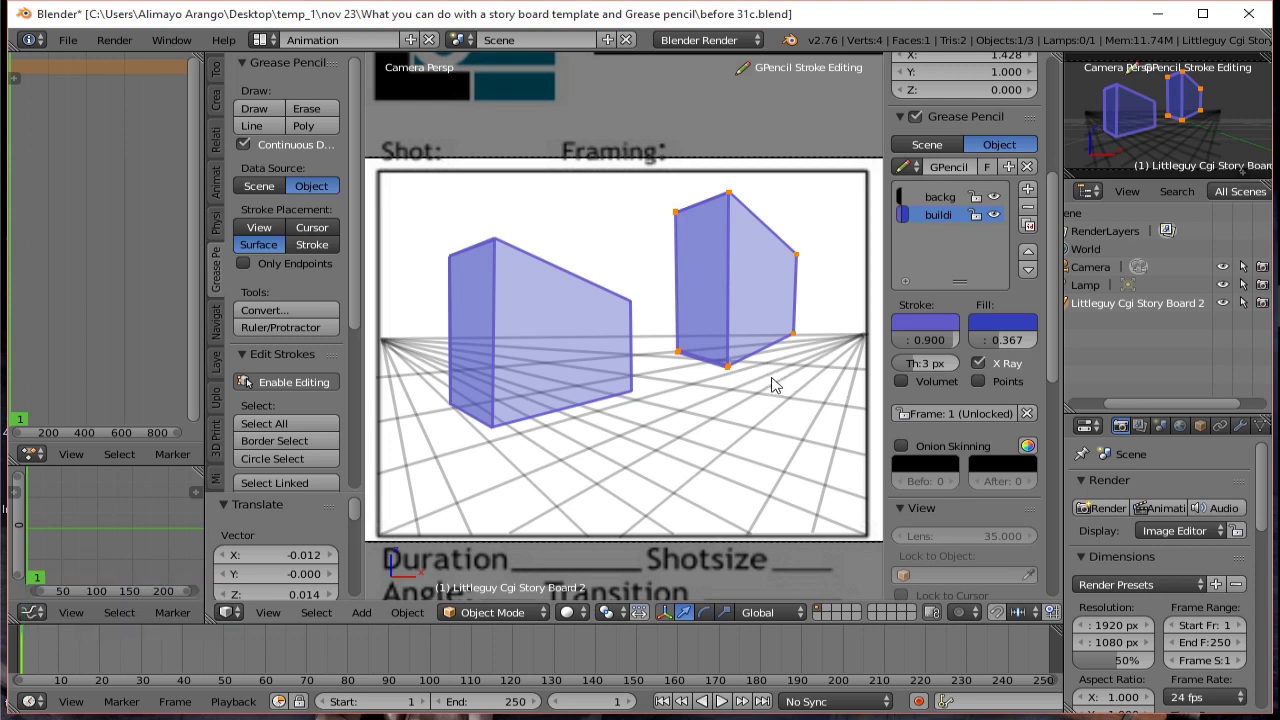
{"action": "key", "text": "a"}
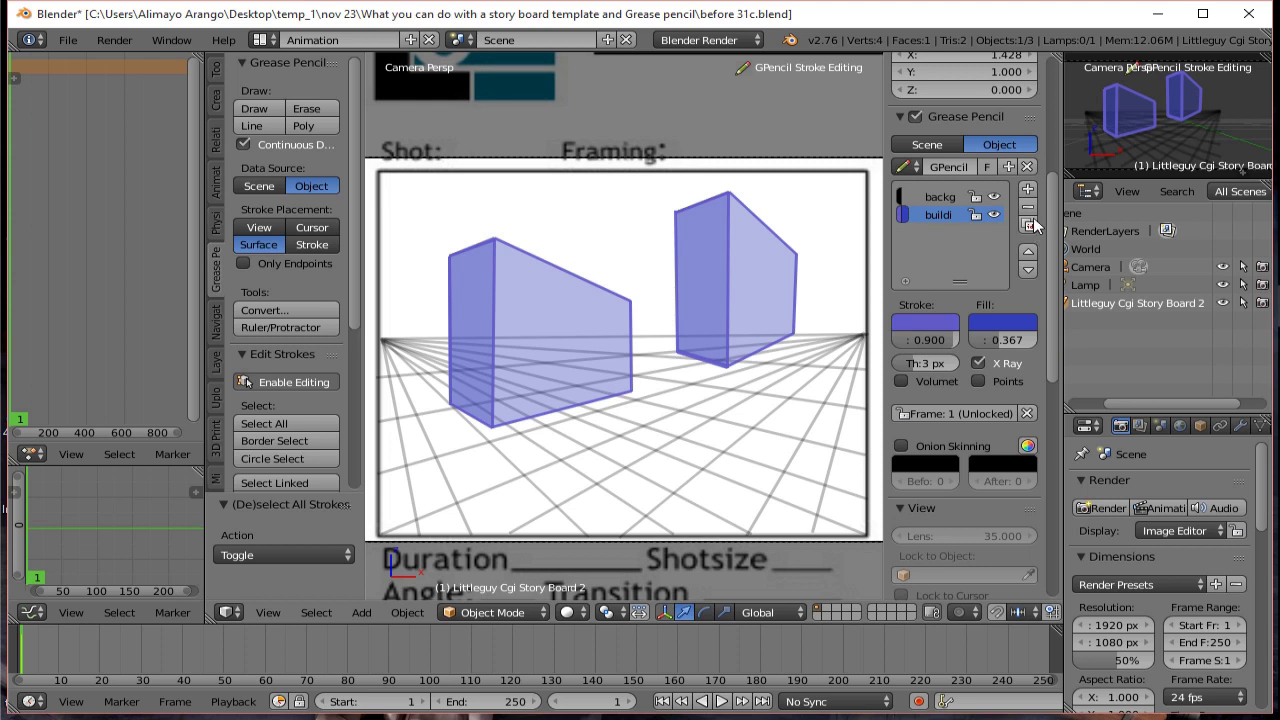
Add a third grease pencil layer named 'extra' and save an incremented file version.
{"action": "left_click", "coordinate": [1034, 197]}
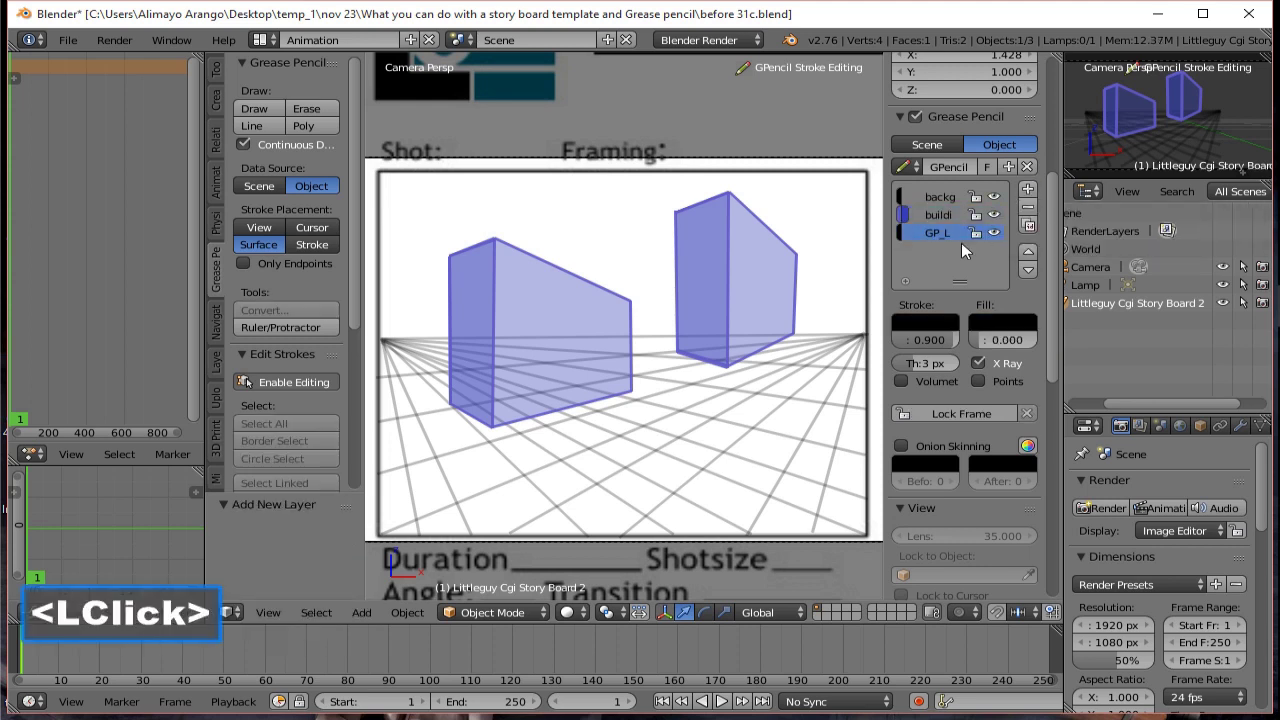
{"action": "left_click", "coordinate": [950, 246]}
{"action": "double_click", "coordinate": [950, 246]}
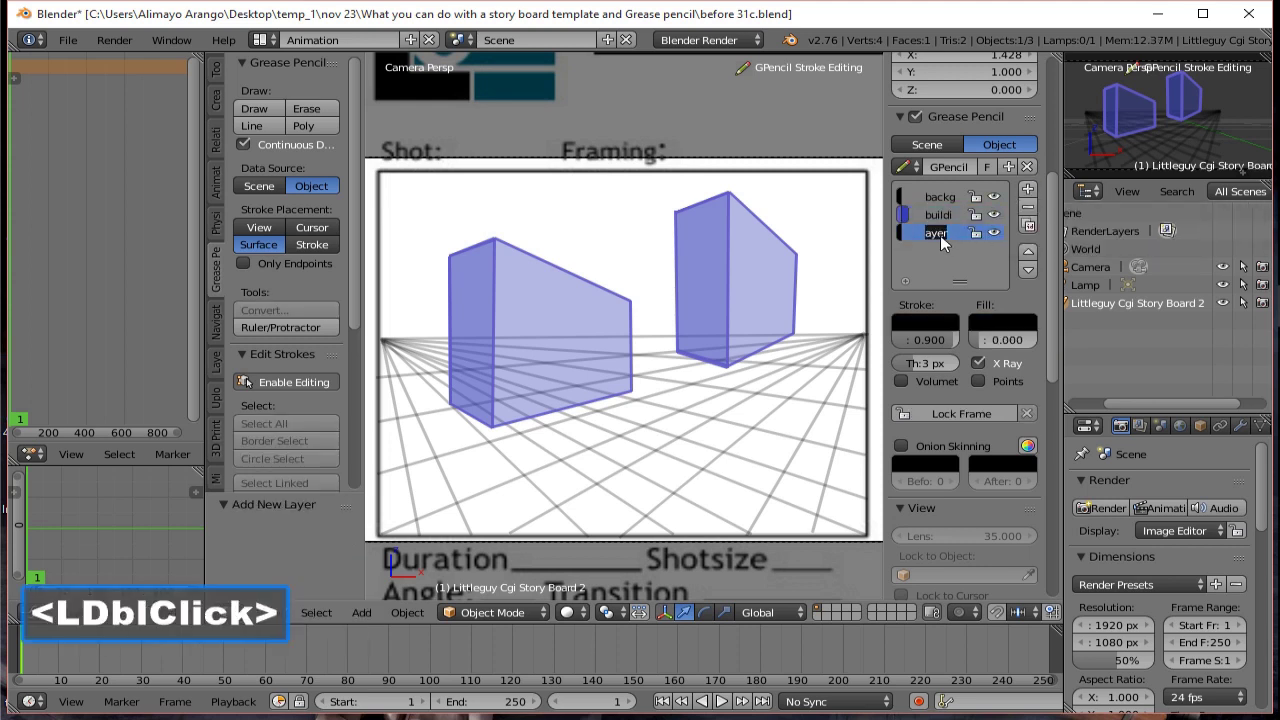
{"action": "key", "text": "e"}
{"action": "type", "text": "xtra"}
{"action": "key", "text": "Return"}
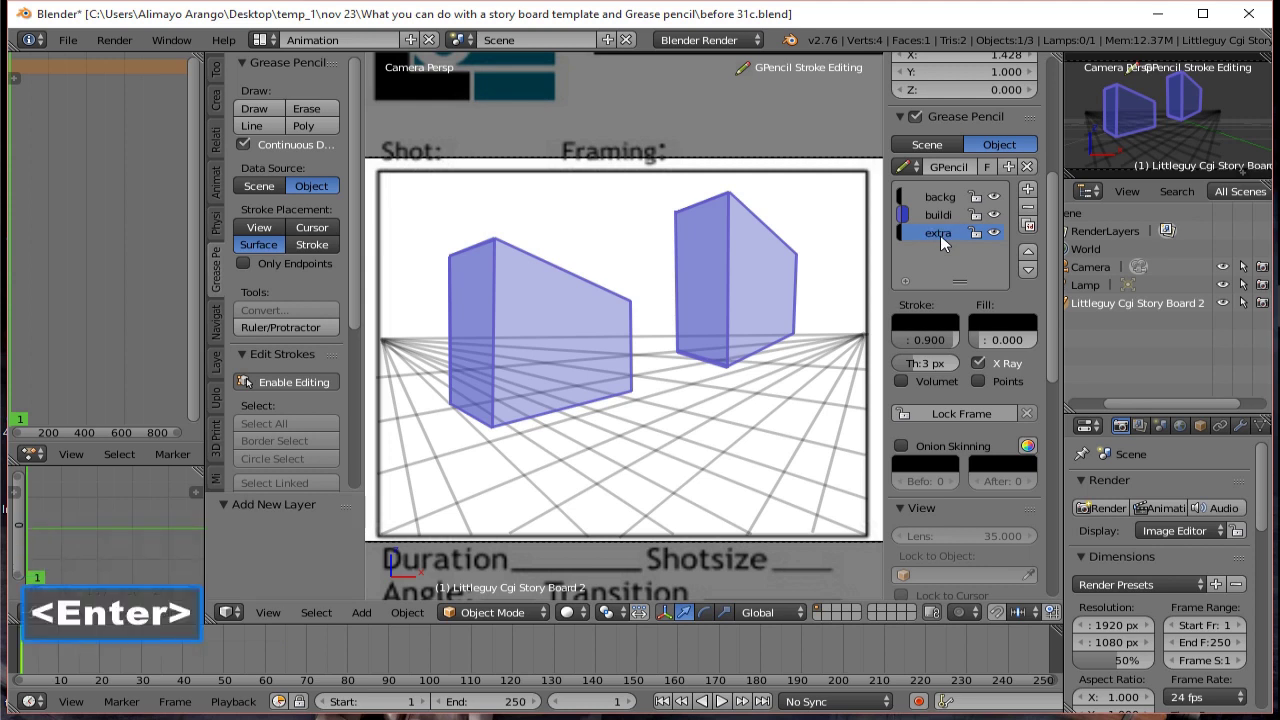
{"action": "left_click", "coordinate": [849, 23]}
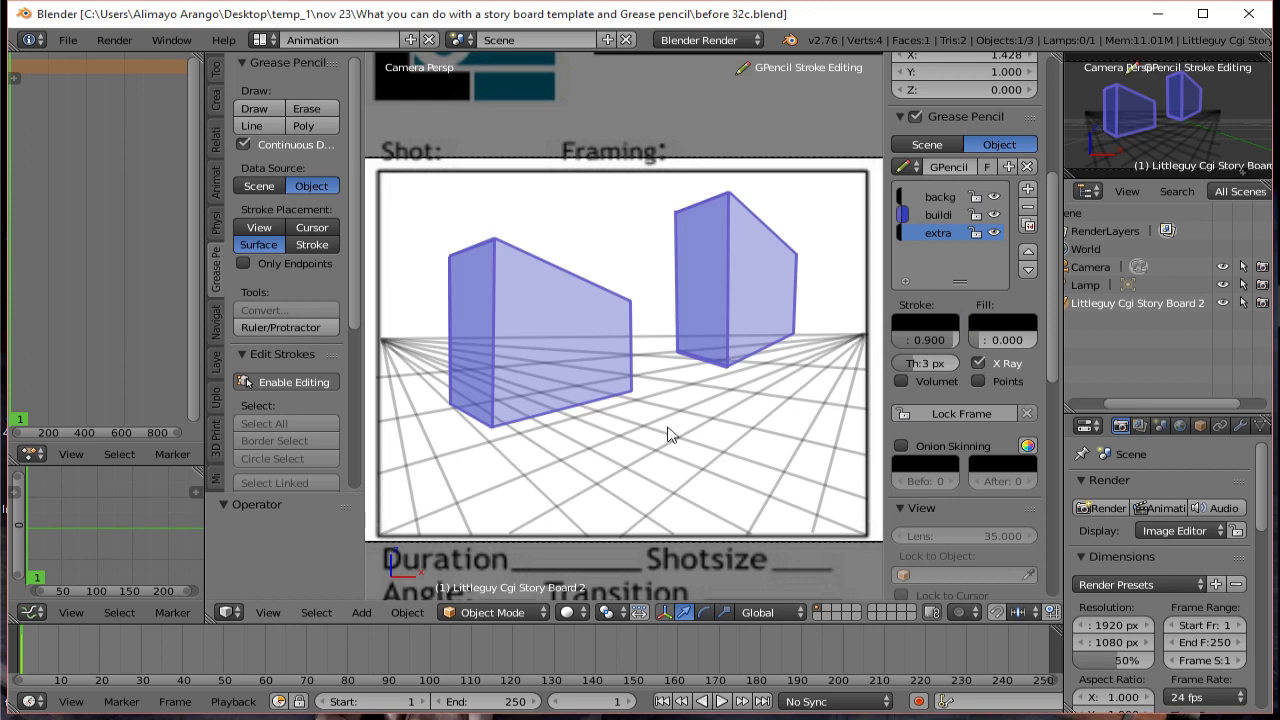
Draw the ground slab's black edges with the Line tool, then its inner edges freehand.
{"action": "left_click", "coordinate": [276, 136]}
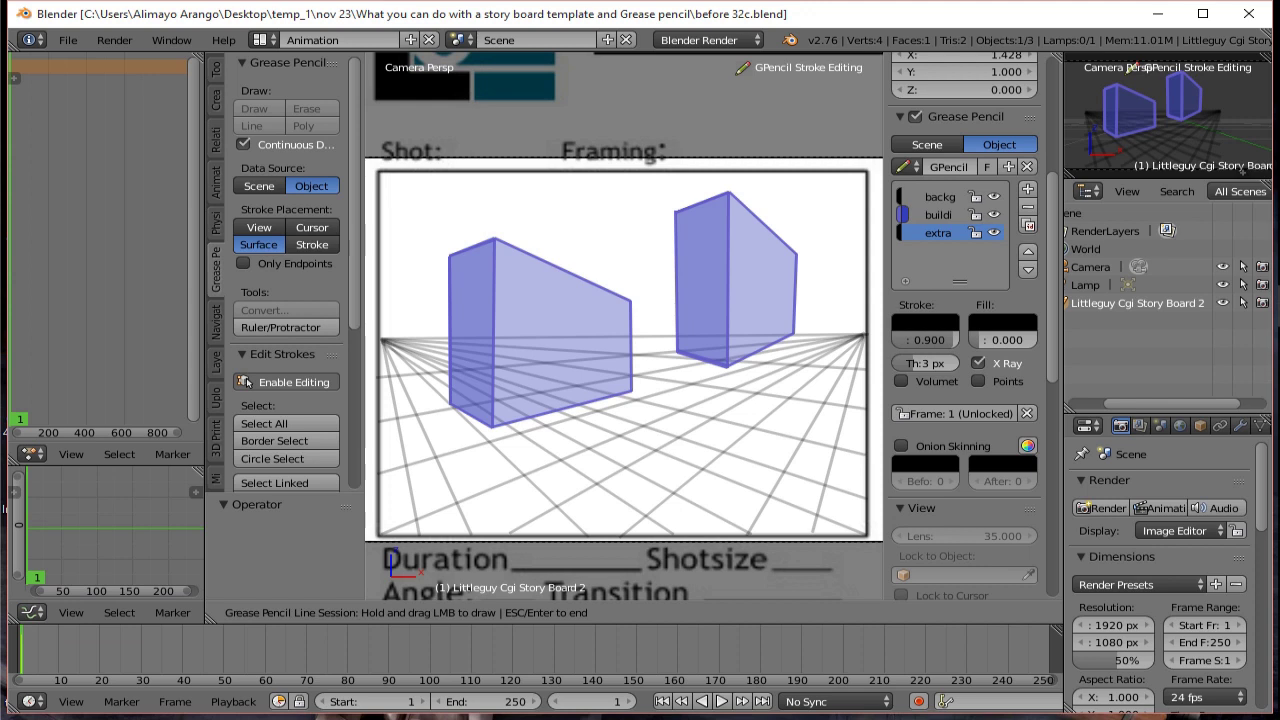
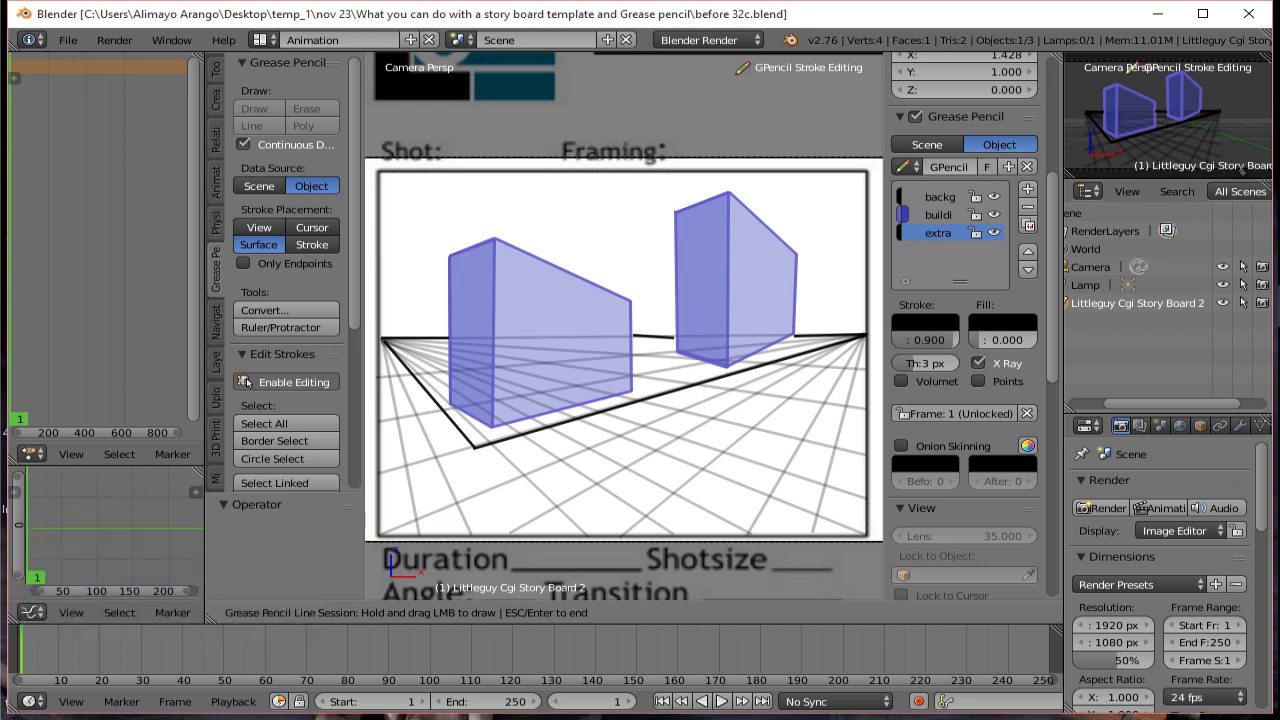
{"action": "key", "text": "Return"}
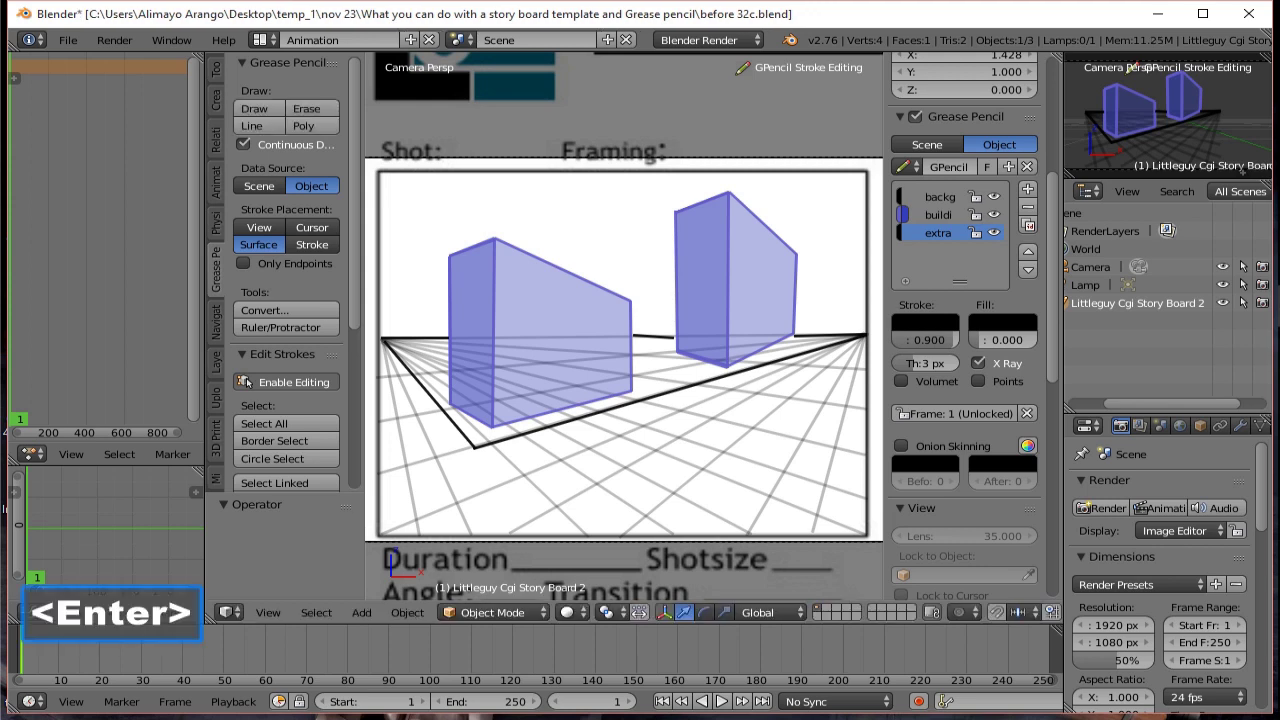
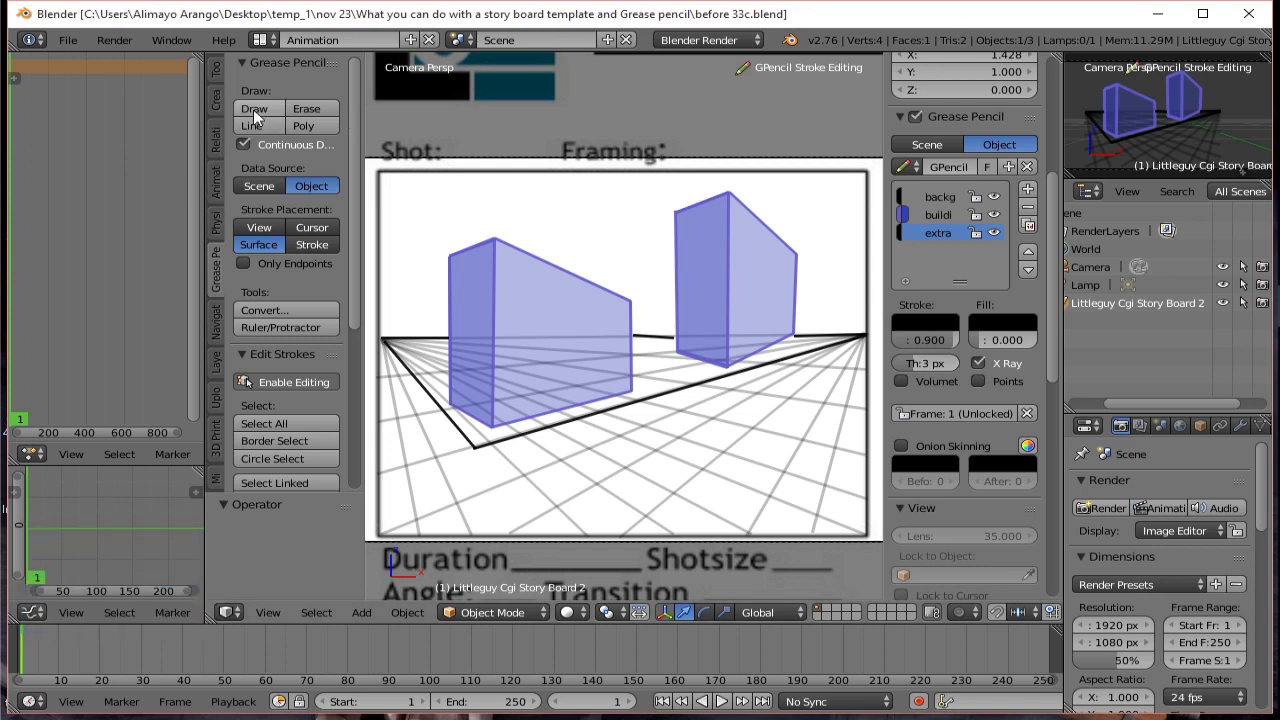
{"action": "left_click", "coordinate": [263, 135]}
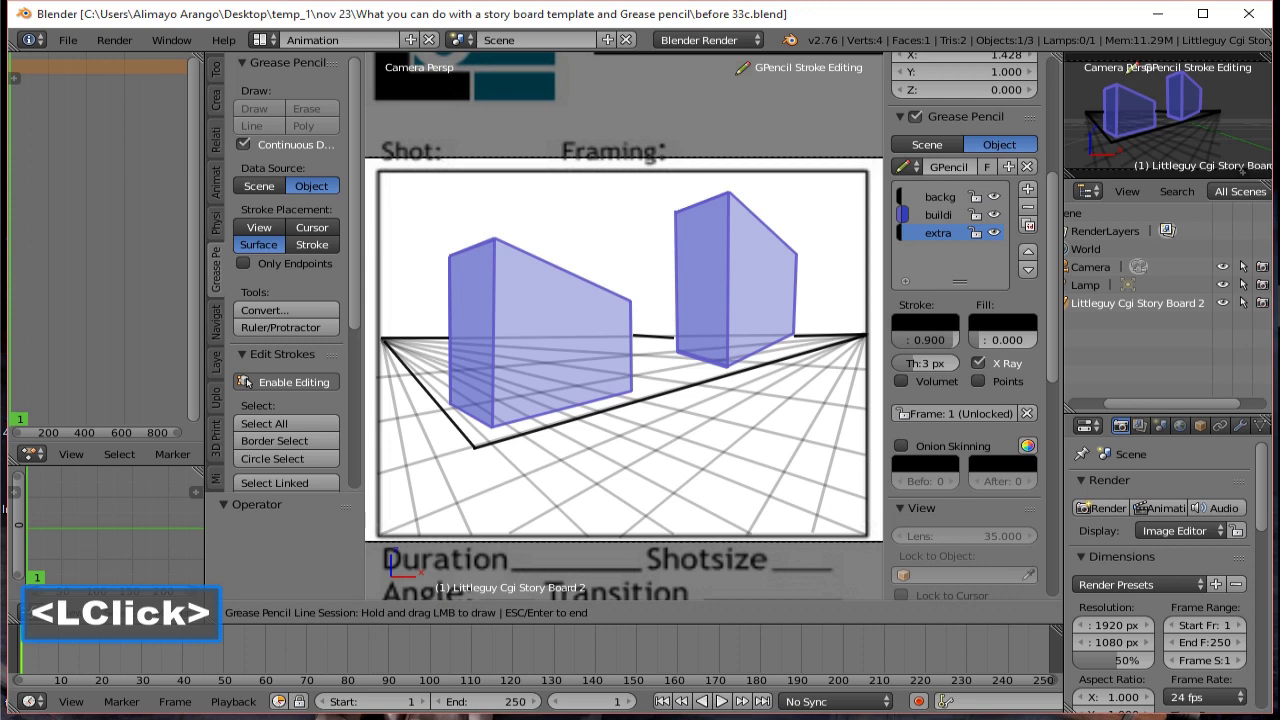
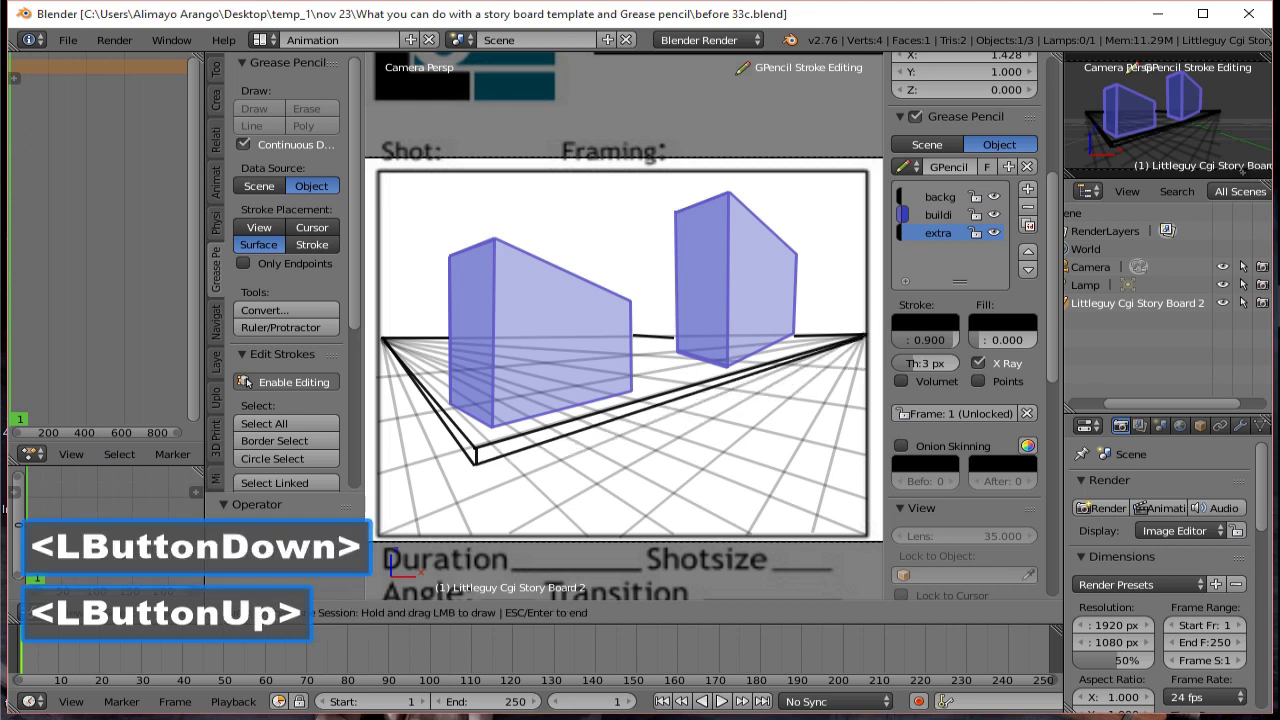
{"action": "key", "text": "Return"}
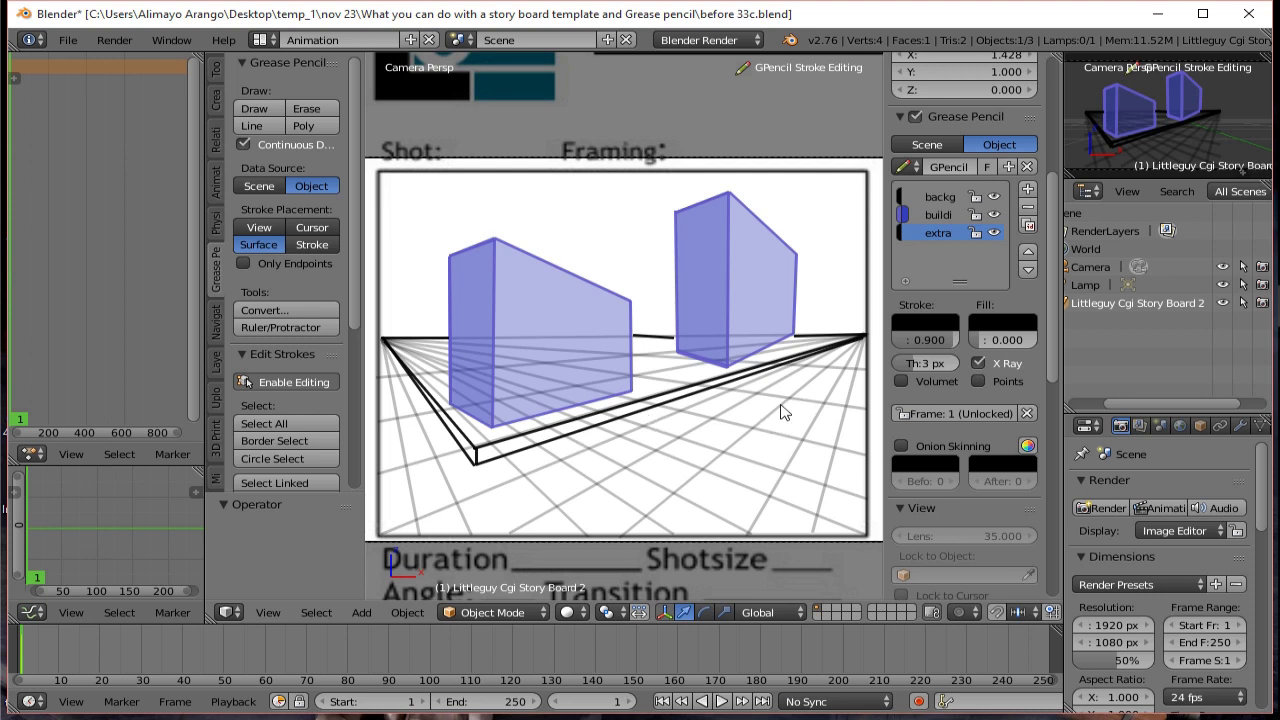
Add a fourth grease pencil layer and name it 'character_1'.
{"action": "left_click", "coordinate": [819, 28]}
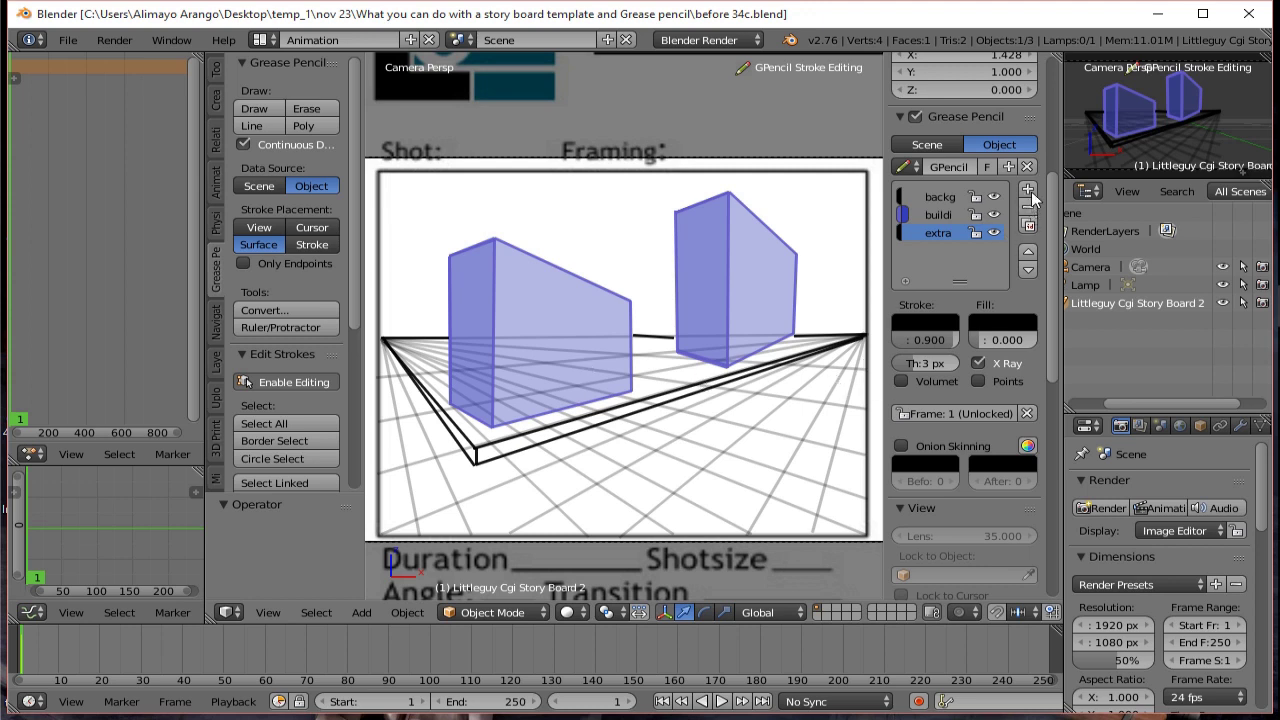
{"action": "left_click", "coordinate": [1038, 198]}
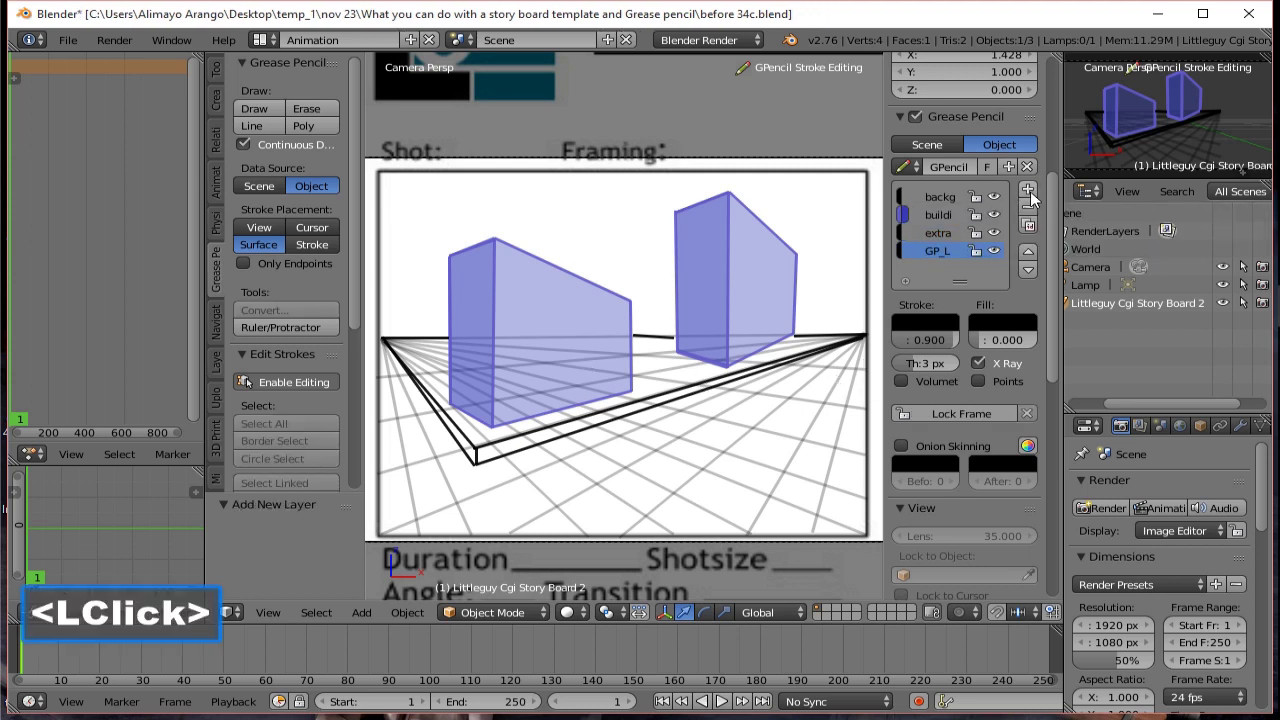
{"action": "double_click", "coordinate": [947, 255]}
{"action": "type", "text": "chara"}
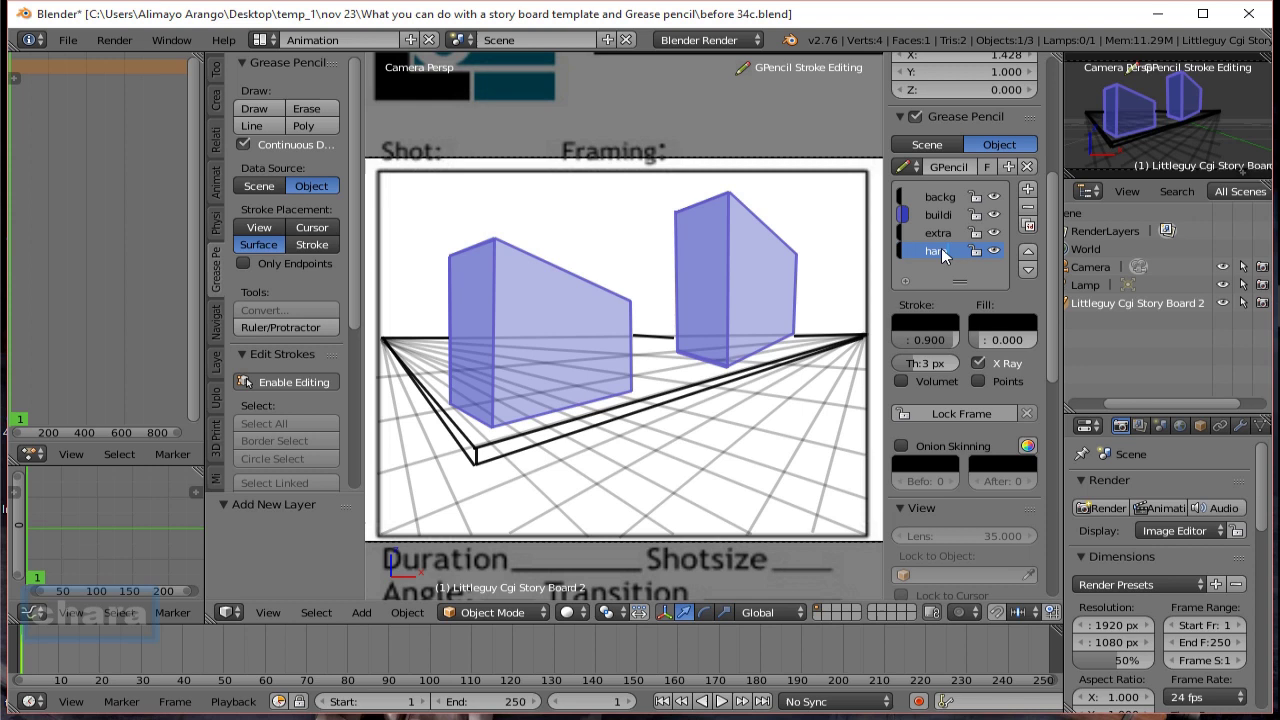
{"action": "type", "text": "cer"}
{"action": "type", "text": "_1"}
{"action": "key", "text": "Return"}
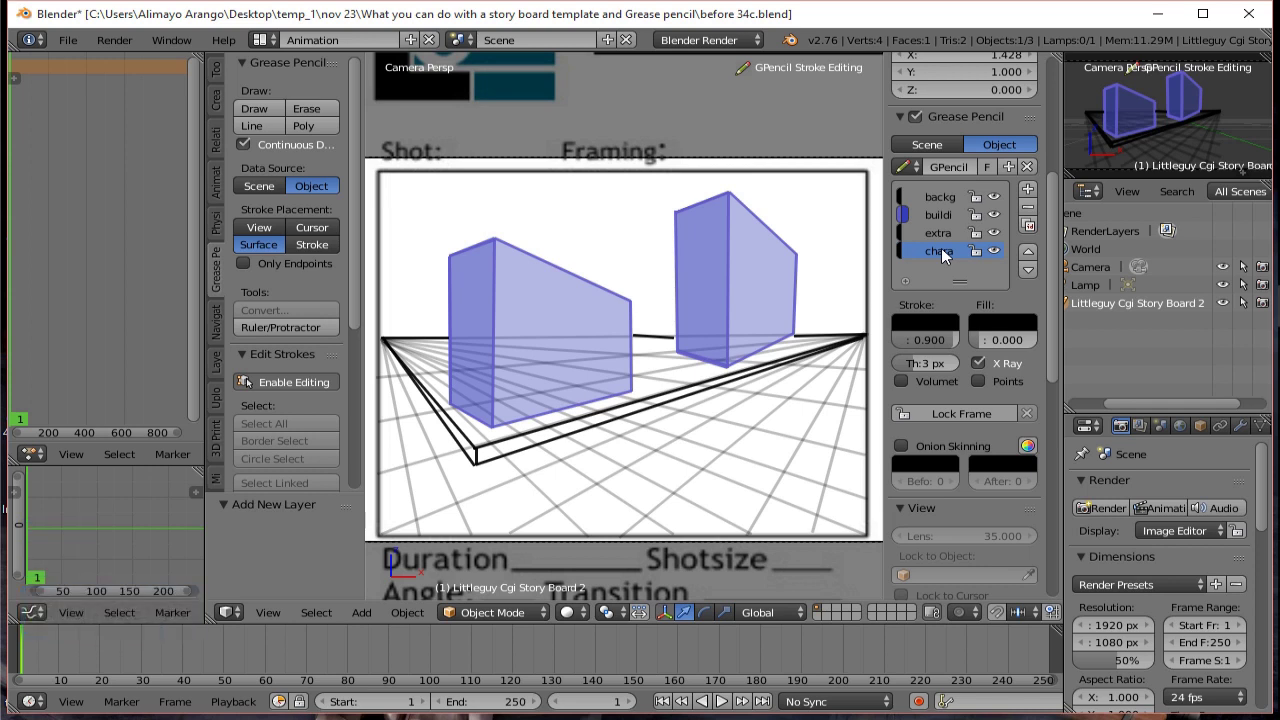
Set the character layer's stroke colour to green in the colour picker.
{"action": "left_click", "coordinate": [940, 323]}
{"action": "left_click", "coordinate": [1066, 118]}
{"action": "left_click", "coordinate": [1067, 112]}
{"action": "double_click", "coordinate": [1067, 113]}
{"action": "double_click", "coordinate": [947, 128]}
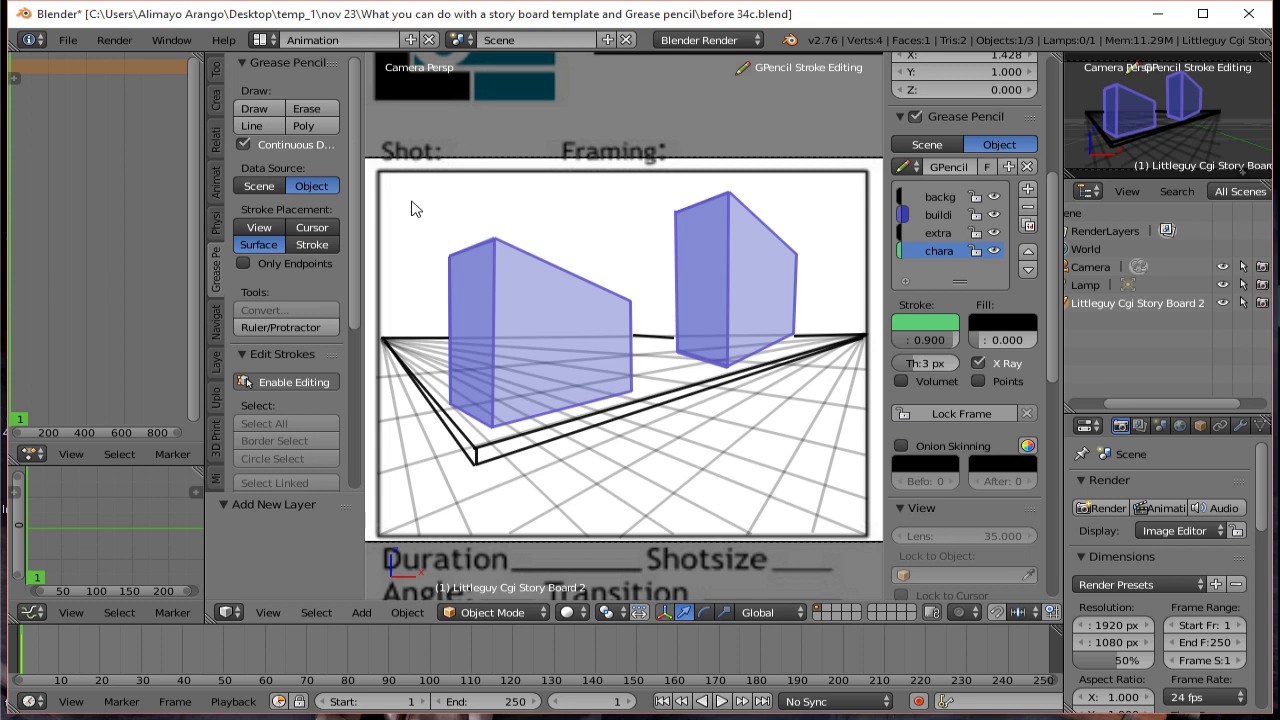
Start freehand drawing of the green character on the character layer at frame 1.
{"action": "left_click", "coordinate": [269, 116]}
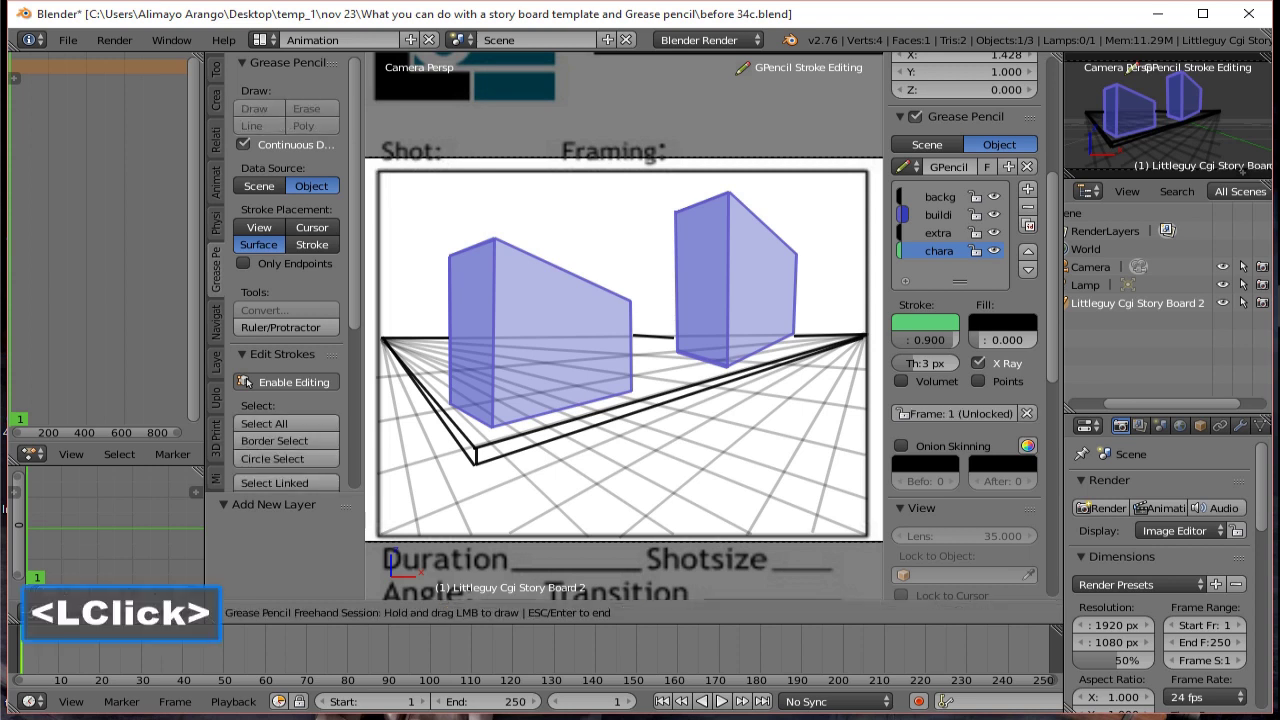
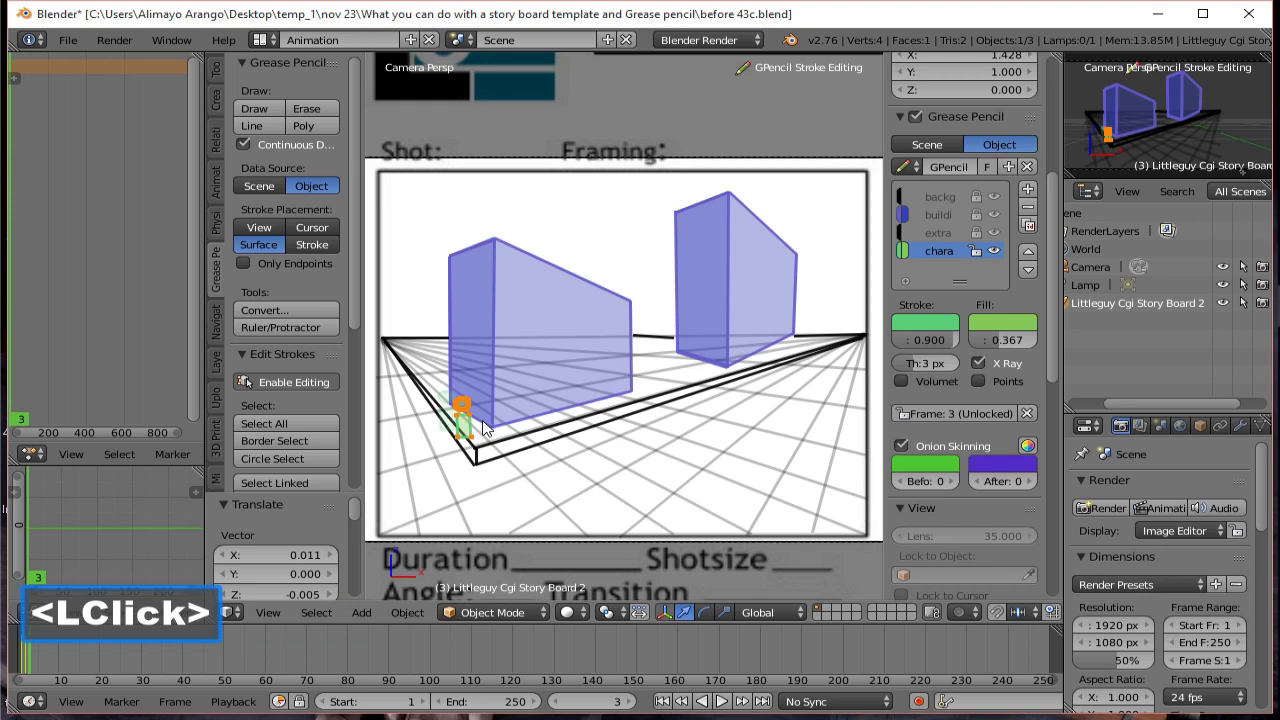
Grab and move the character rightward along the slab edge on frames 4 through 7.
{"action": "left_click", "coordinate": [632, 709]}
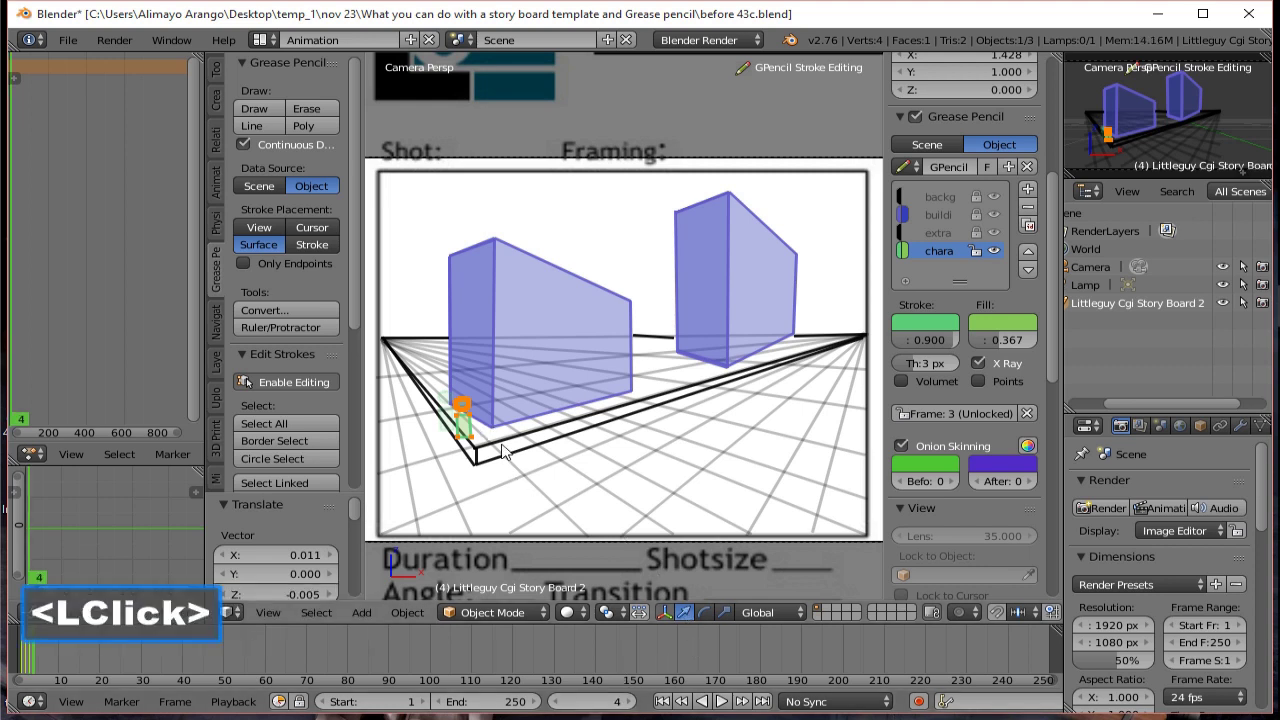
{"action": "key", "text": "g"}
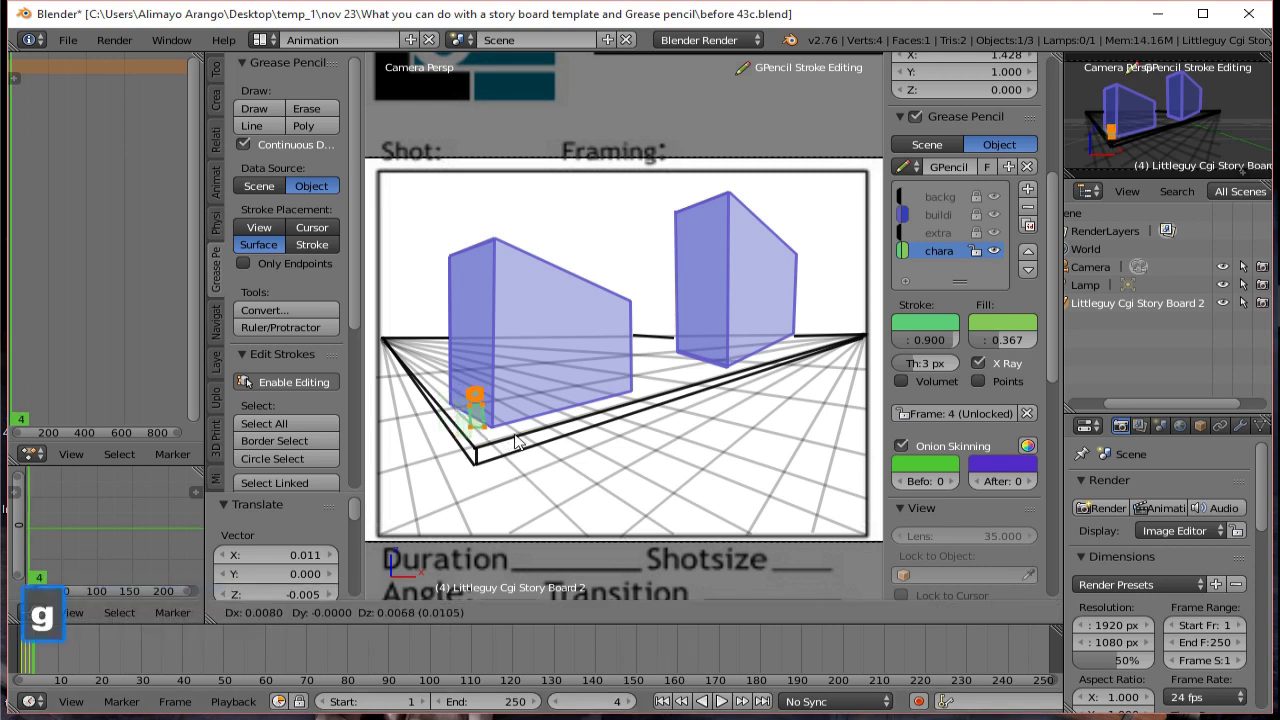
{"action": "left_click", "coordinate": [525, 444]}
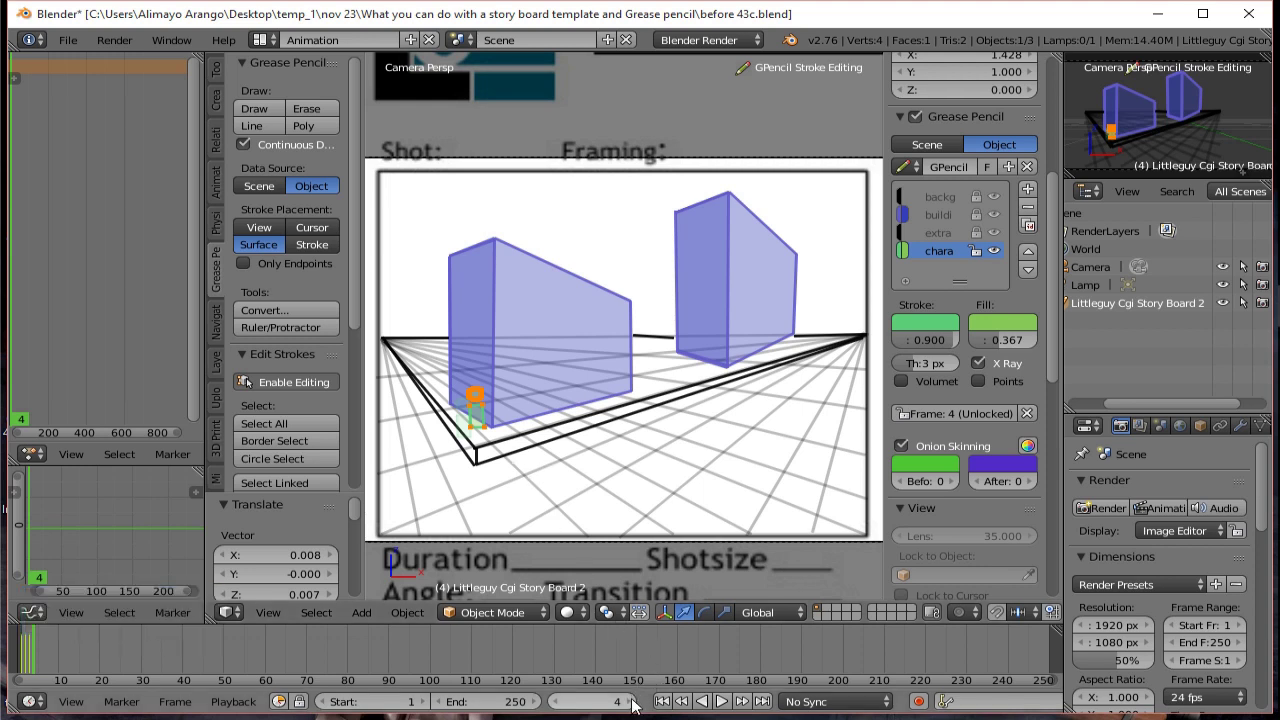
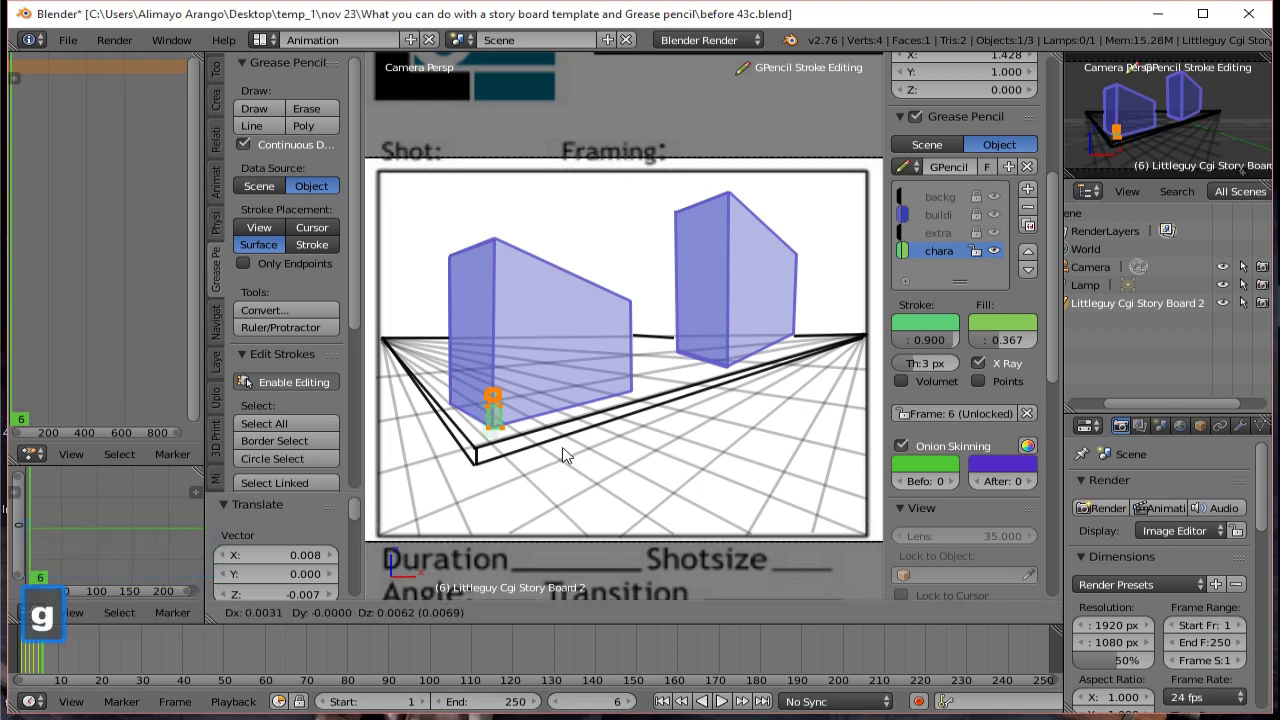
{"action": "left_click", "coordinate": [572, 449]}
{"action": "left_click", "coordinate": [636, 704]}
{"action": "key", "text": "g"}
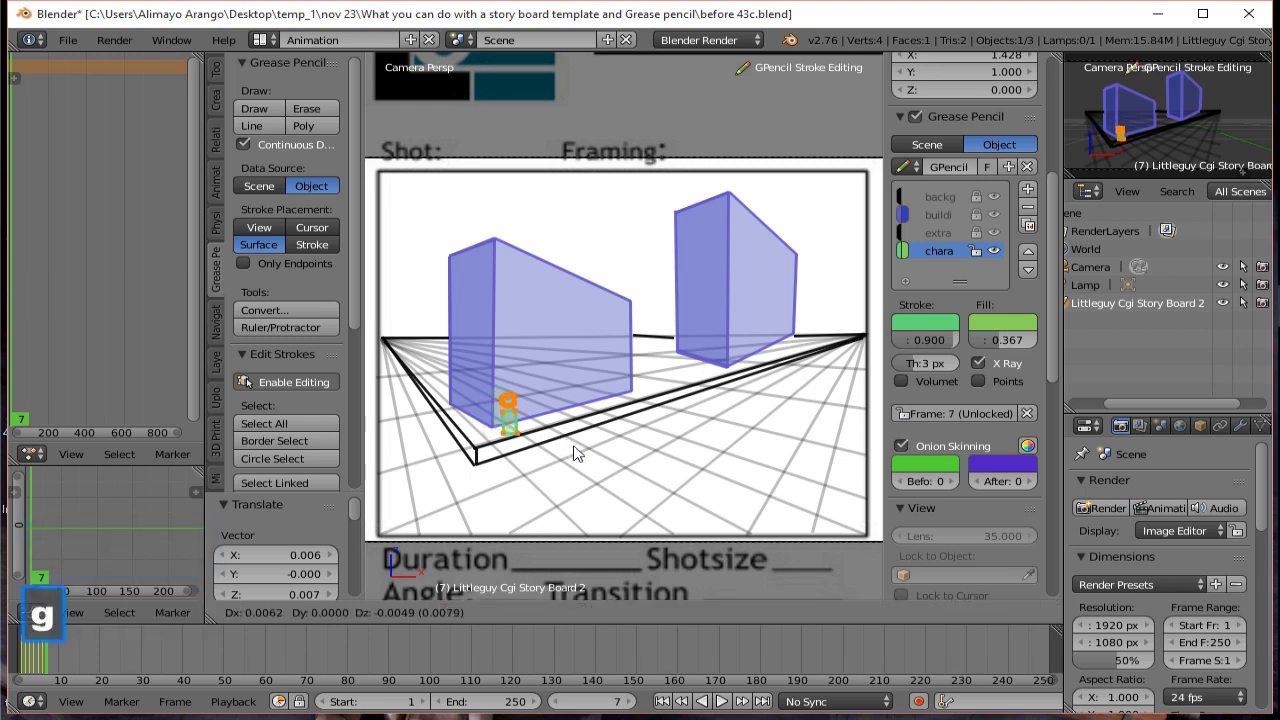
{"action": "left_click", "coordinate": [582, 448]}
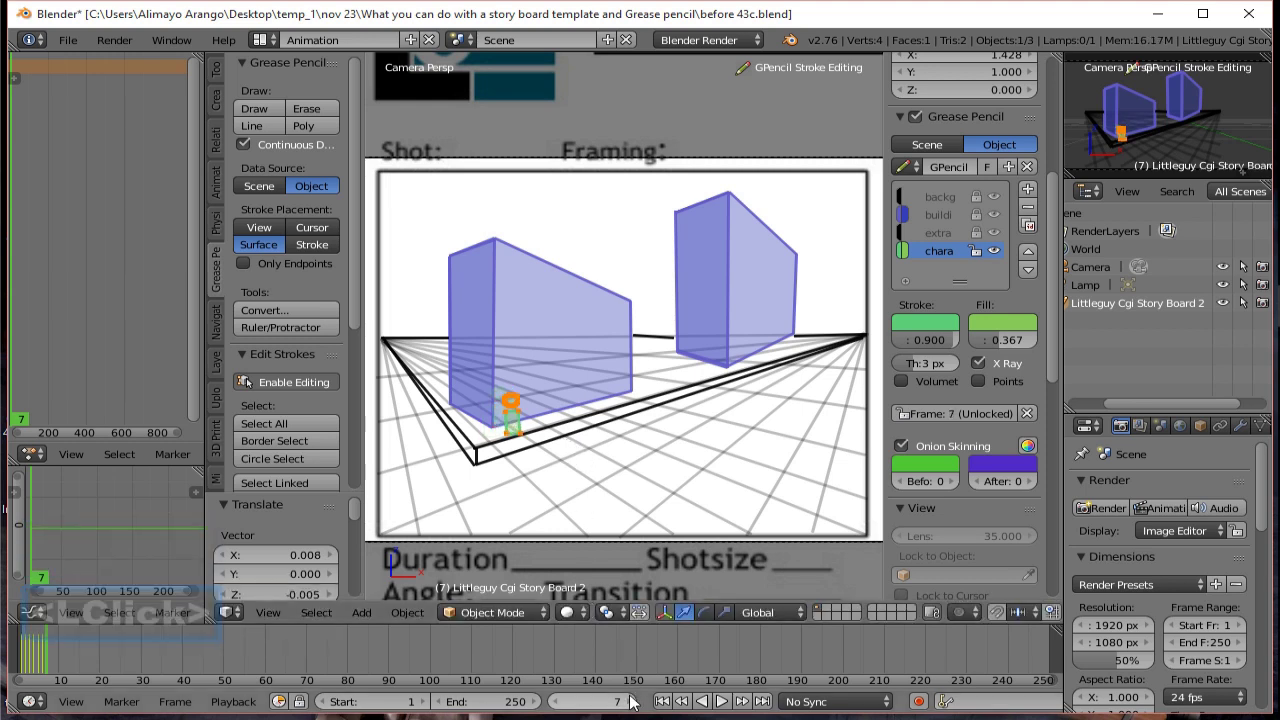
{"action": "left_click", "coordinate": [635, 703]}
{"action": "key", "text": "g"}
{"action": "left_click", "coordinate": [591, 433]}
Continue stepping the character further right on frames 8 to 10.
{"action": "left_click", "coordinate": [637, 704]}
{"action": "key", "text": "g"}
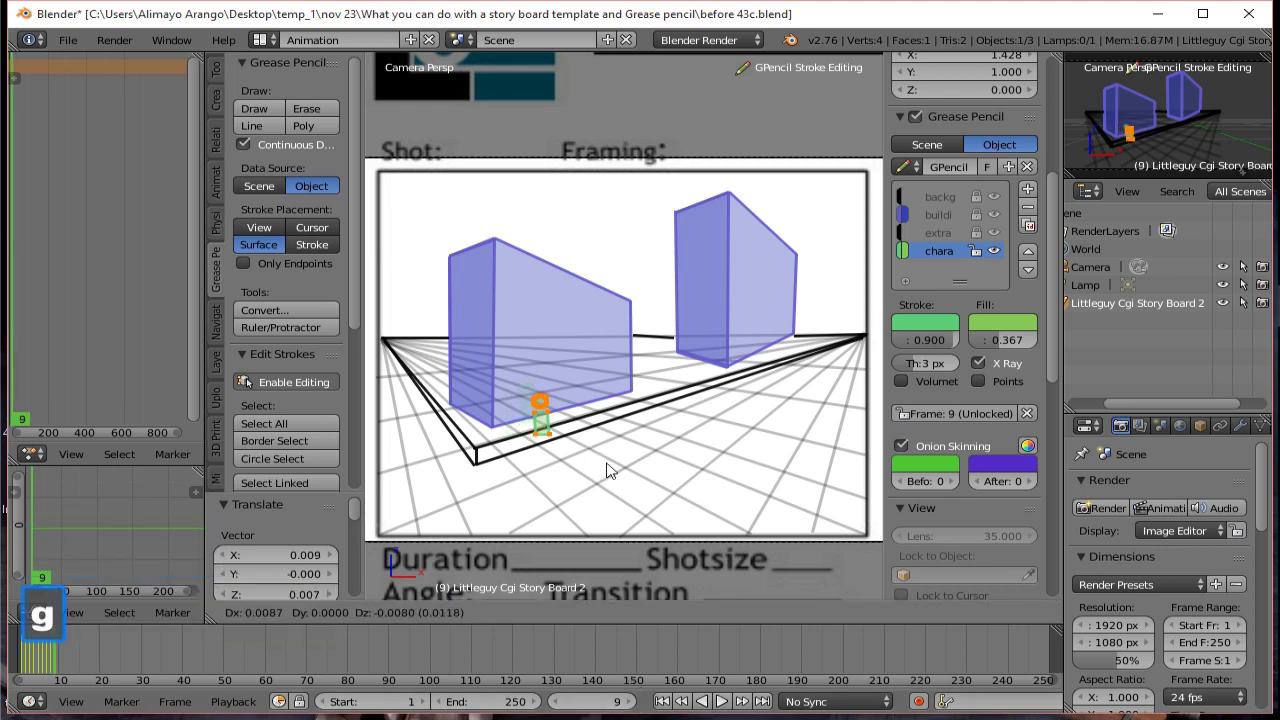
{"action": "left_click", "coordinate": [613, 465]}
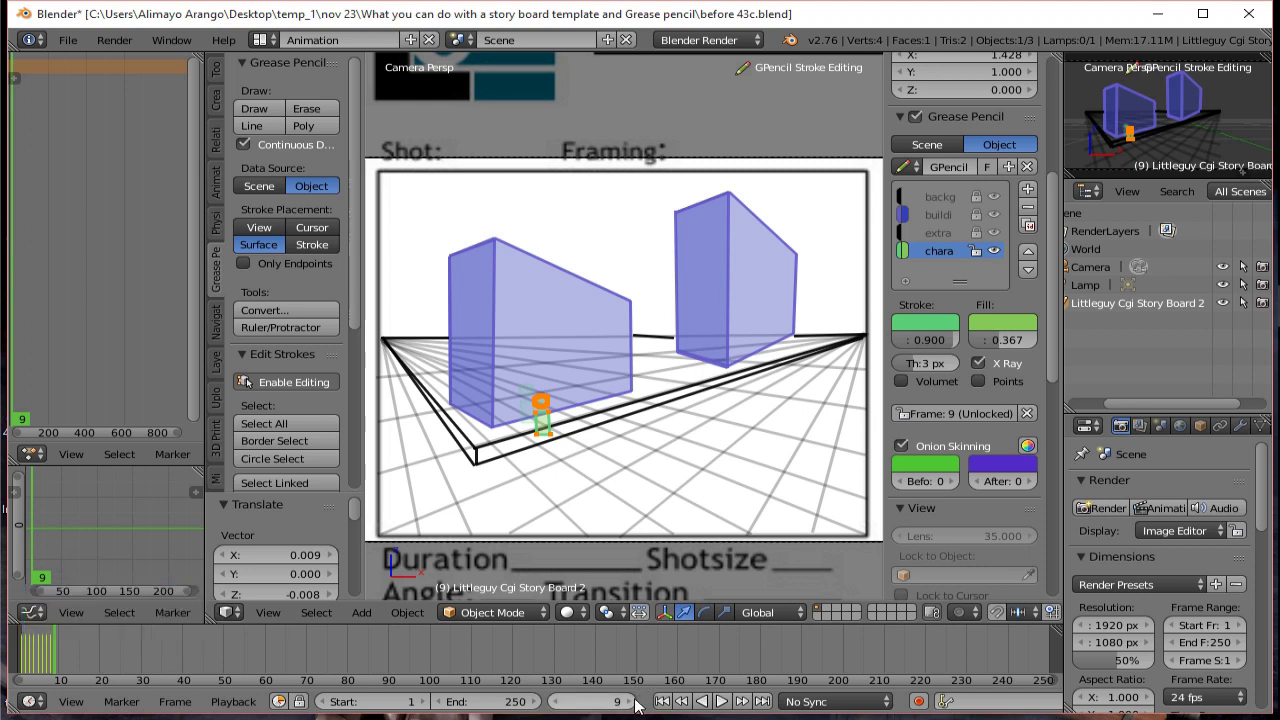
{"action": "left_click", "coordinate": [639, 705]}
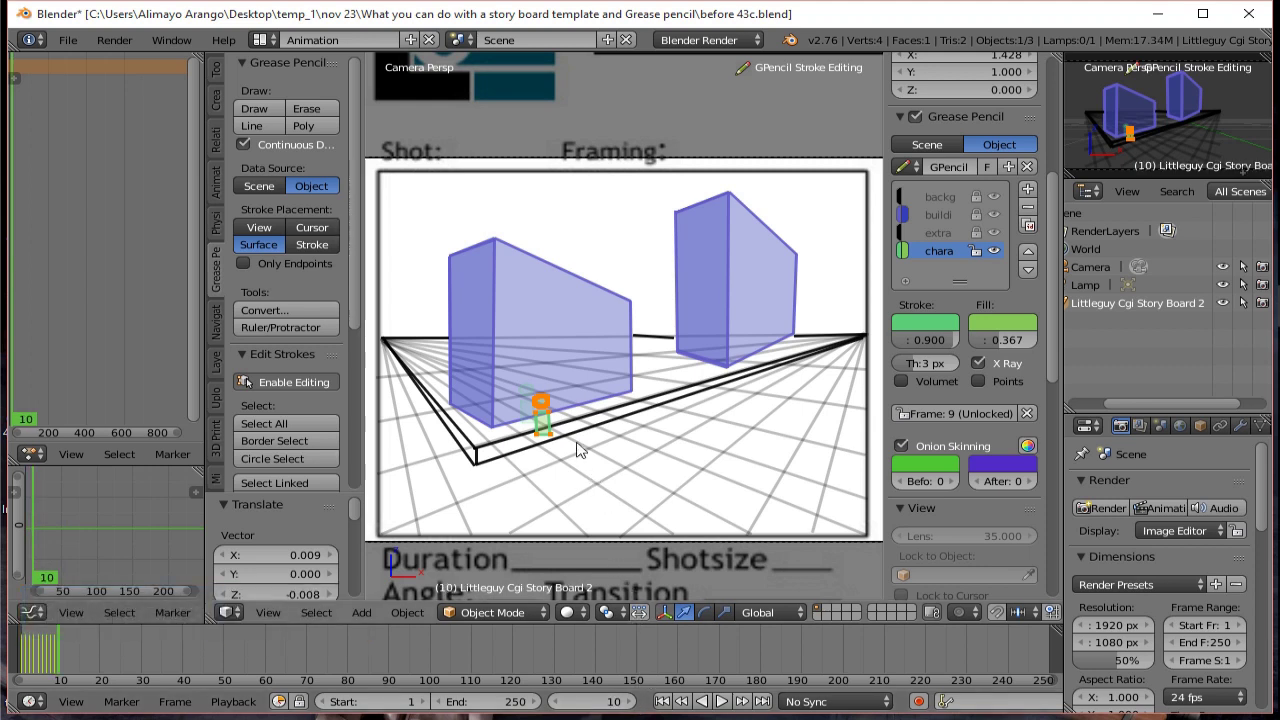
{"action": "key", "text": "g"}
{"action": "left_click", "coordinate": [596, 433]}
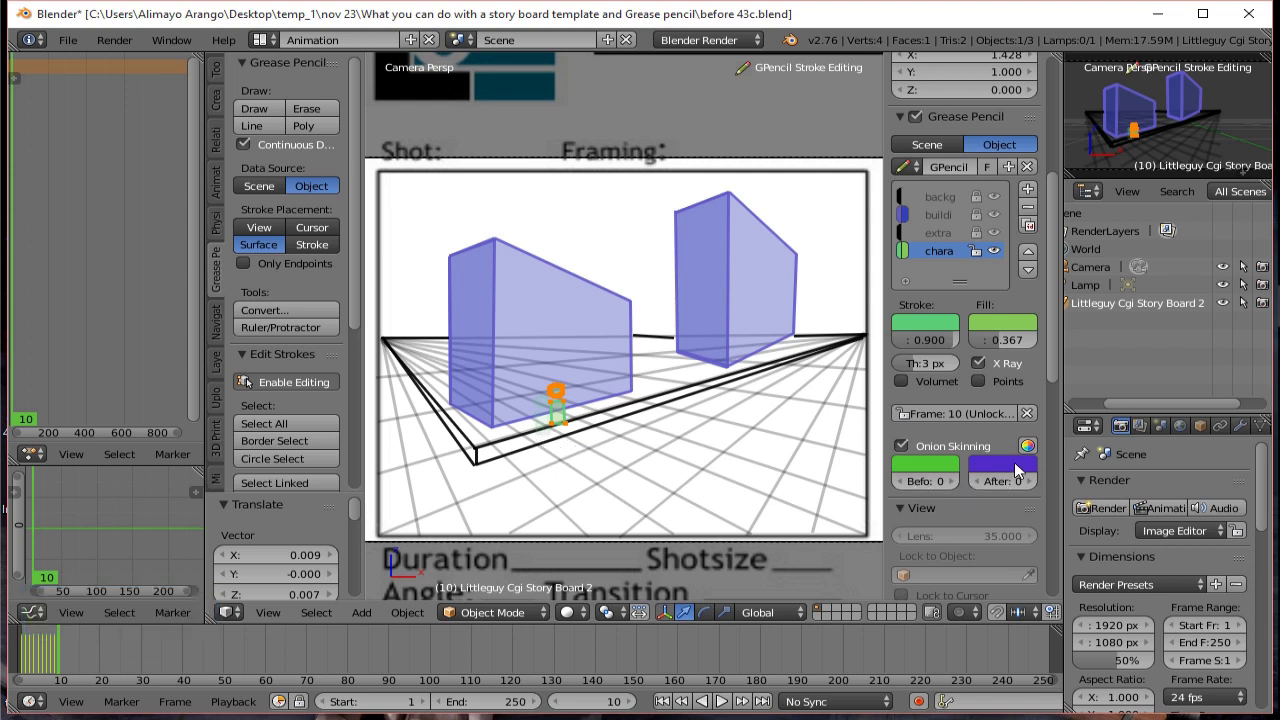
Set the onion-skinning 'After' ghost colour to magenta.
{"action": "left_click", "coordinate": [1020, 469]}
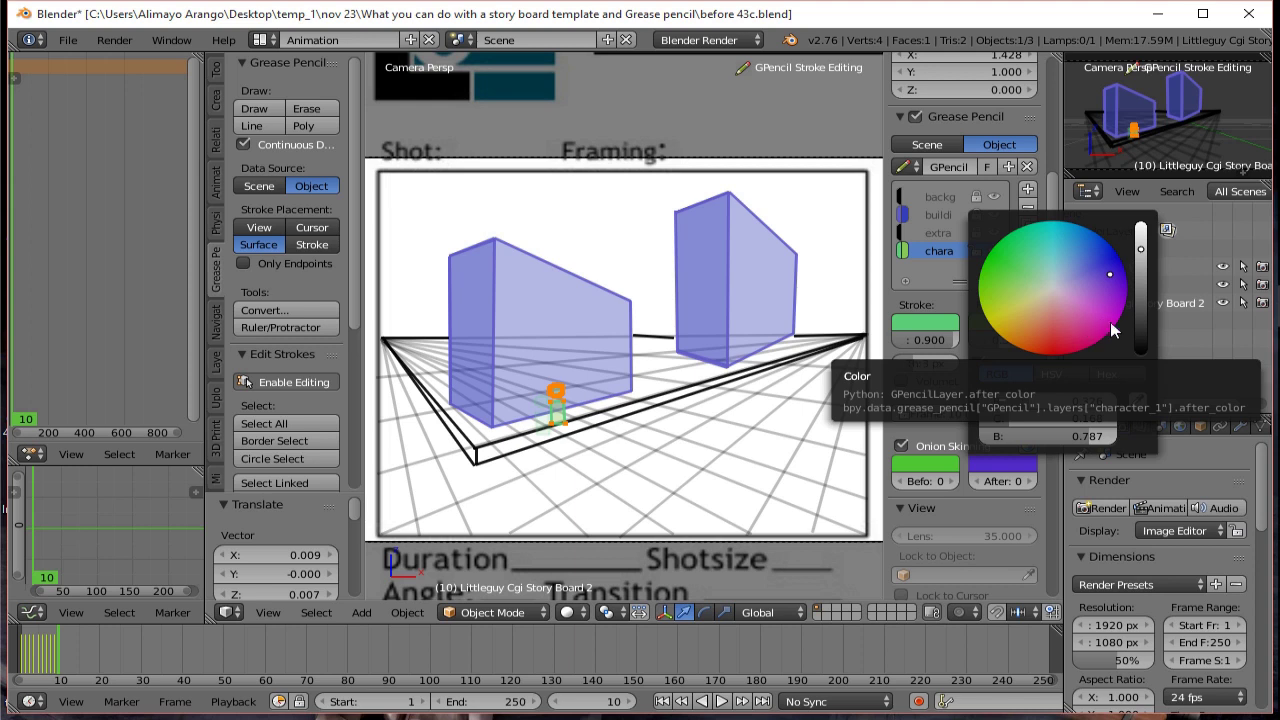
{"action": "left_click", "coordinate": [1108, 333]}
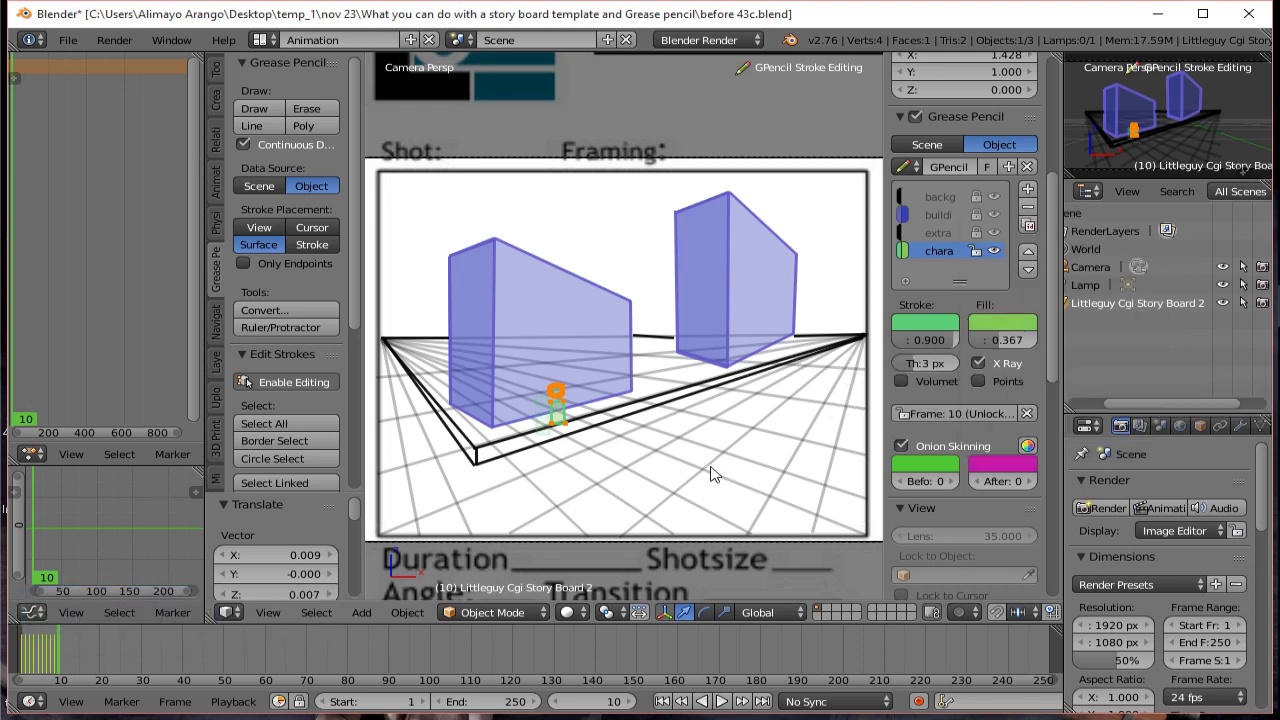
Move the character further right on frames 10 to 12, grabbing and placing each pose.
{"action": "key", "text": "g"}
{"action": "left_click", "coordinate": [710, 481]}
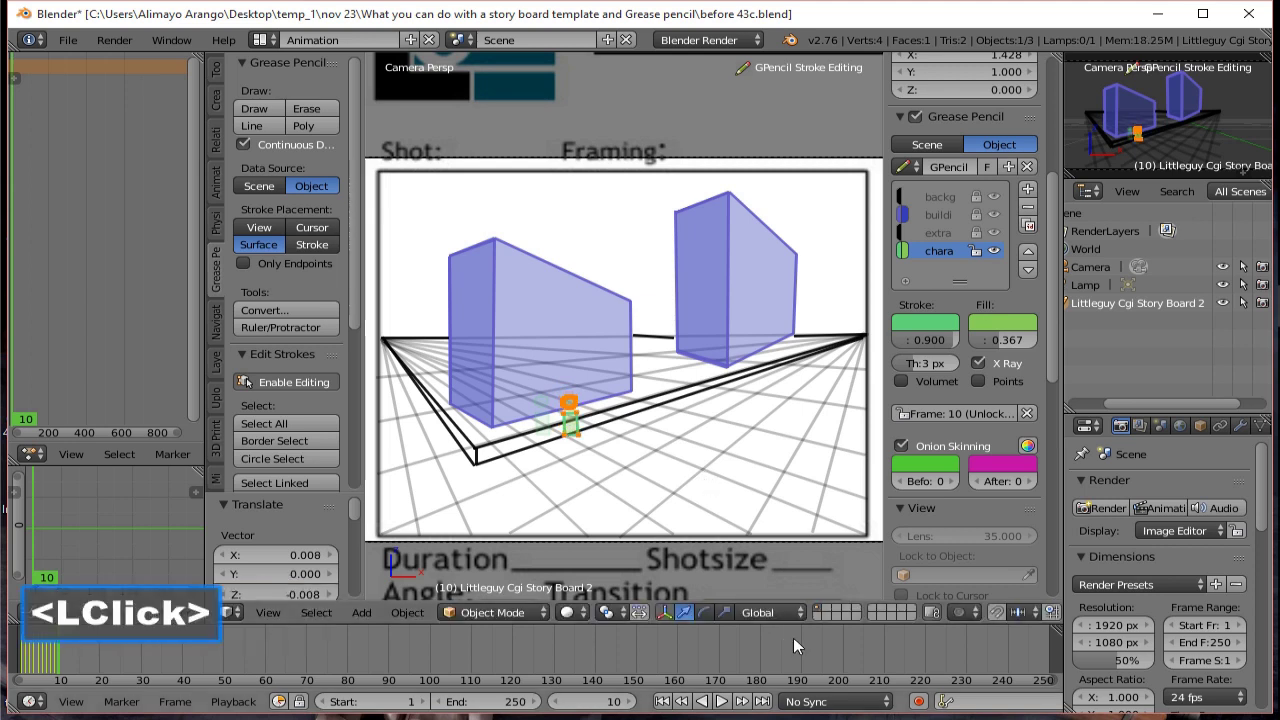
{"action": "left_click", "coordinate": [633, 704]}
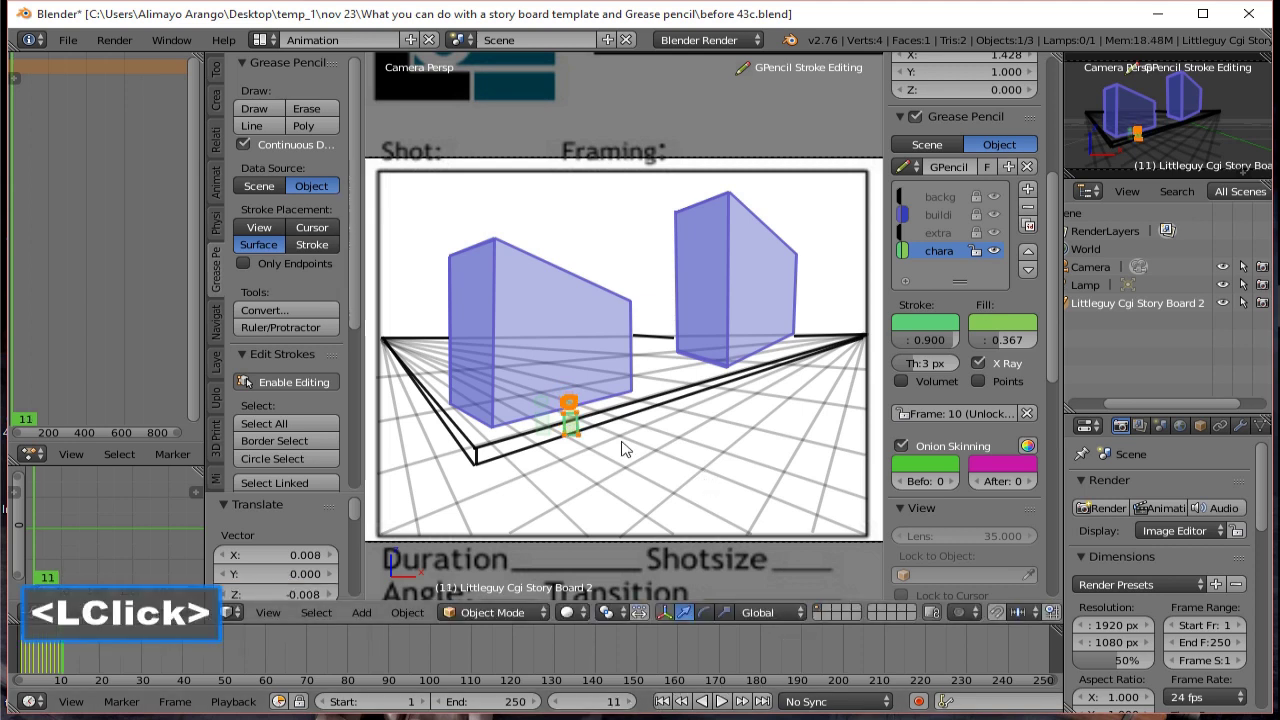
{"action": "key", "text": "g"}
{"action": "left_click", "coordinate": [642, 432]}
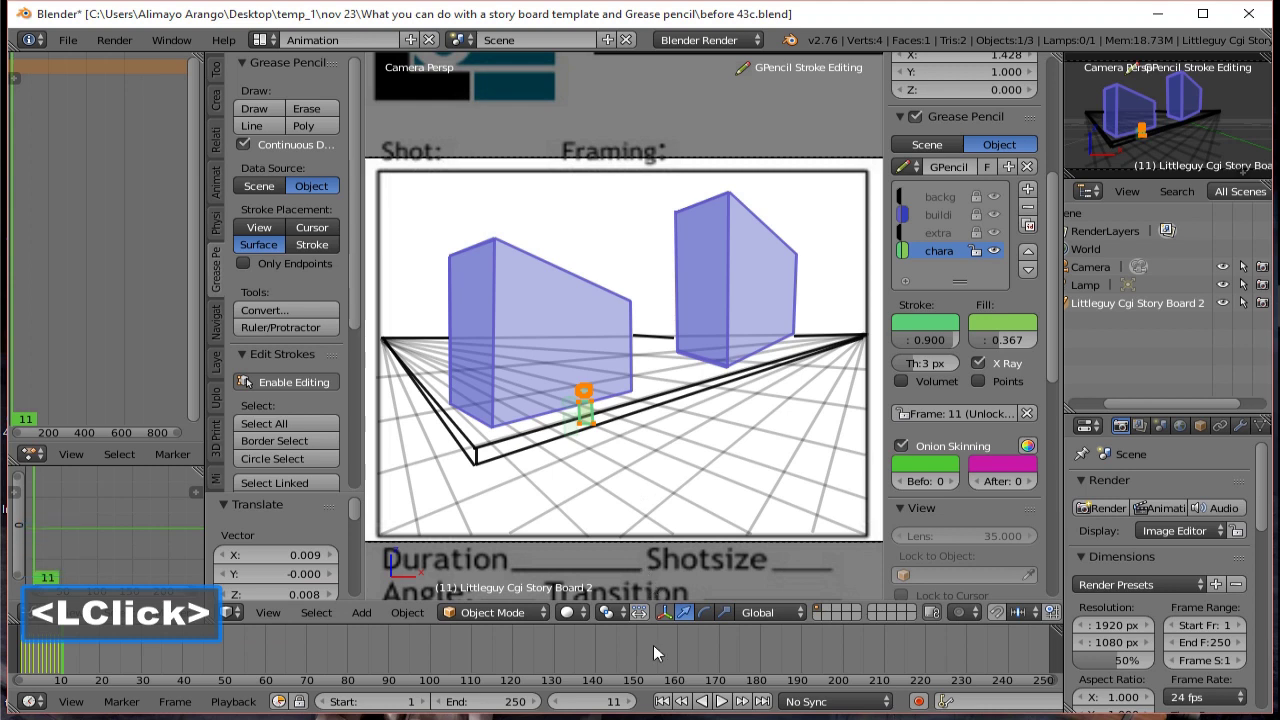
{"action": "left_click", "coordinate": [636, 707]}
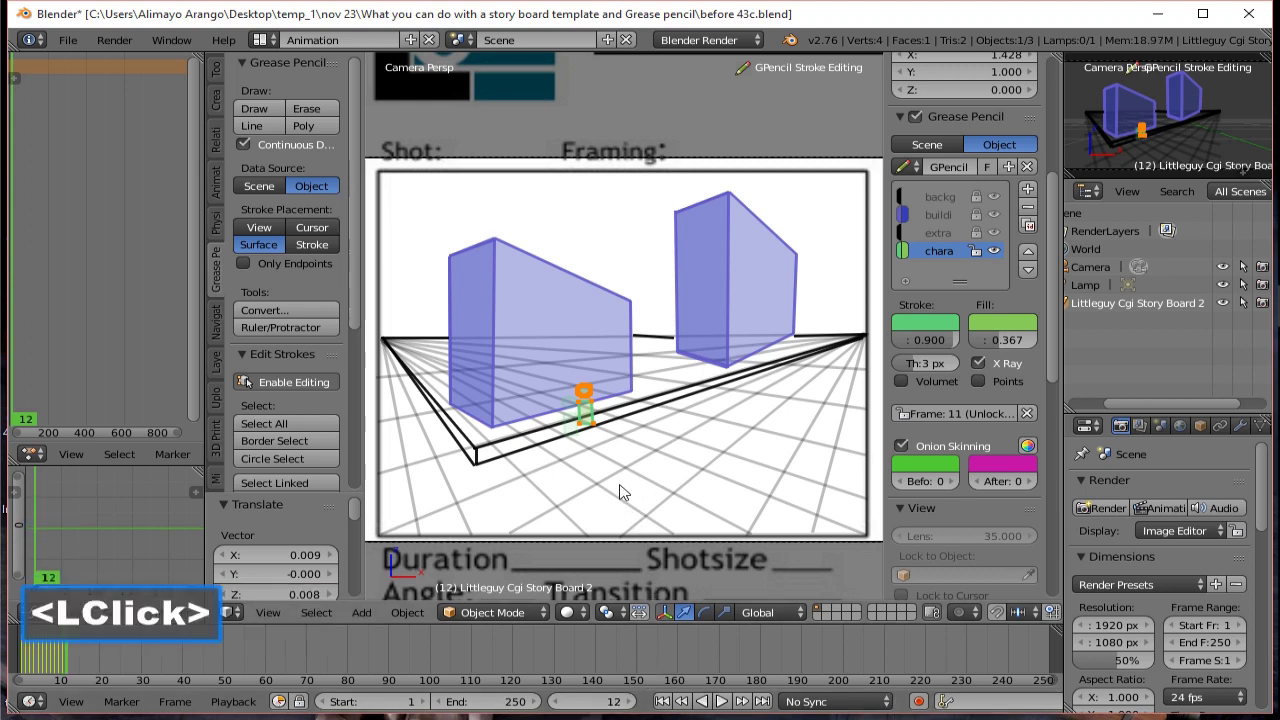
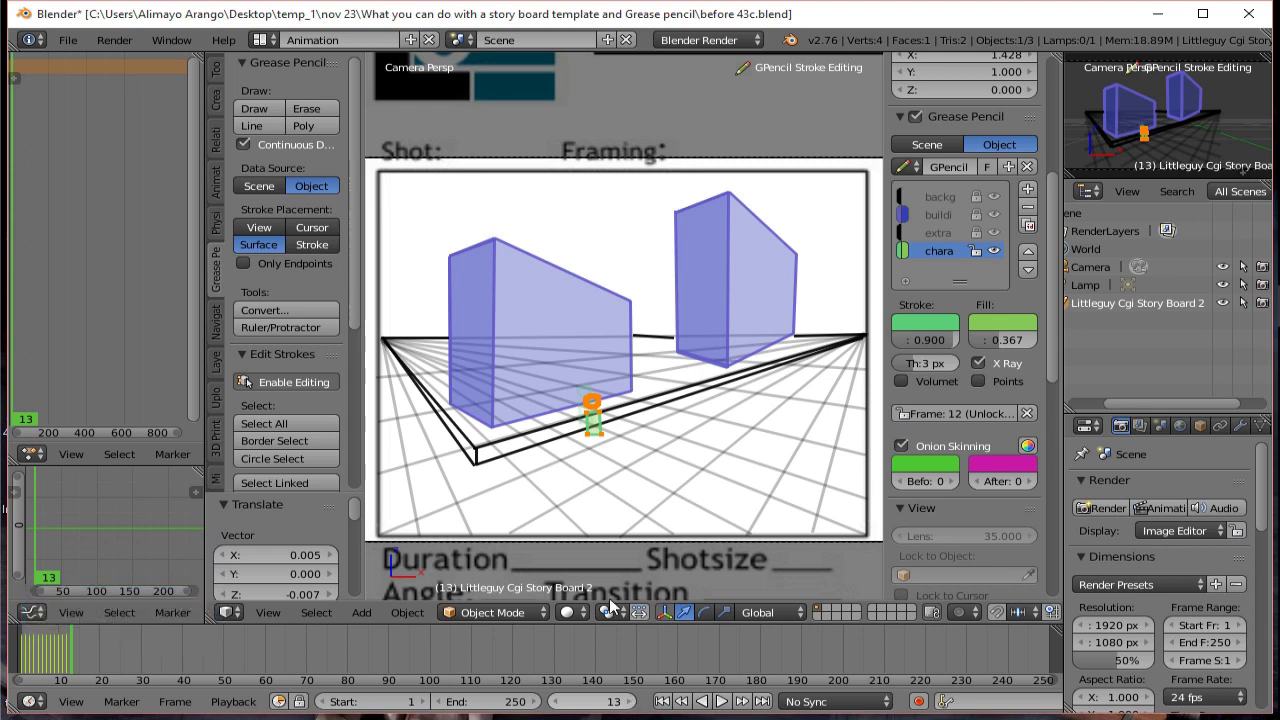
{"action": "key", "text": "g"}
{"action": "left_click", "coordinate": [647, 436]}
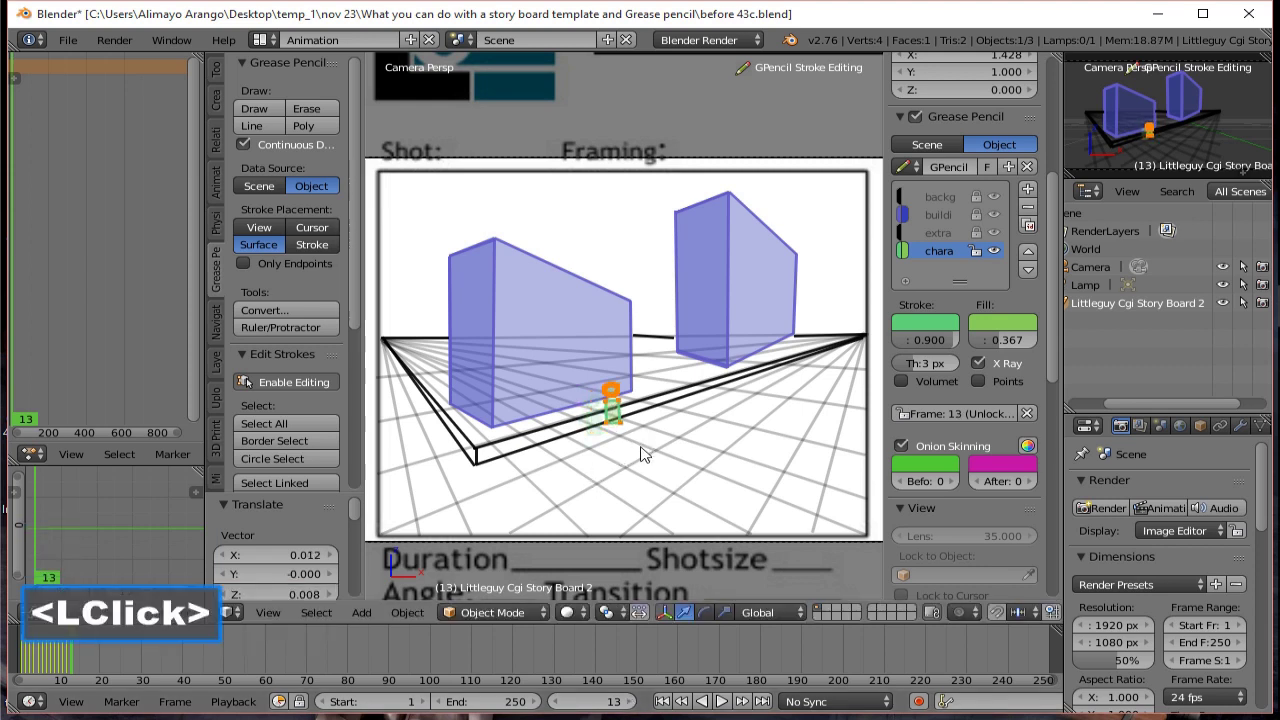
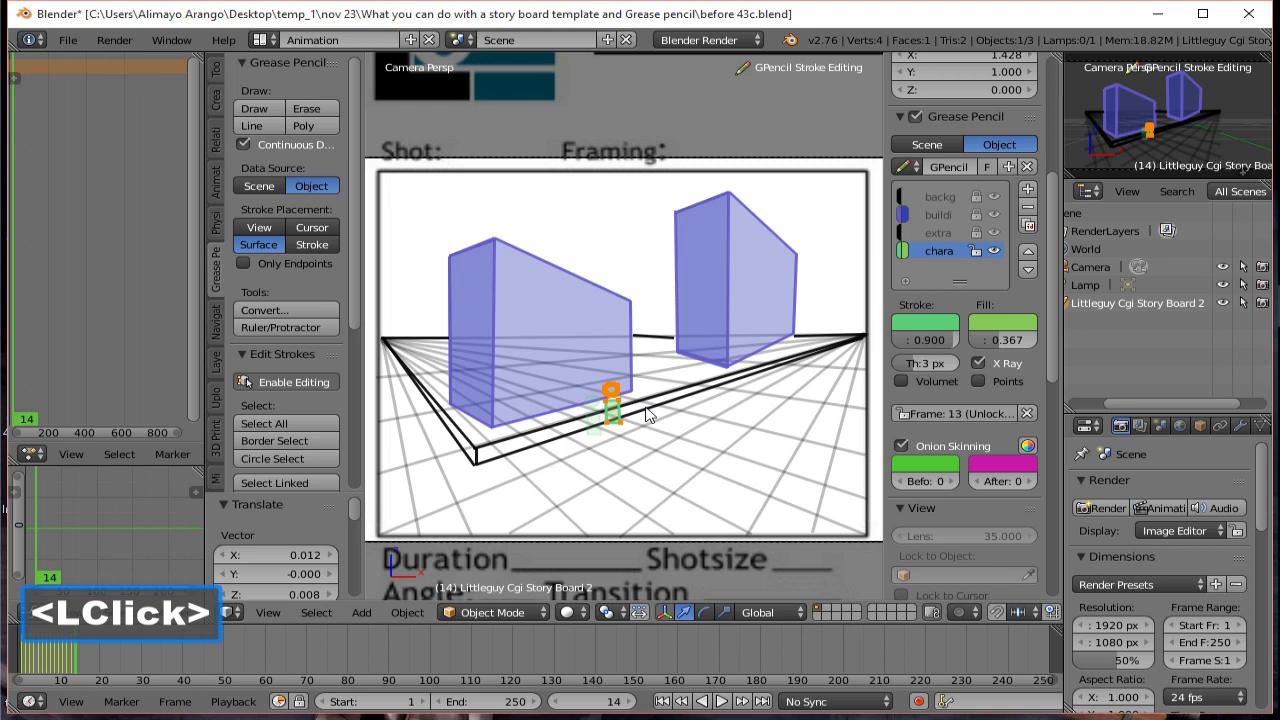
Continue the walk rightward with new poses through frames 15 and 16.
{"action": "key", "text": "g"}
{"action": "left_click", "coordinate": [663, 427]}
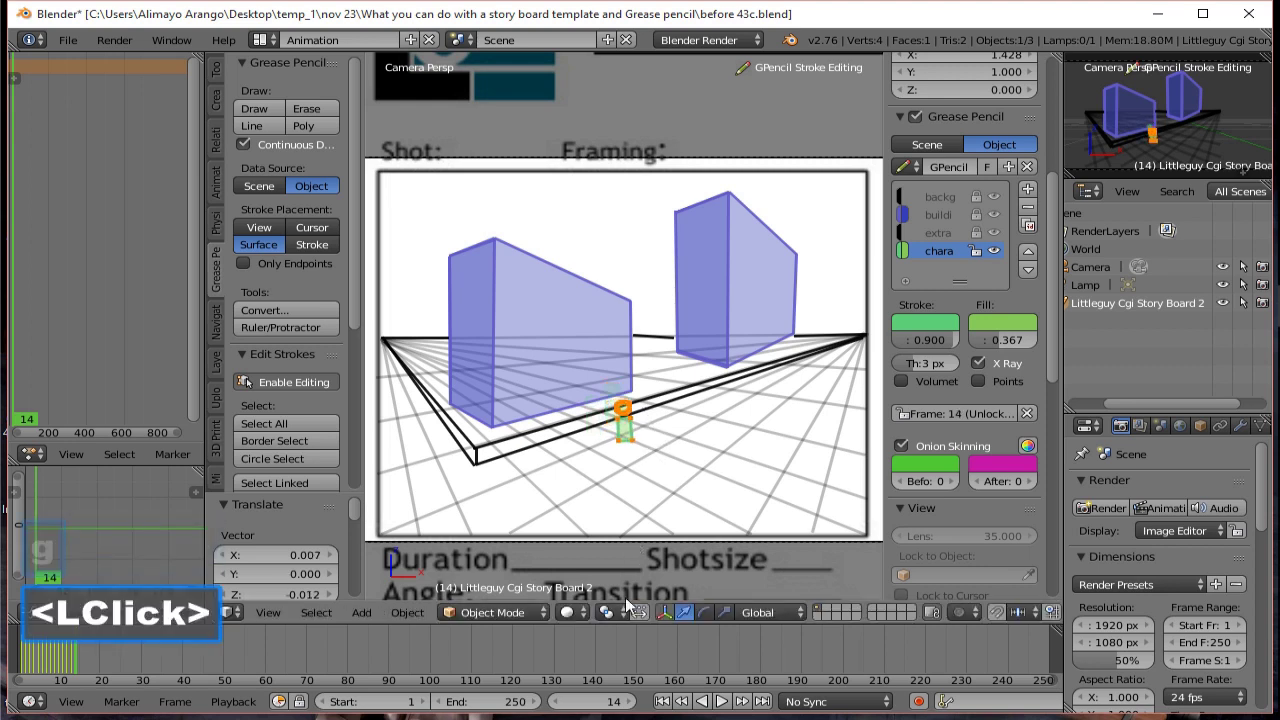
{"action": "left_click", "coordinate": [635, 708]}
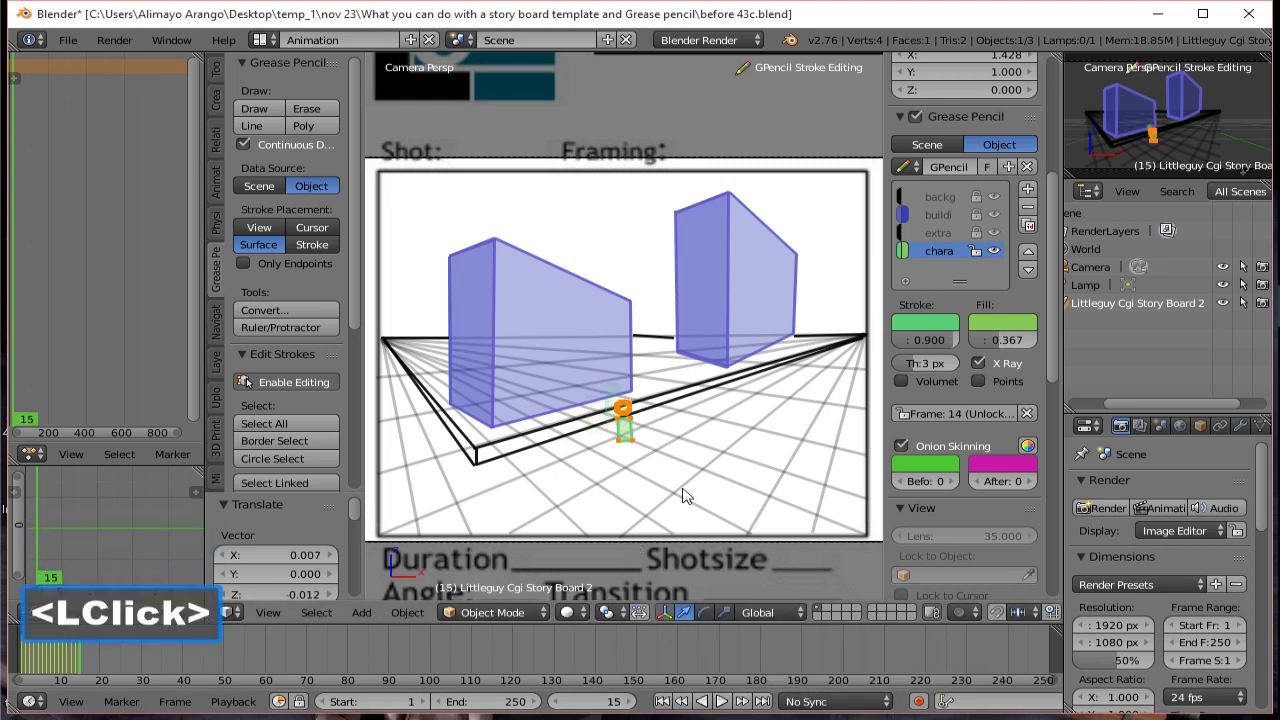
{"action": "key", "text": "g"}
{"action": "left_click", "coordinate": [700, 463]}
{"action": "left_click", "coordinate": [638, 708]}
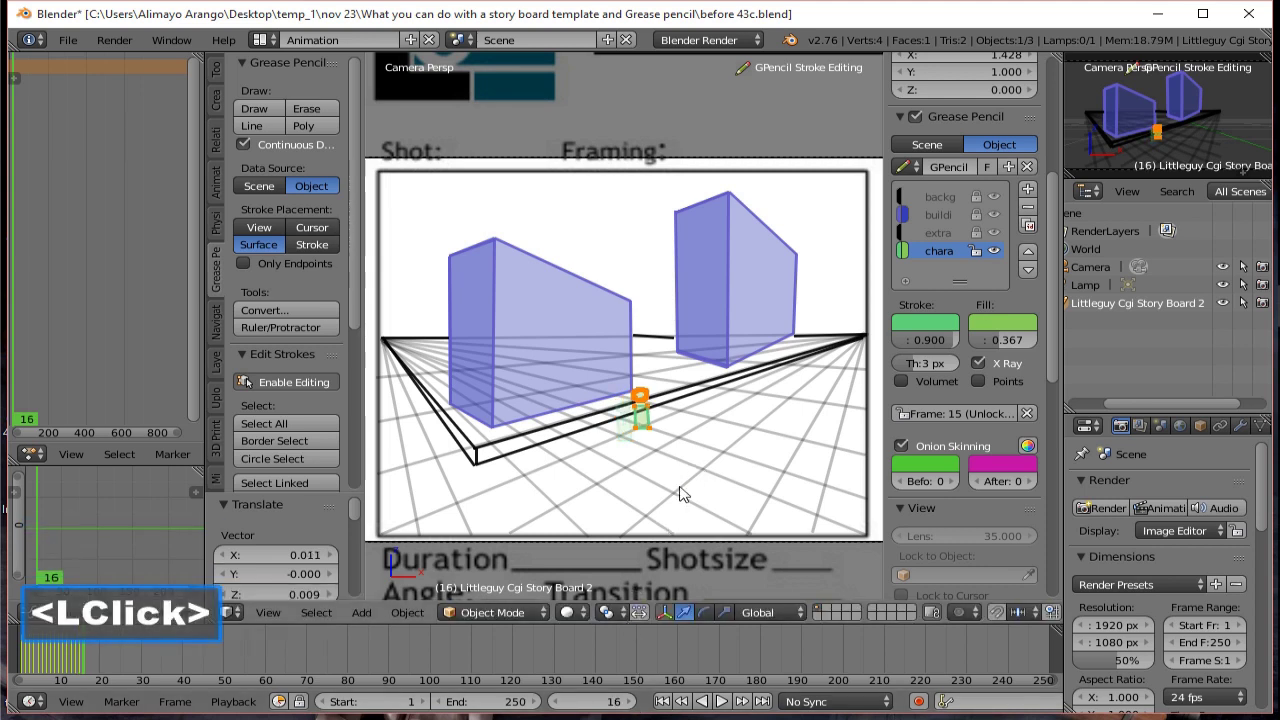
{"action": "key", "text": "g"}
{"action": "left_click", "coordinate": [704, 503]}
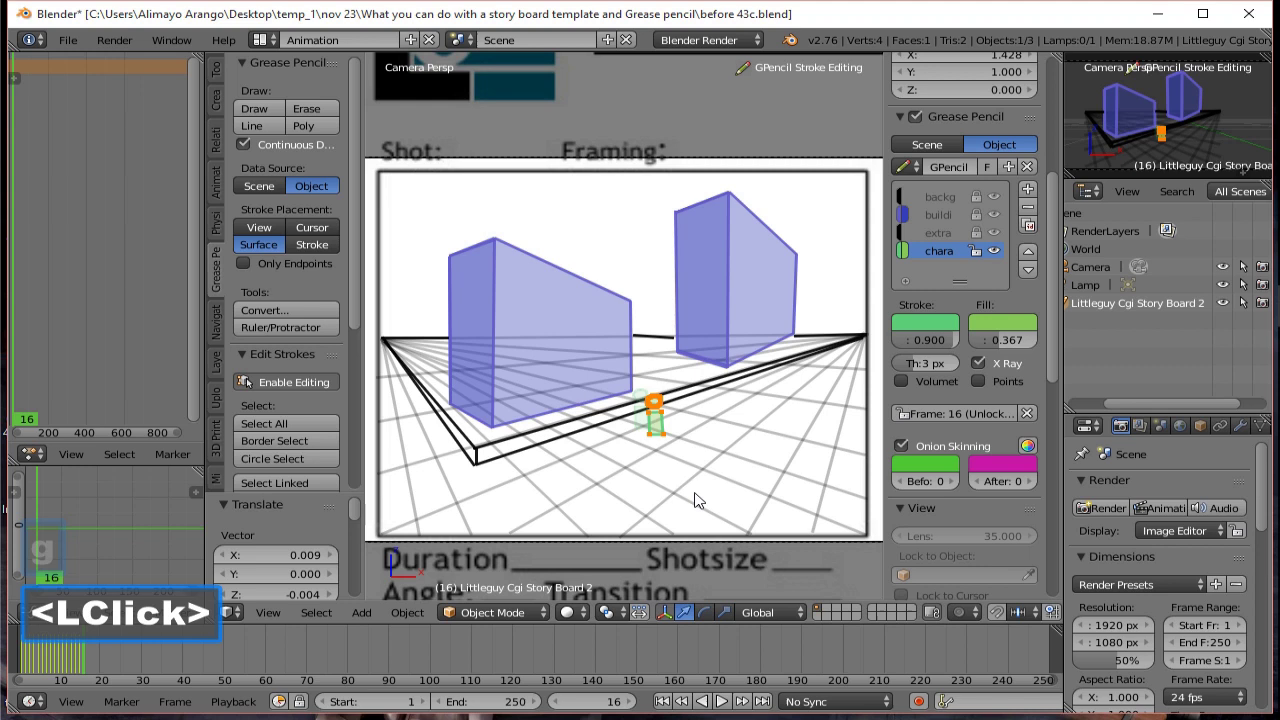
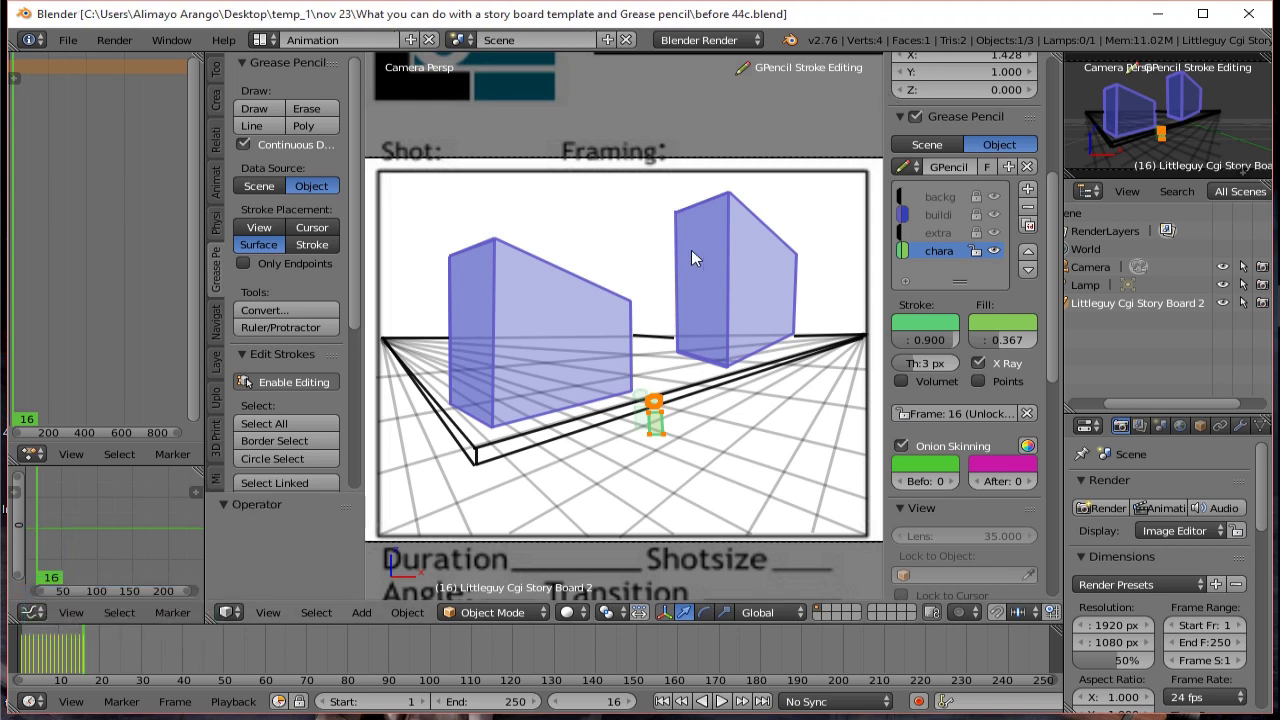
At frame 17, tilt and shift the green character so it starts tipping over.
{"action": "right_click", "coordinate": [82, 654]}
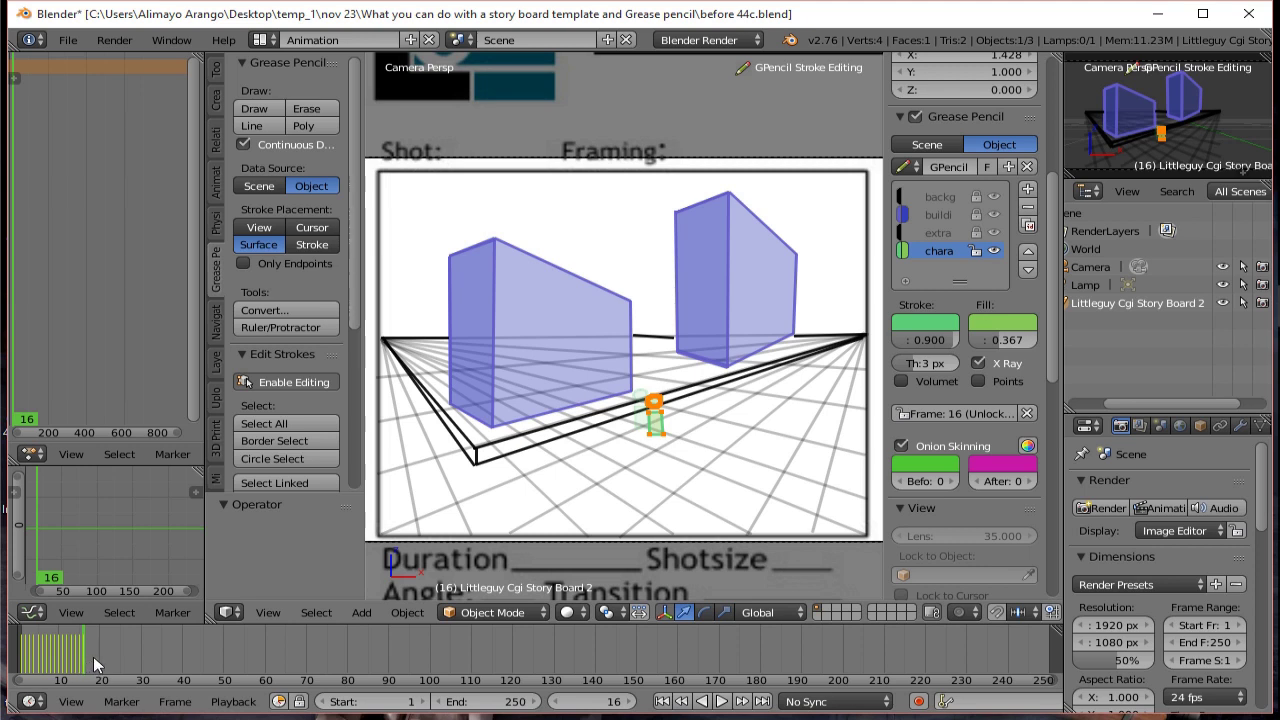
{"action": "key", "text": "Right"}
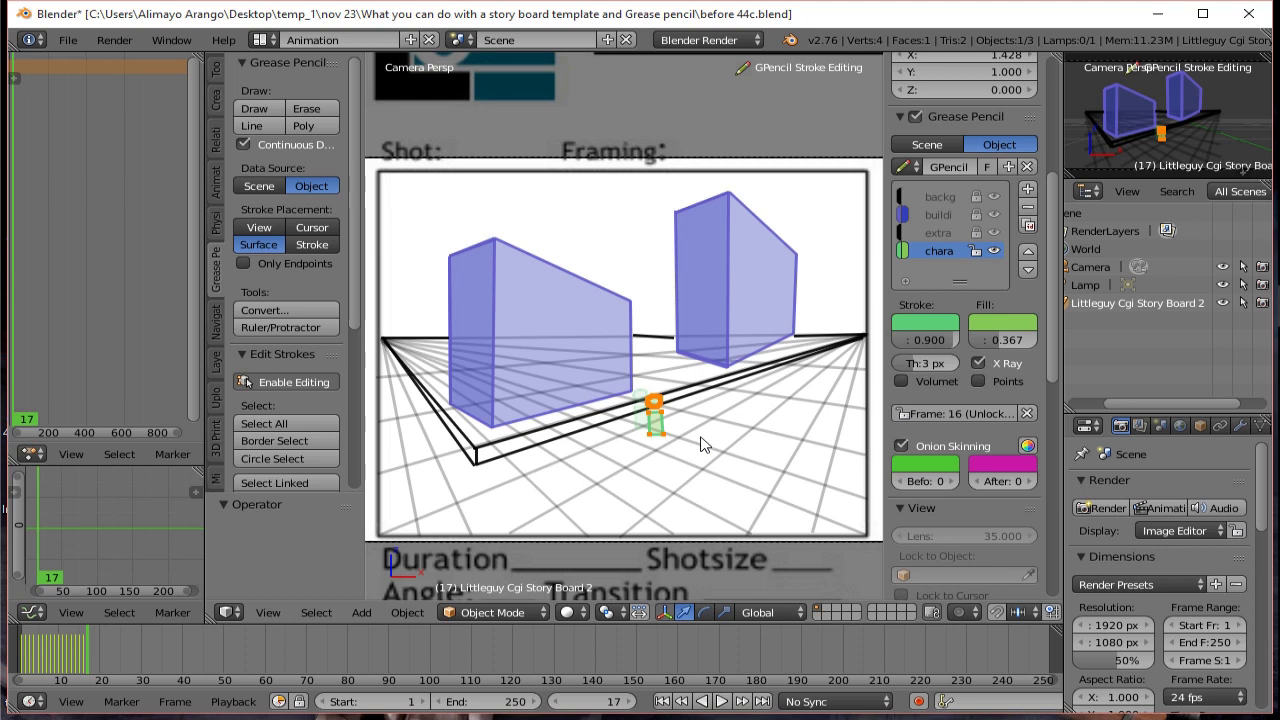
{"action": "key", "text": "g"}
{"action": "left_click", "coordinate": [721, 424]}
{"action": "key", "text": "r"}
{"action": "left_click", "coordinate": [741, 402]}
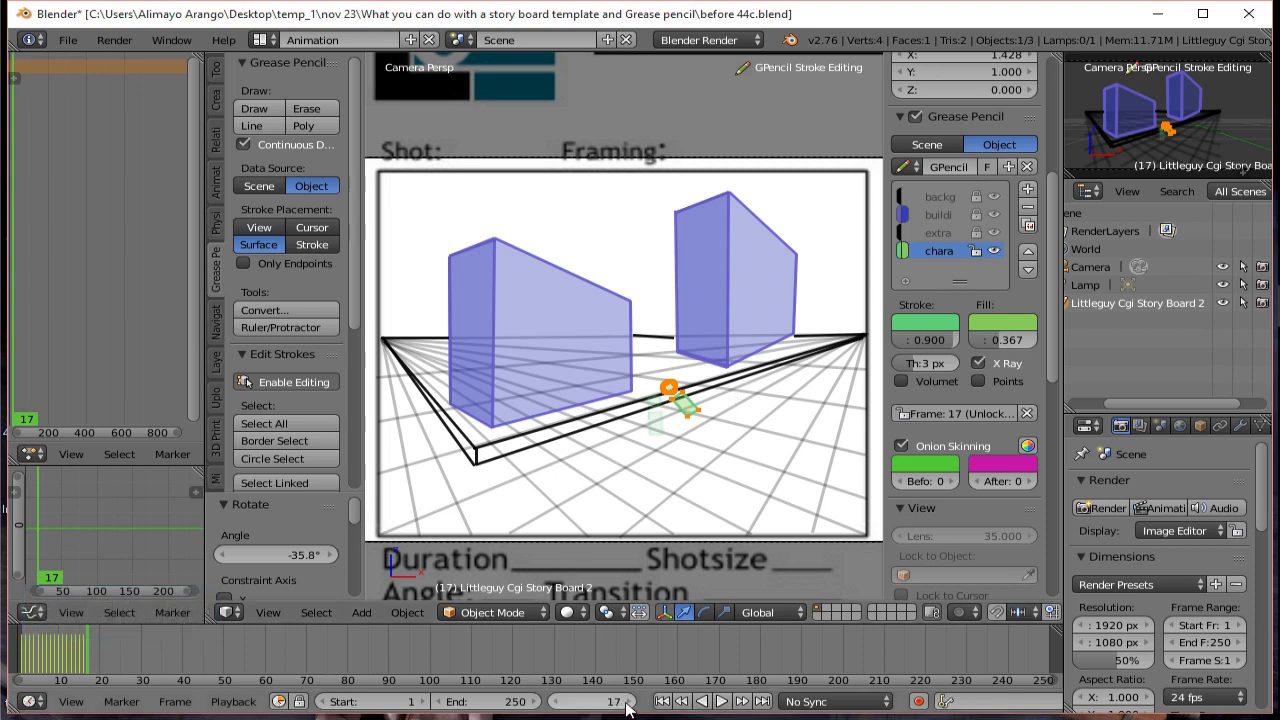
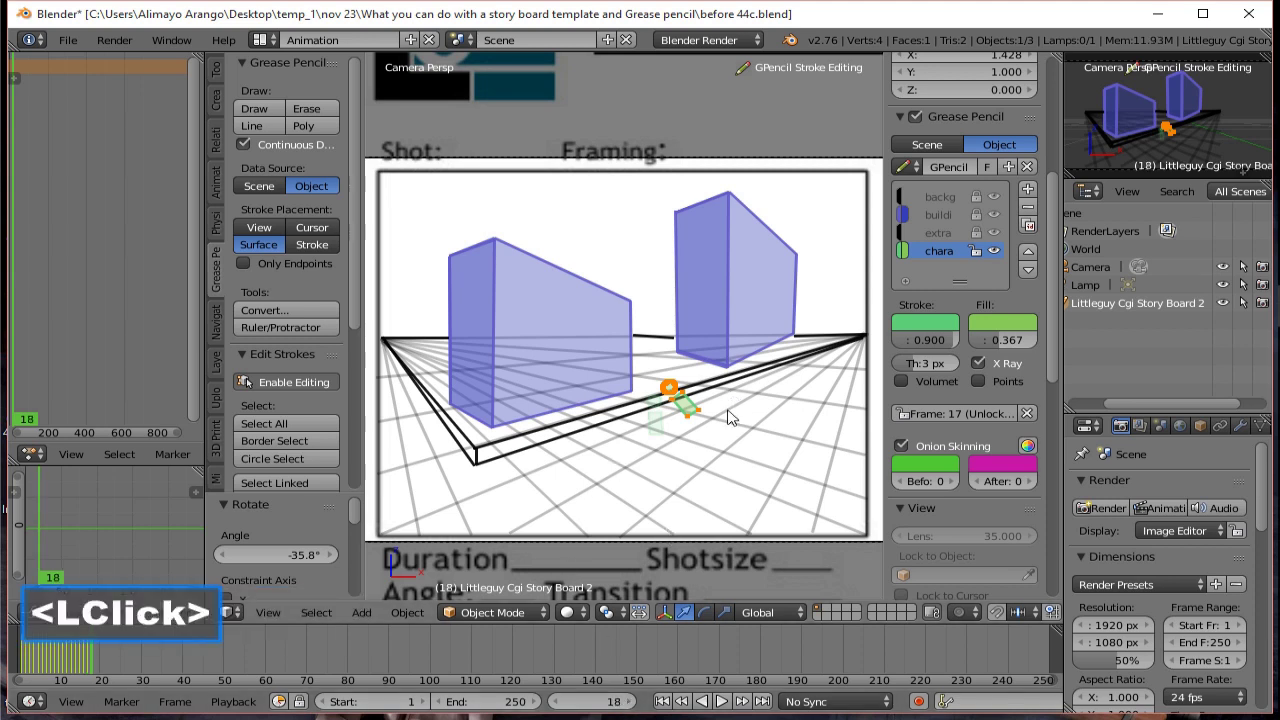
Rotate and move the character to lie flat on frames 18 and 19.
{"action": "key", "text": "g"}
{"action": "left_click", "coordinate": [734, 407]}
{"action": "key", "text": "r"}
{"action": "left_click", "coordinate": [732, 367]}
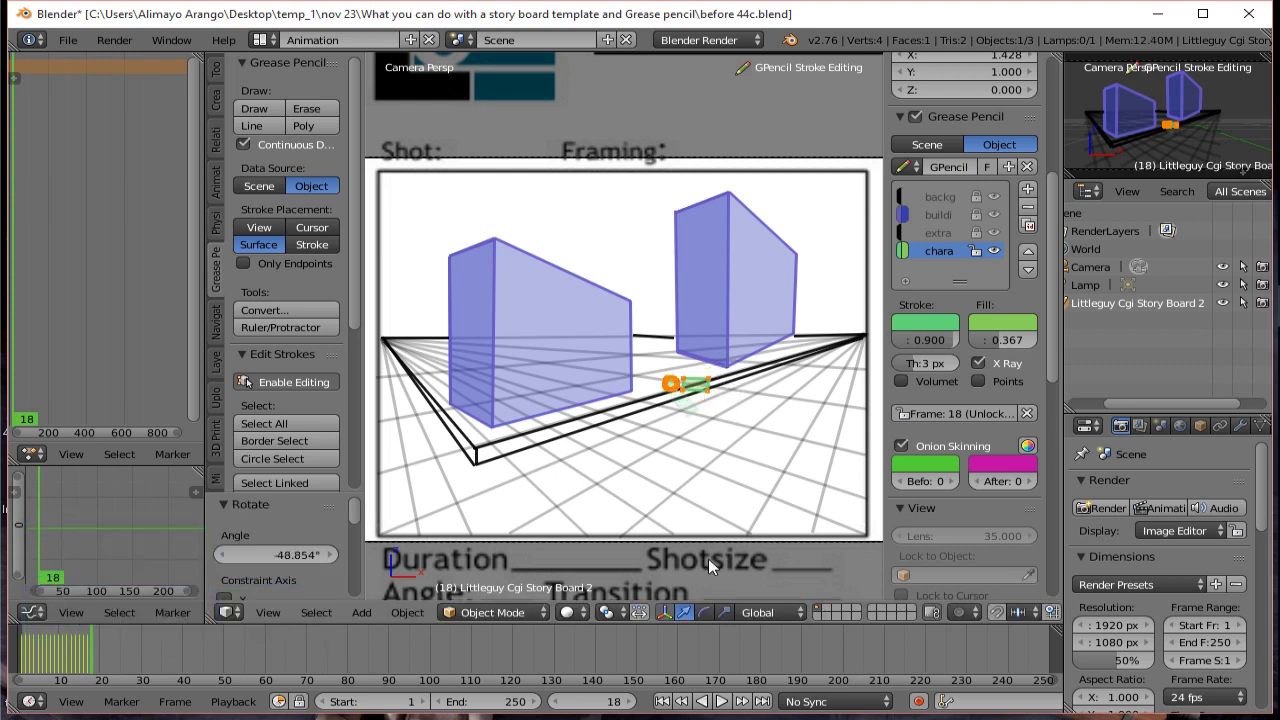
{"action": "left_click", "coordinate": [637, 710]}
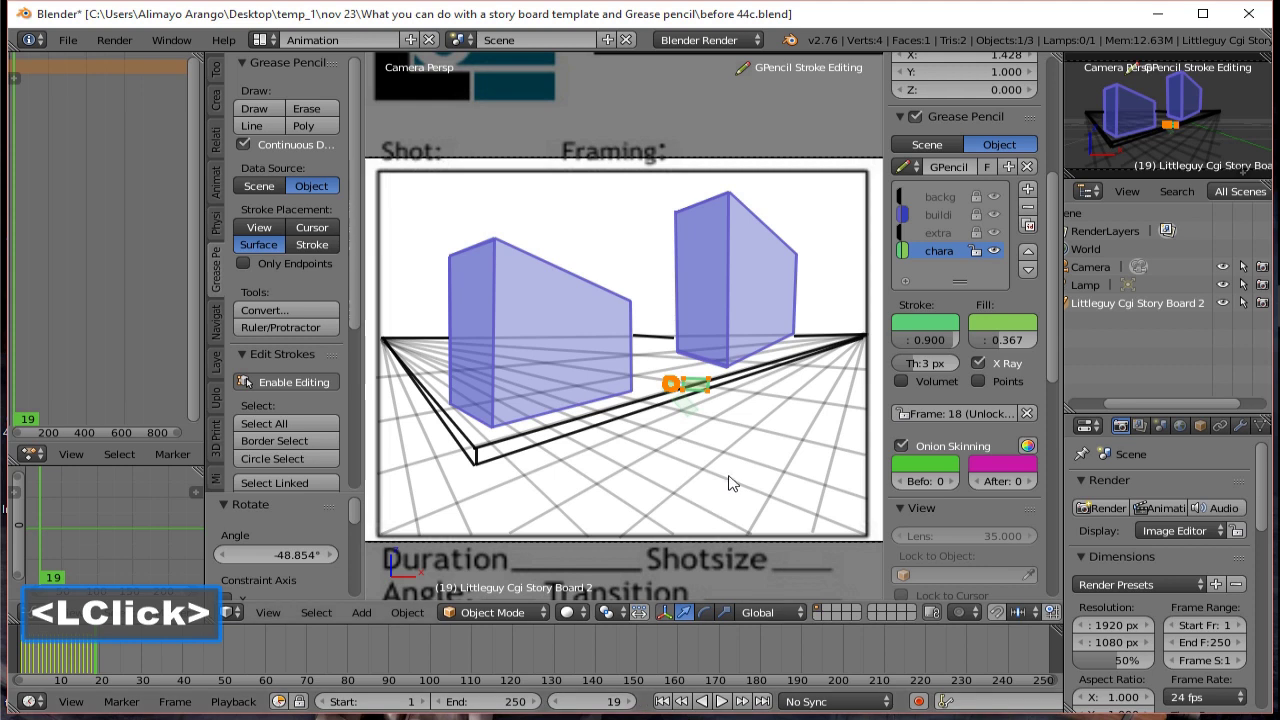
{"action": "key", "text": "g"}
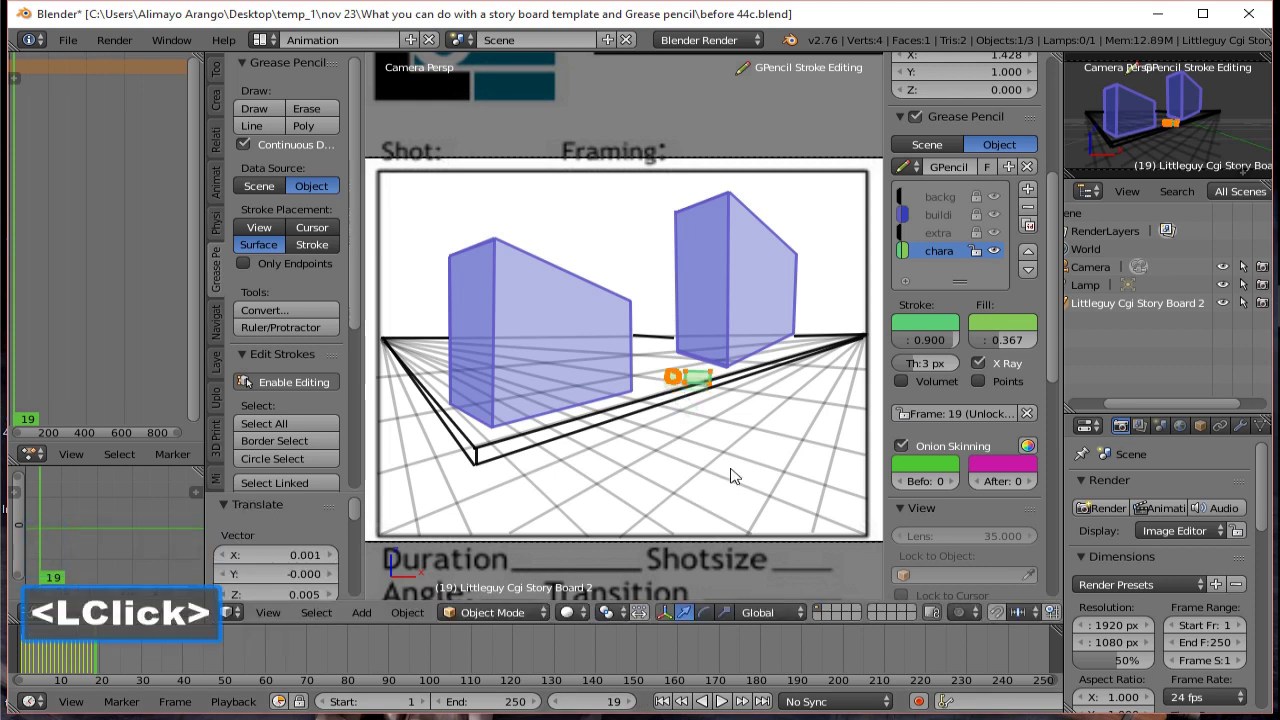
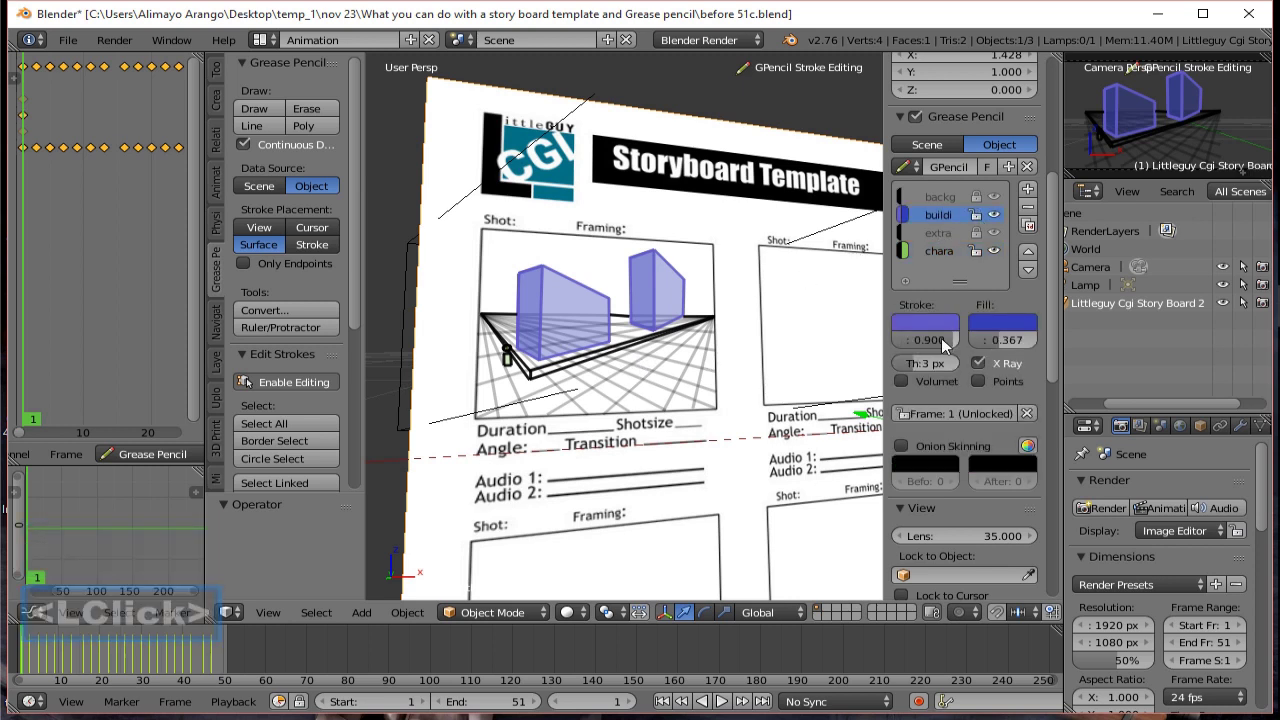
At frame 1, keyframe the buildings layer's stroke and fill opacity at 0.
{"action": "left_click", "coordinate": [947, 354]}
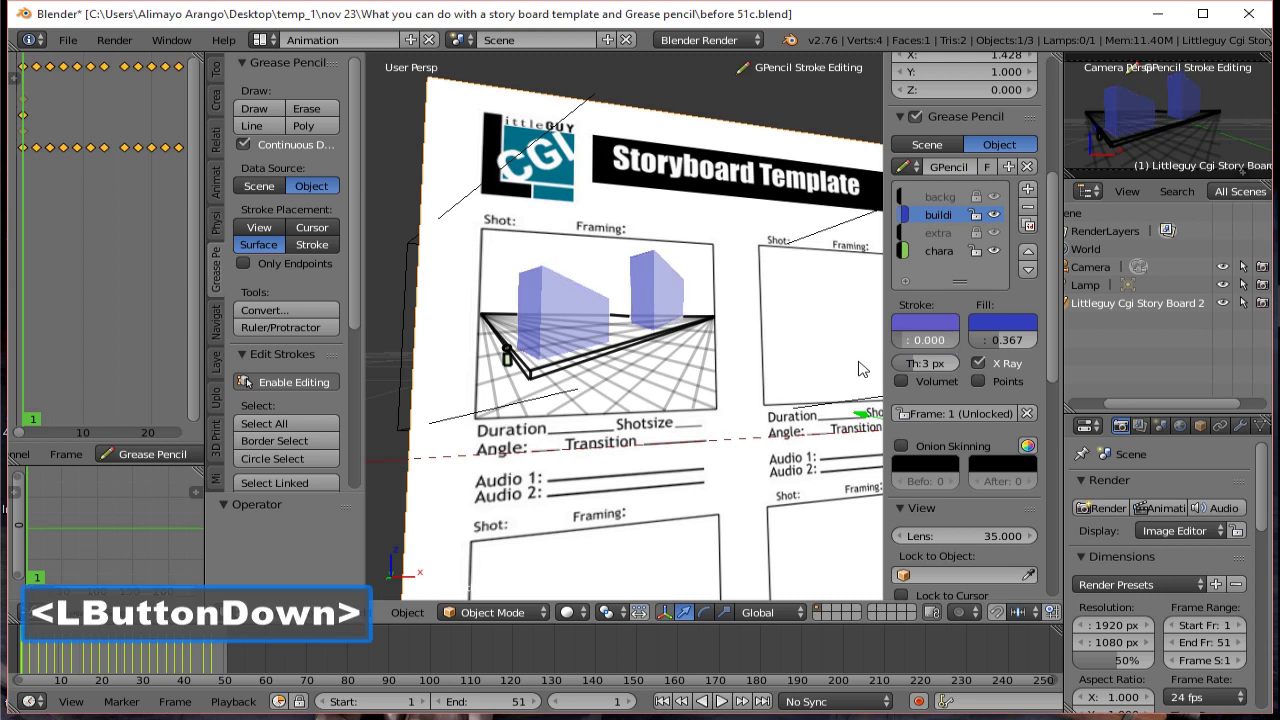
{"action": "left_click", "coordinate": [998, 344]}
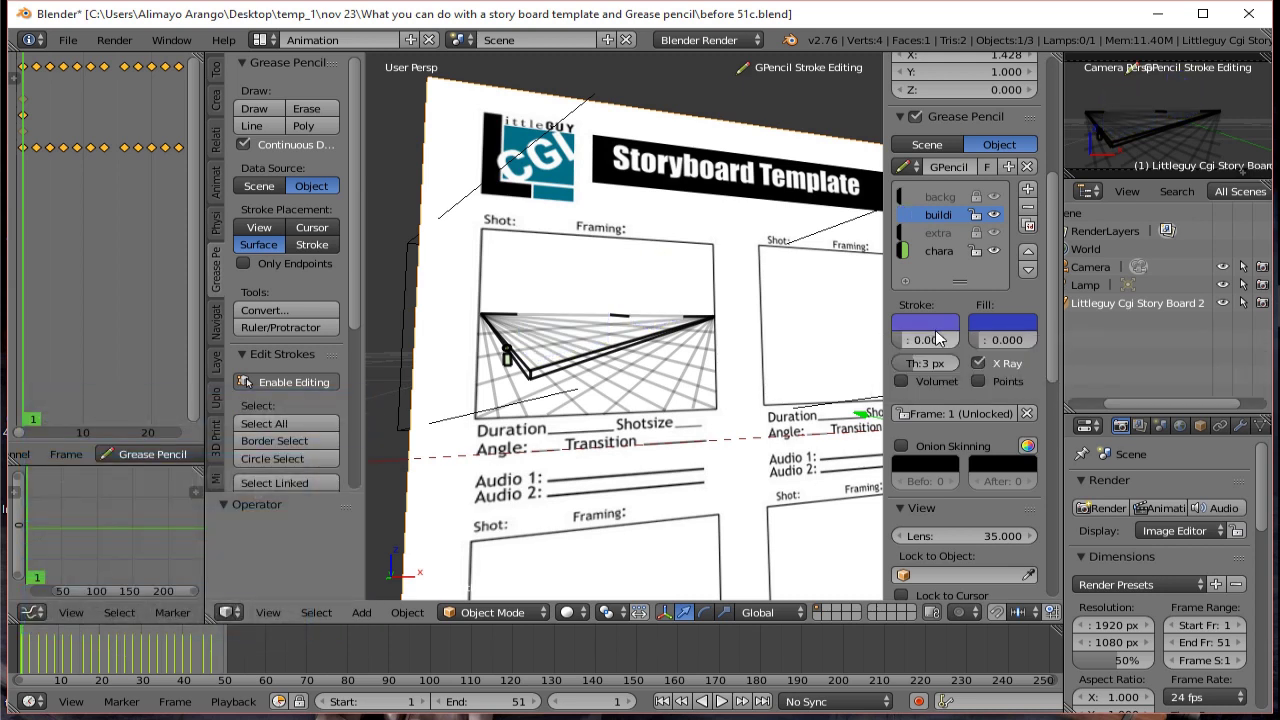
{"action": "key", "text": "i"}
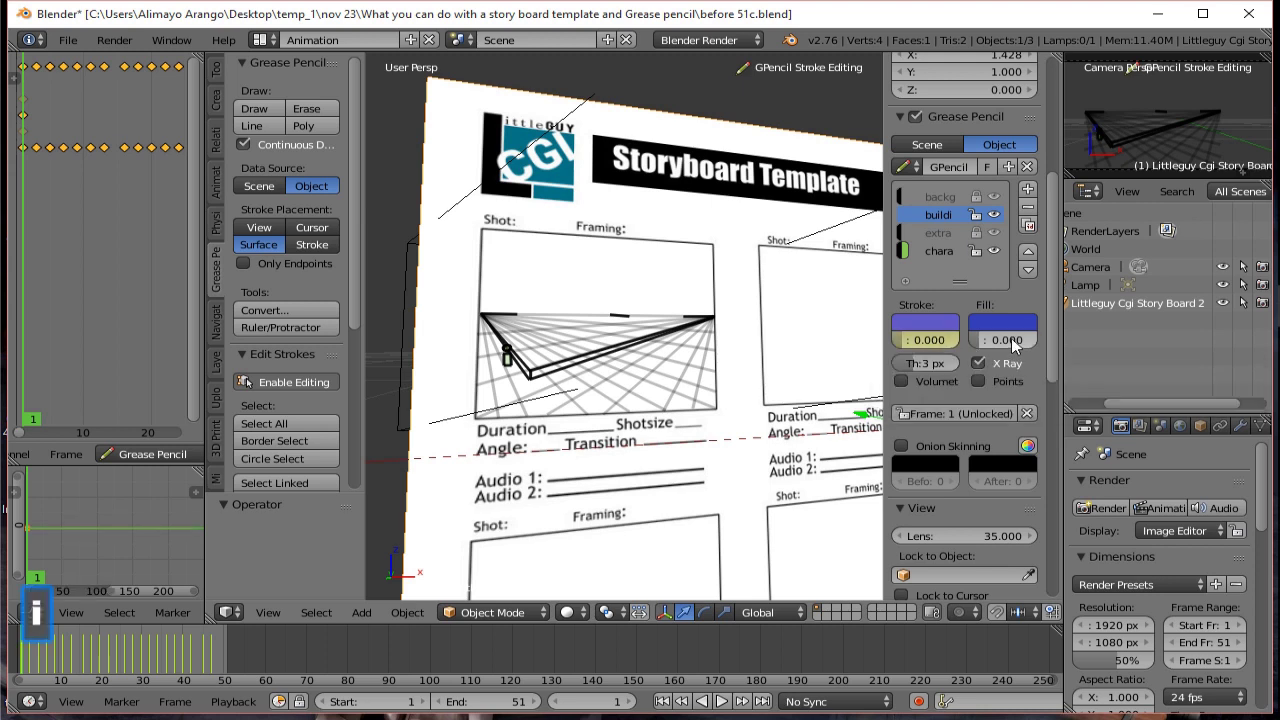
{"action": "key", "text": "i"}
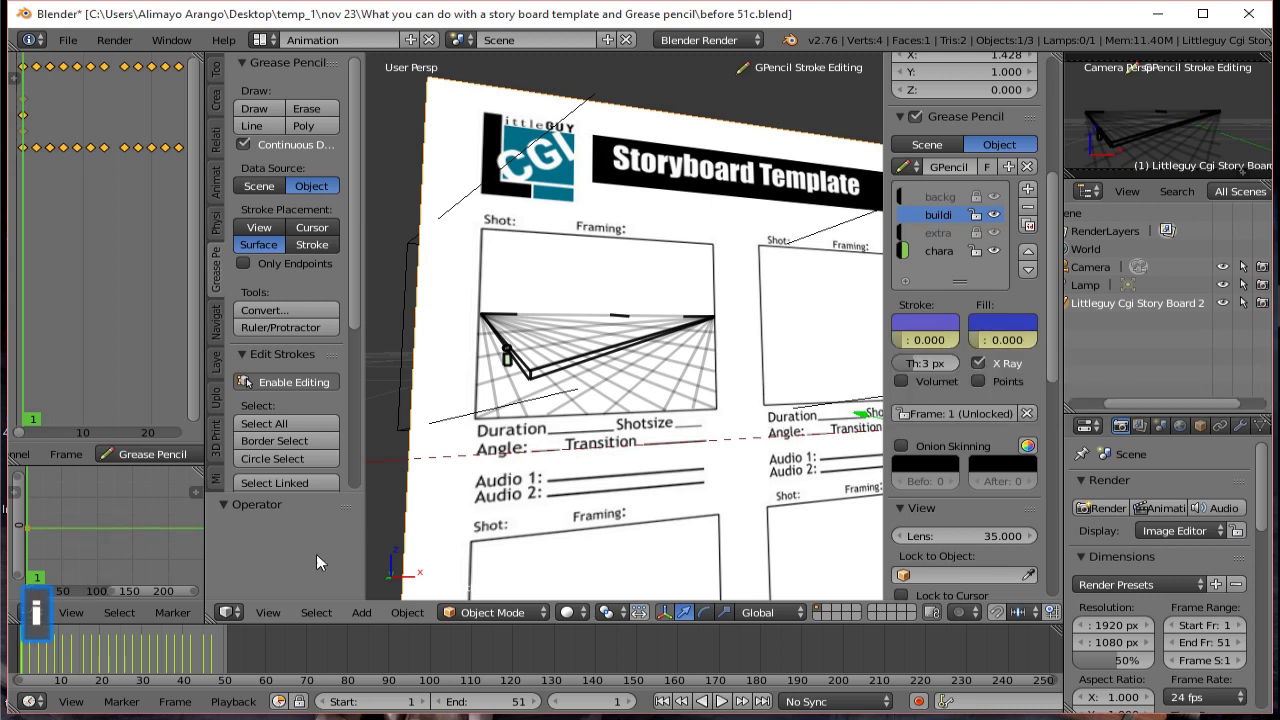
At frame 29, keyframe stroke opacity 1.0 and fill opacity 0.4 so the buildings fade in.
{"action": "right_click", "coordinate": [34, 670]}
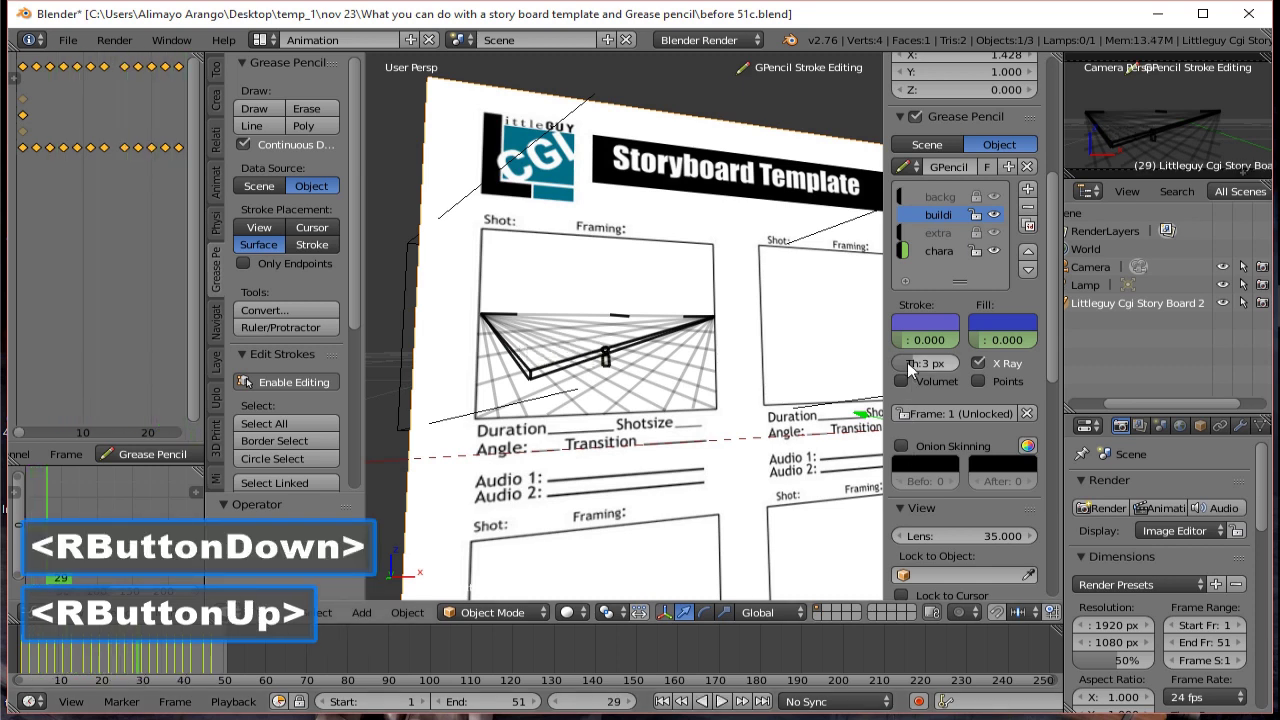
{"action": "left_click", "coordinate": [916, 347]}
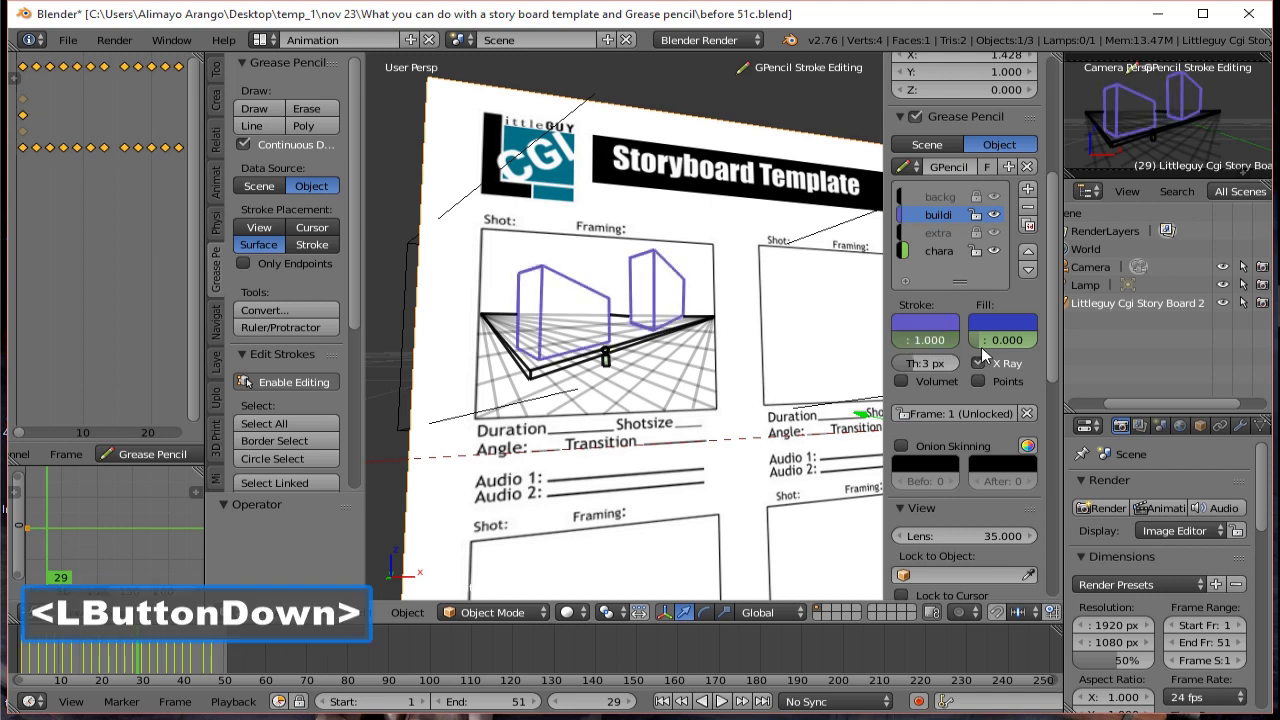
{"action": "left_click", "coordinate": [992, 351]}
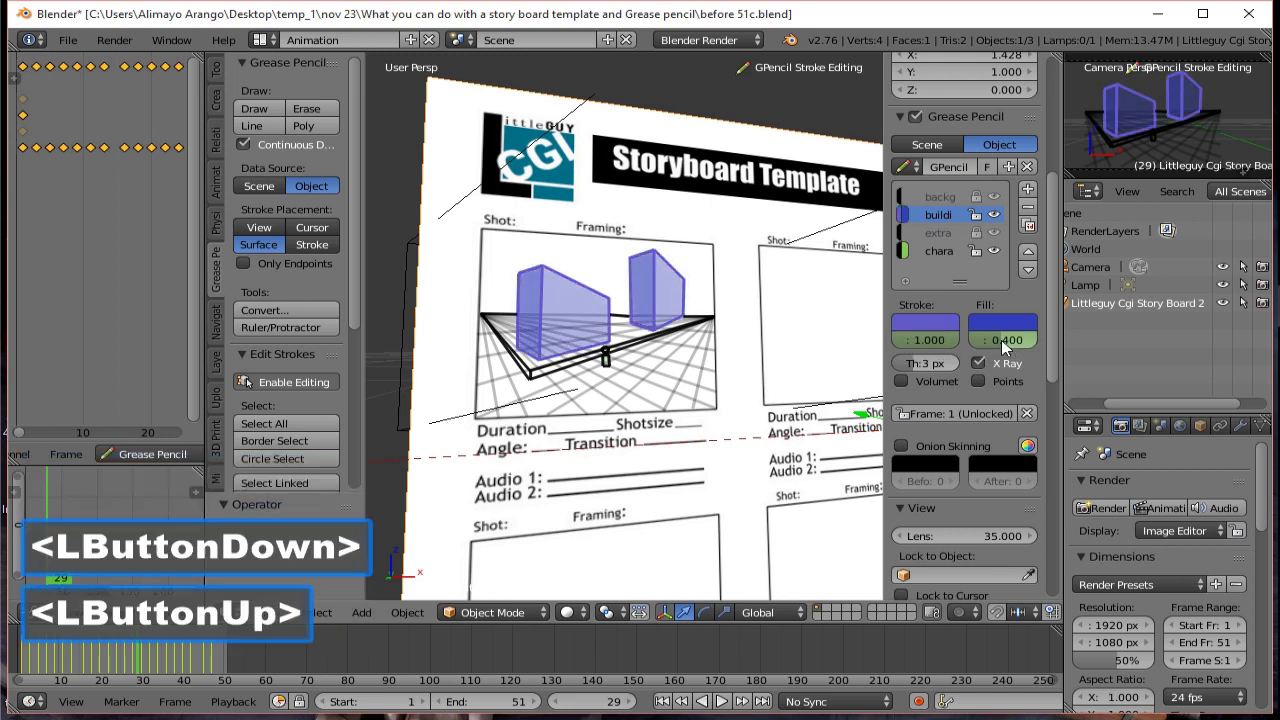
{"action": "key", "text": "i"}
{"action": "key", "text": "i"}
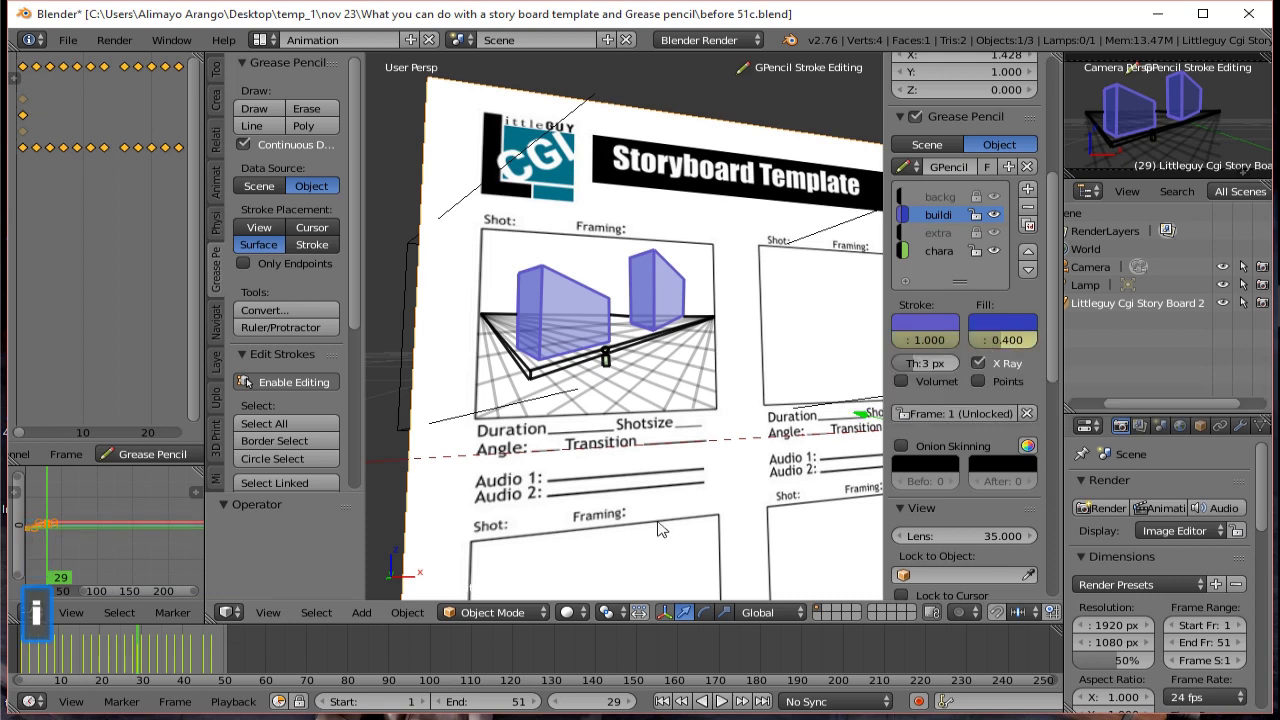
{"action": "left_click", "coordinate": [672, 703]}
{"action": "left_click", "coordinate": [728, 704]}
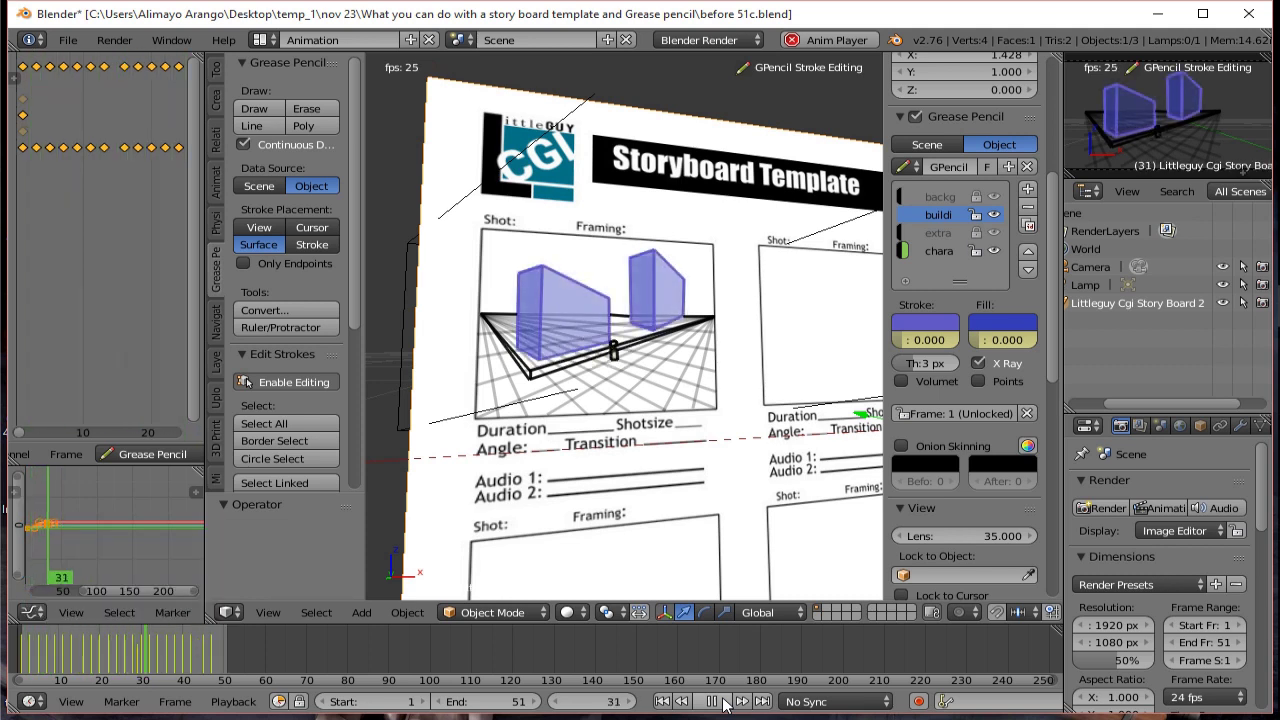
{"action": "left_click", "coordinate": [728, 704]}
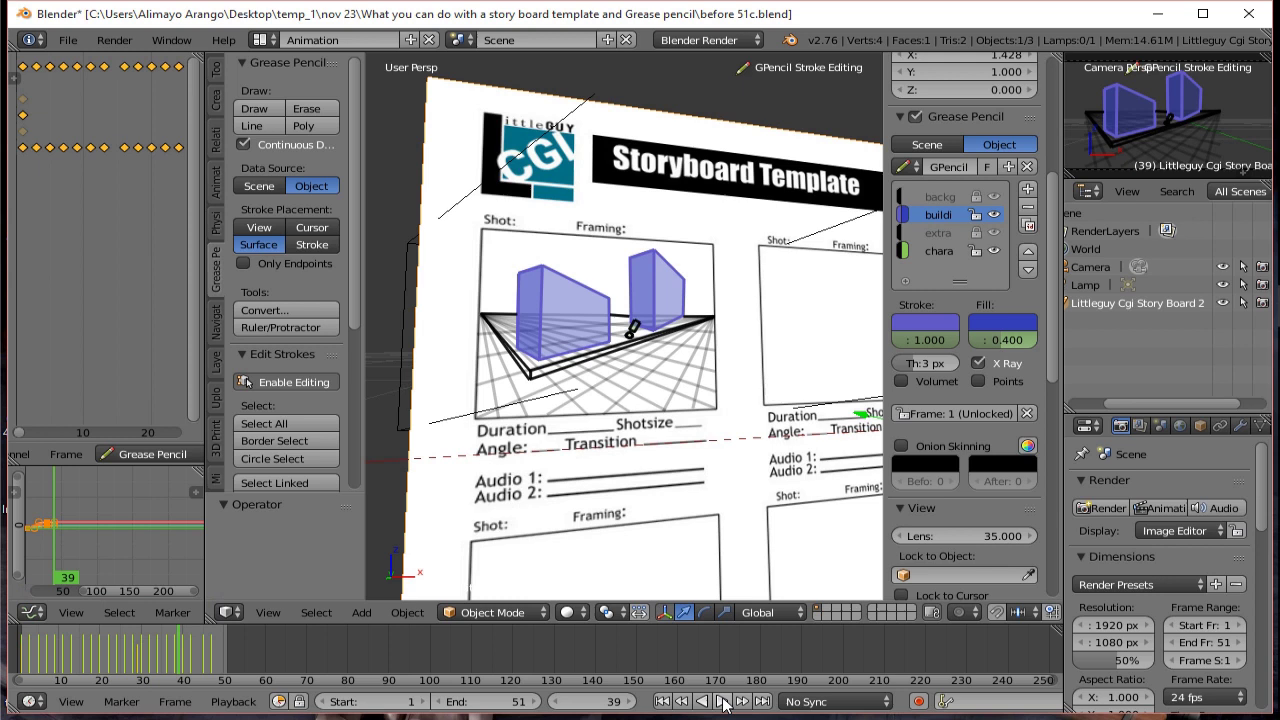
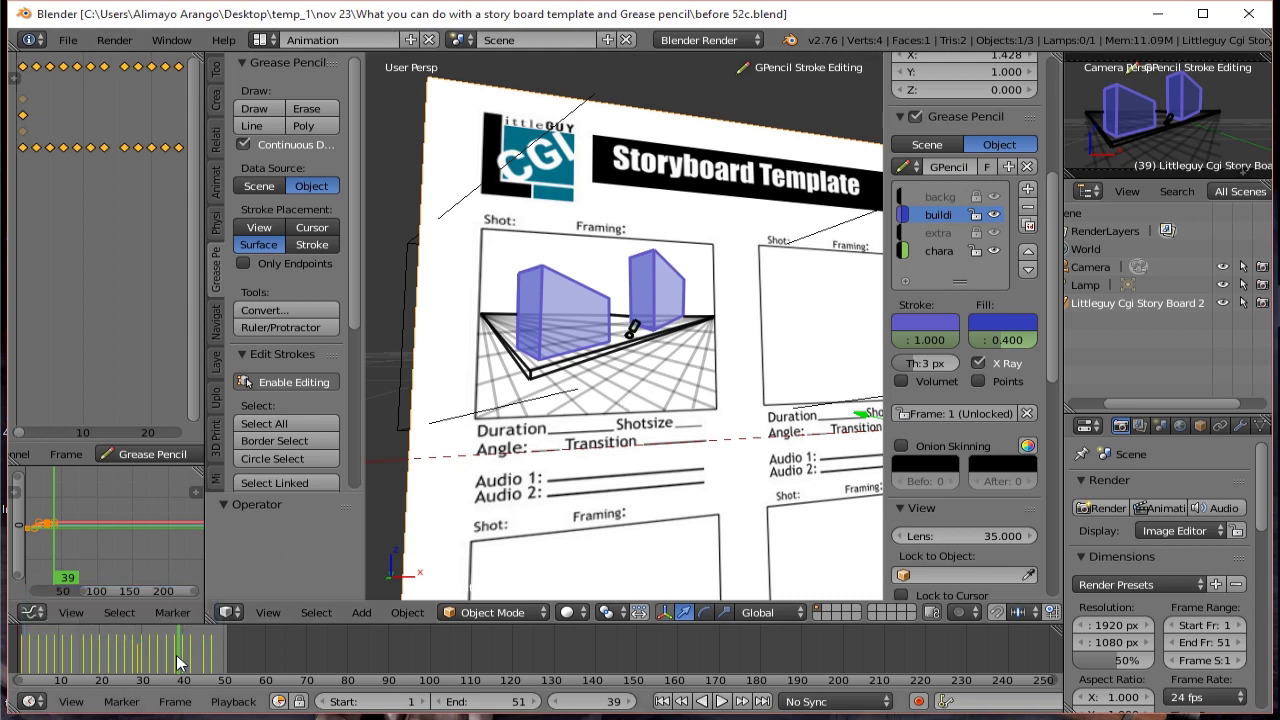
{"action": "right_click", "coordinate": [187, 662]}
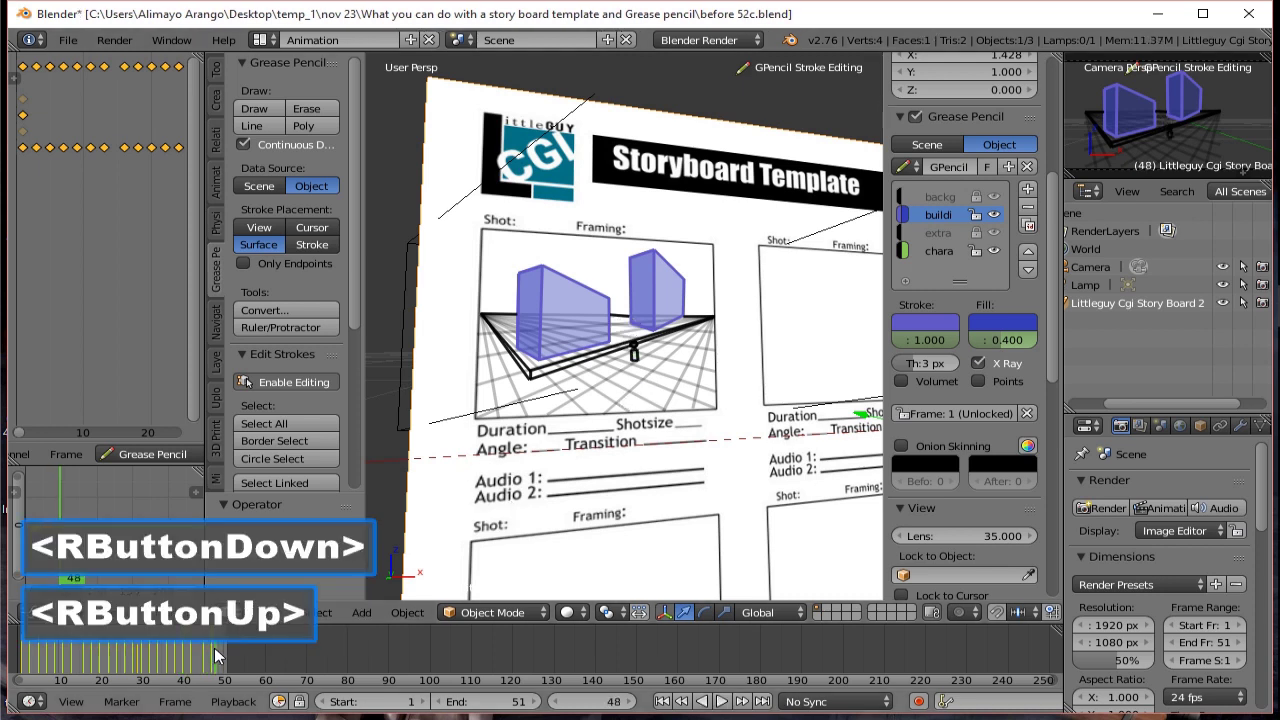